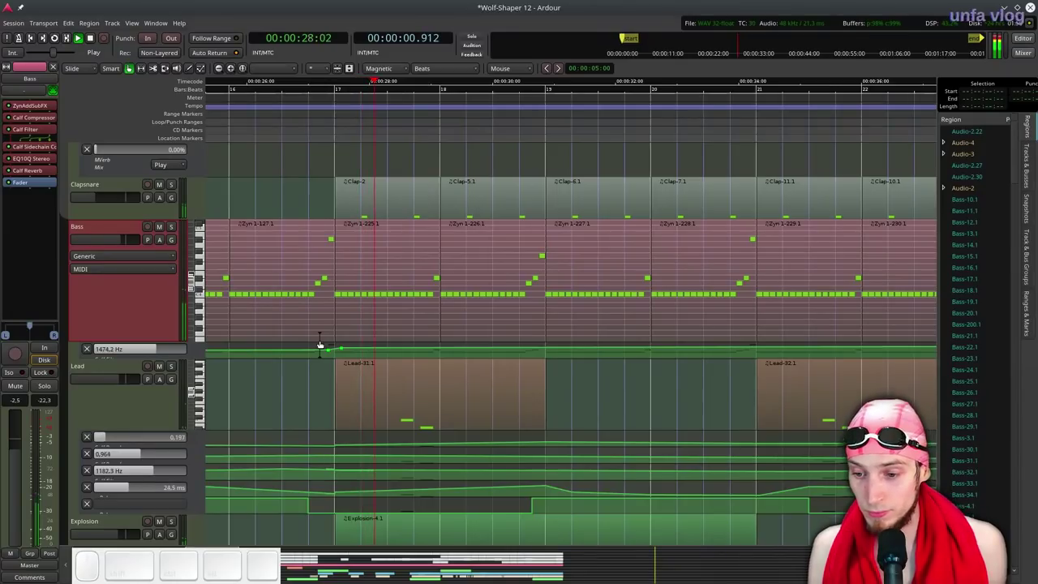
# Scroll around the session while listening, then stop playback.
pyautogui.scroll(-3)
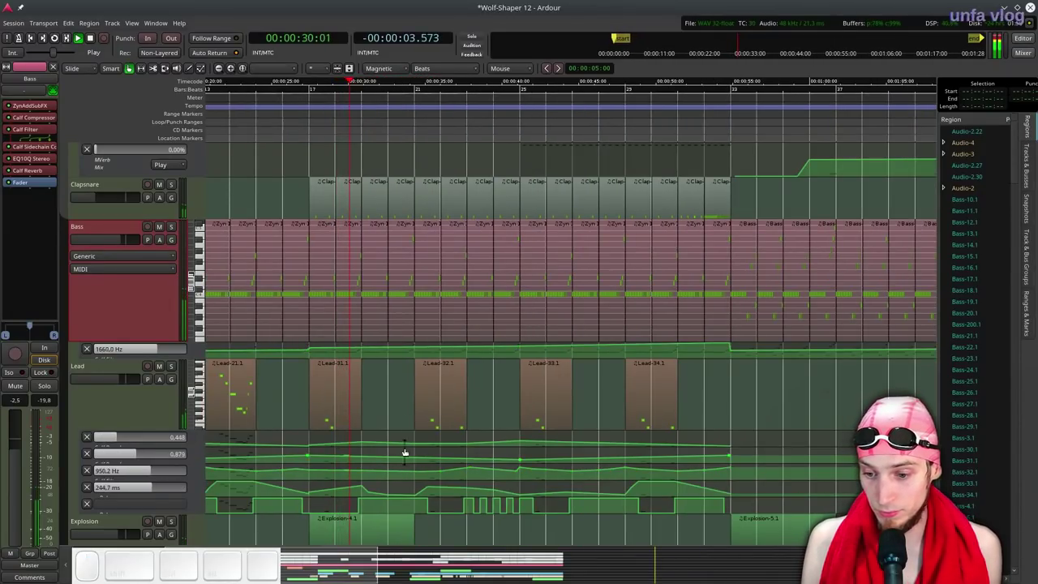
pyautogui.scroll(-3)
pyautogui.scroll(3)
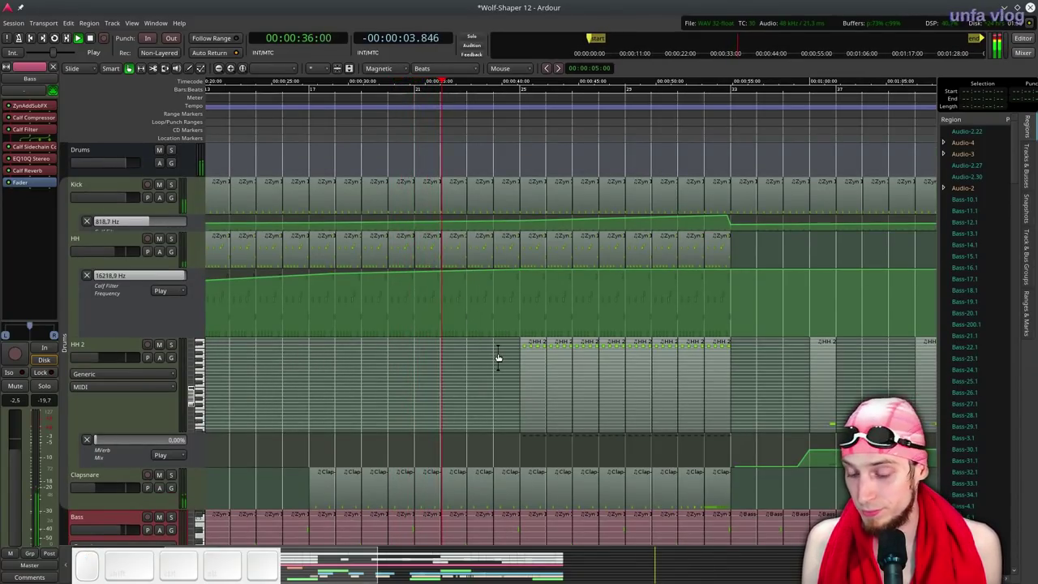
pyautogui.scroll(-3)
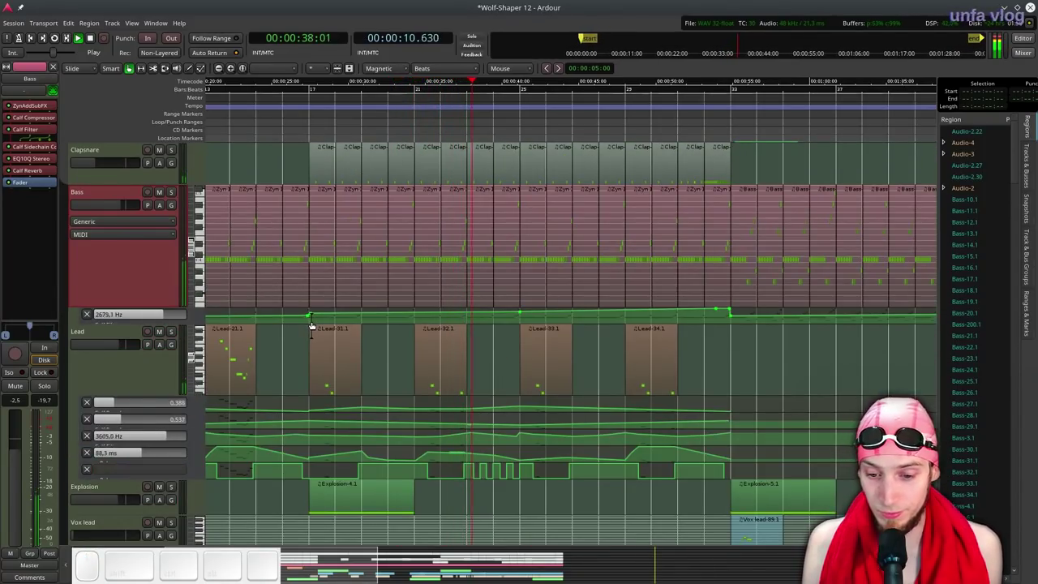
pyautogui.scroll(-3)
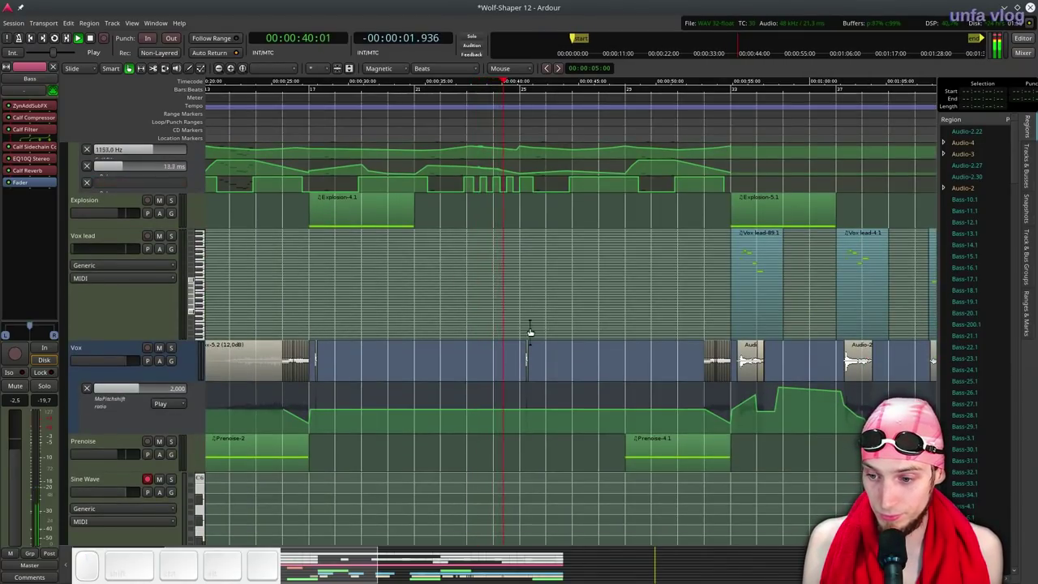
pyautogui.scroll(3)
pyautogui.scroll(-3)
pyautogui.scroll(3)
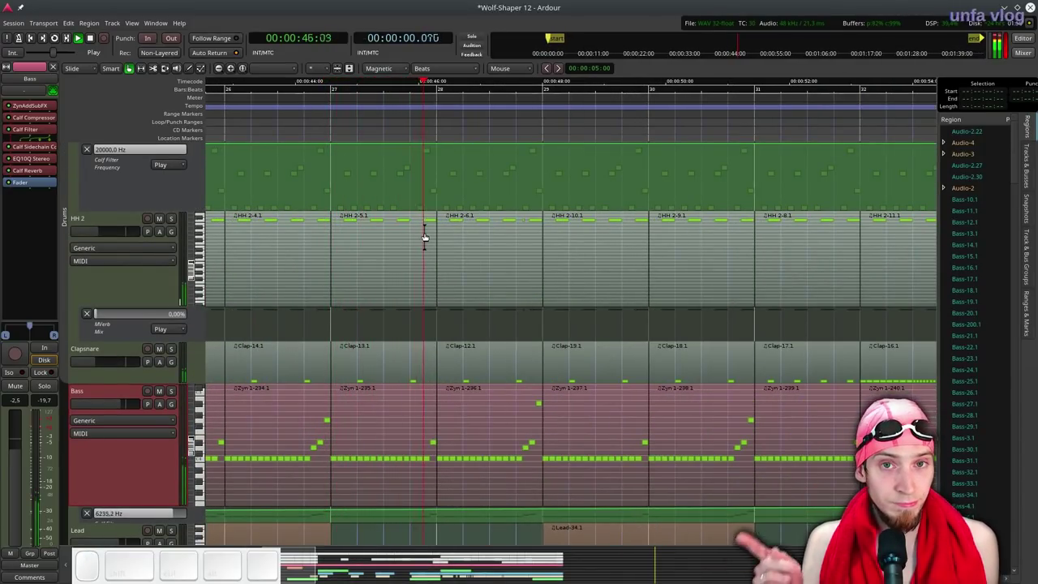
pyautogui.scroll(-3)
pyautogui.scroll(3)
pyautogui.scroll(-3)
pyautogui.scroll(-3)
pyautogui.scroll(3)
pyautogui.scroll(3)
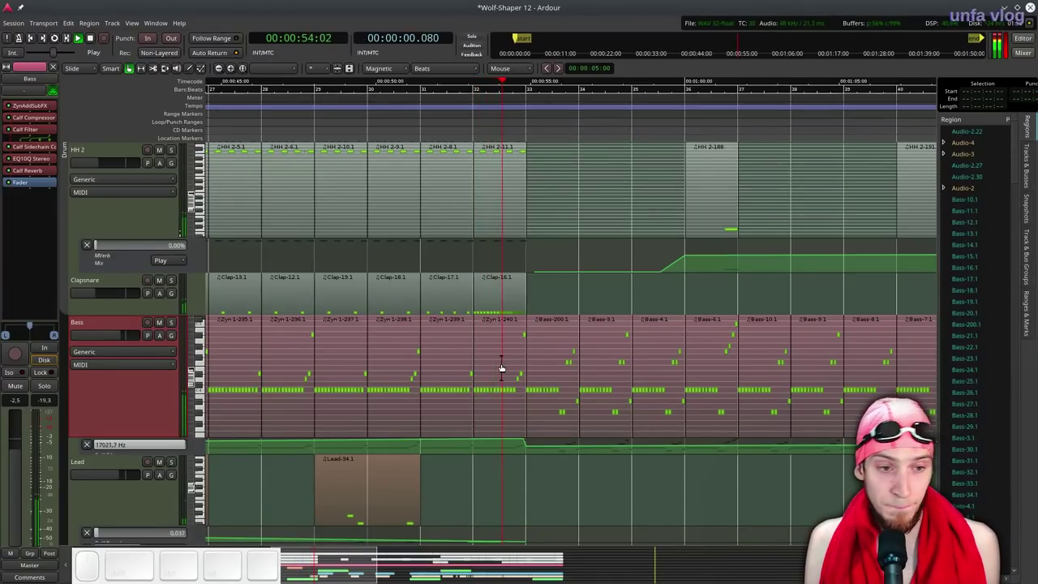
pyautogui.press('space')
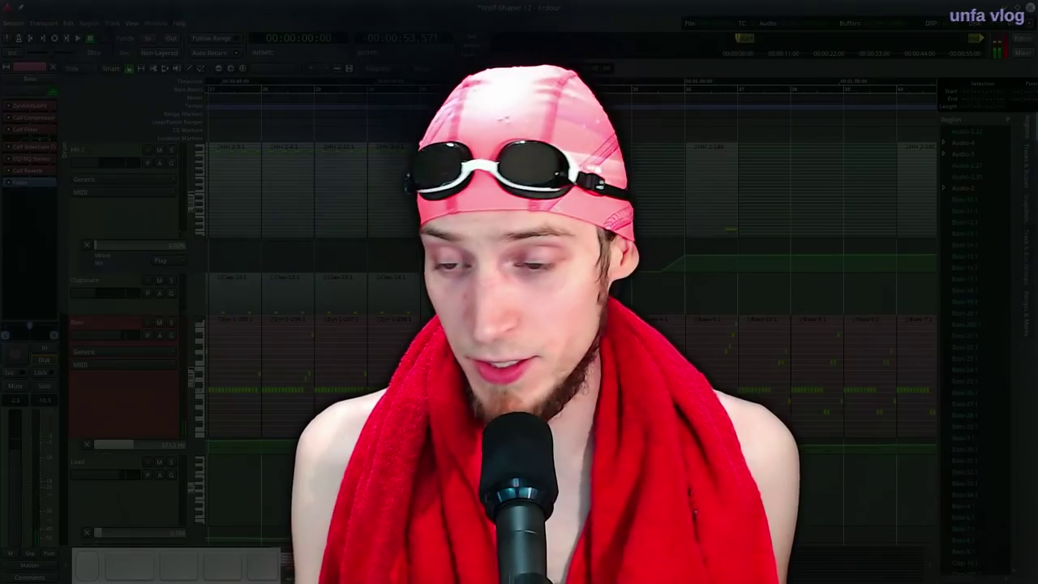
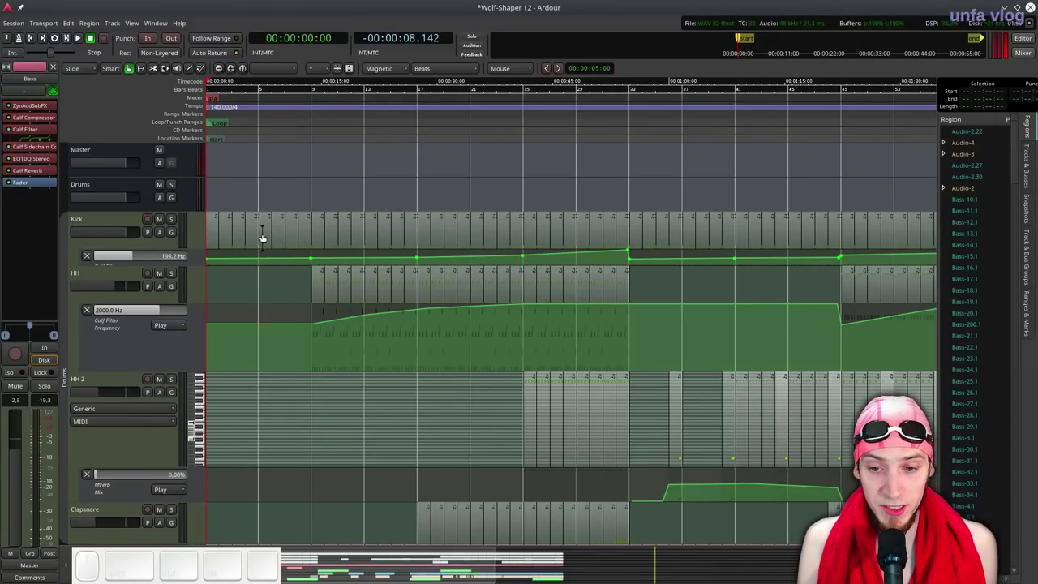
# Solo the Kick track, set the opening range as loop and start looped playback.
pyautogui.click(173, 221)
pyautogui.scroll(-3)
pyautogui.click(665, 227)
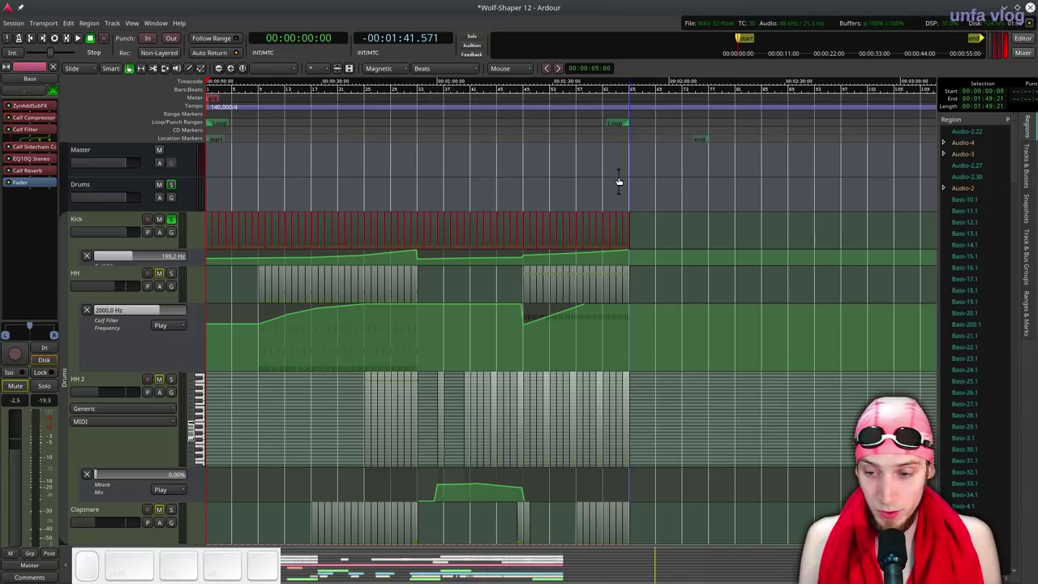
pyautogui.press('l')
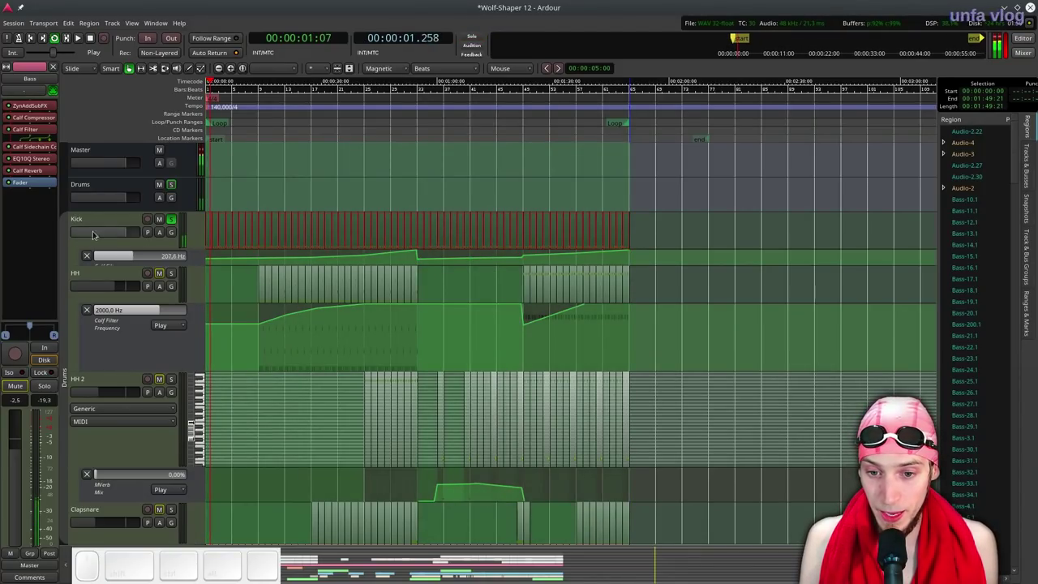
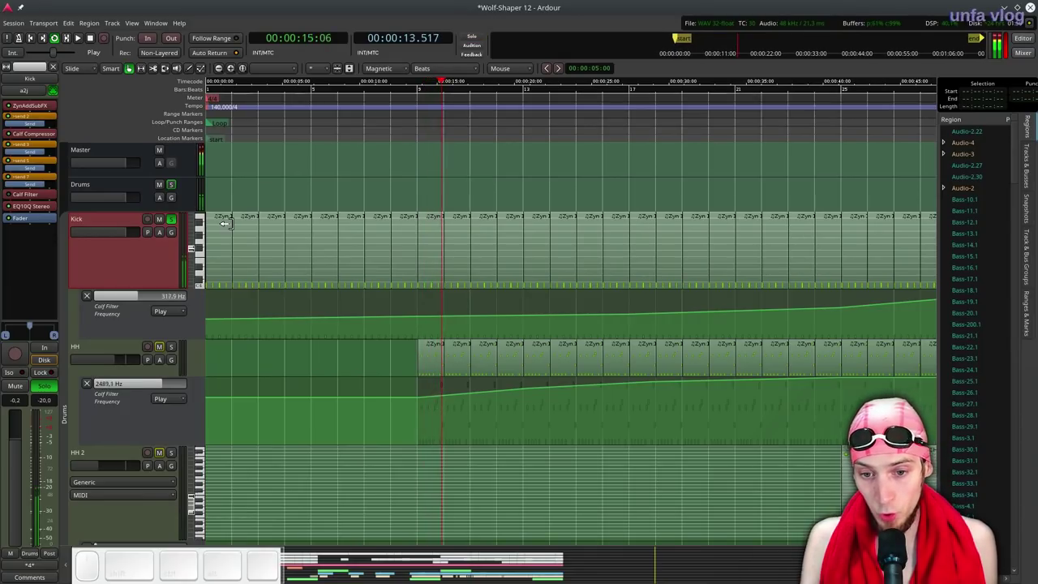
# Insert Wolf Shaper from Favorites on the Kick track and position its editor window.
pyautogui.rightClick(37, 207)
pyautogui.scroll(-3)
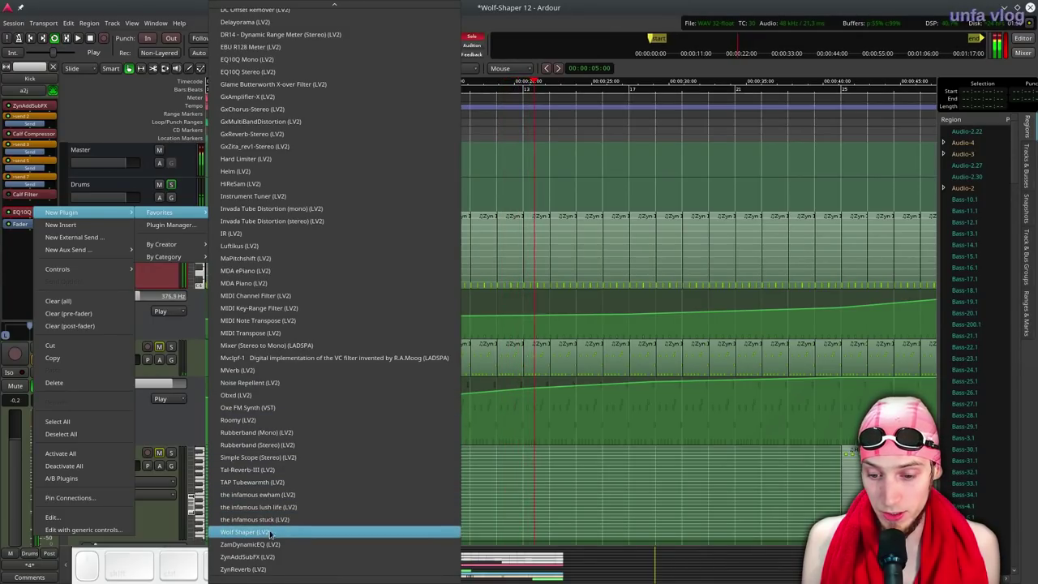
pyautogui.click(269, 536)
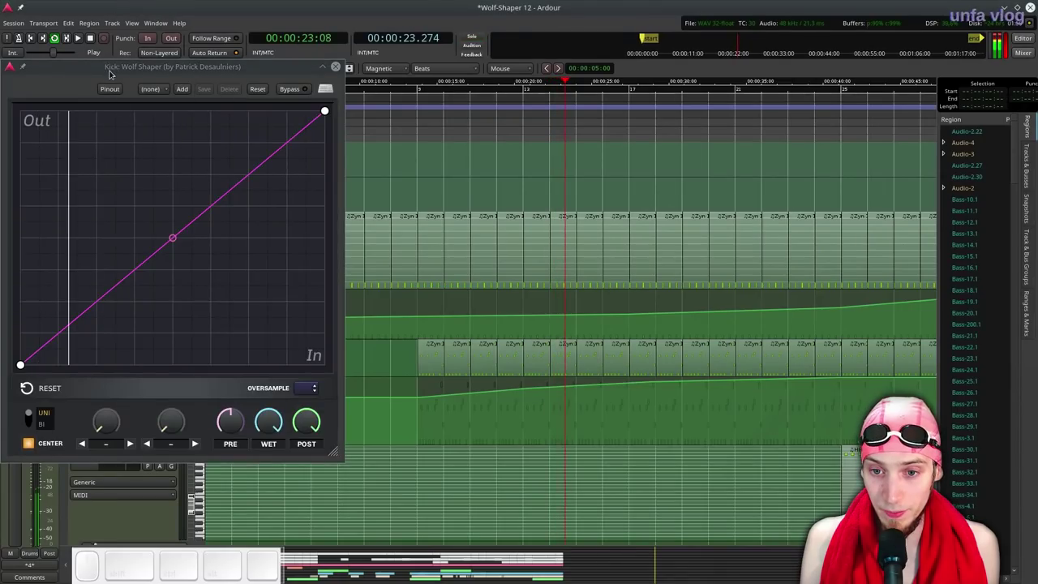
pyautogui.click(113, 72)
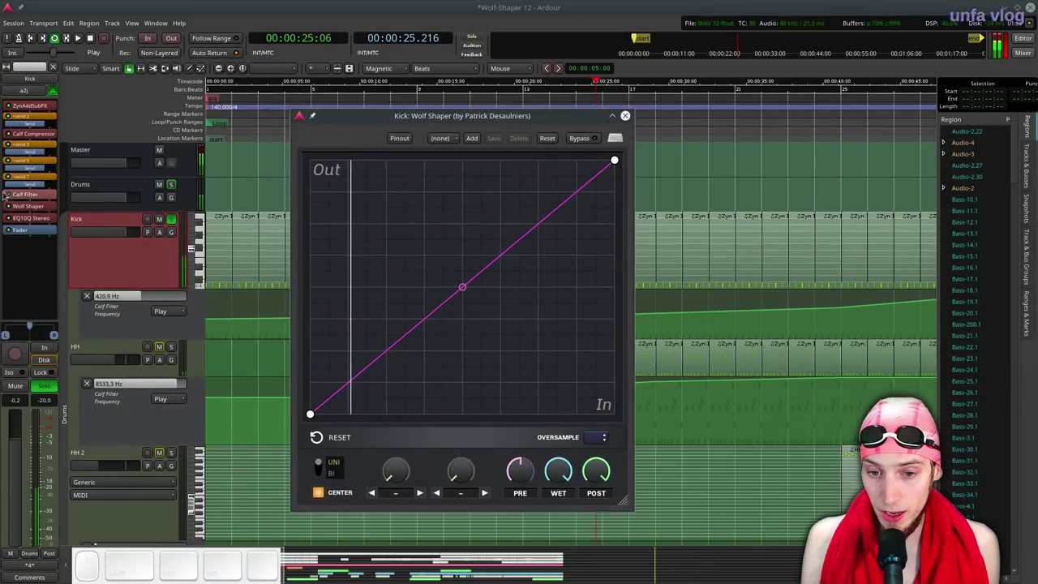
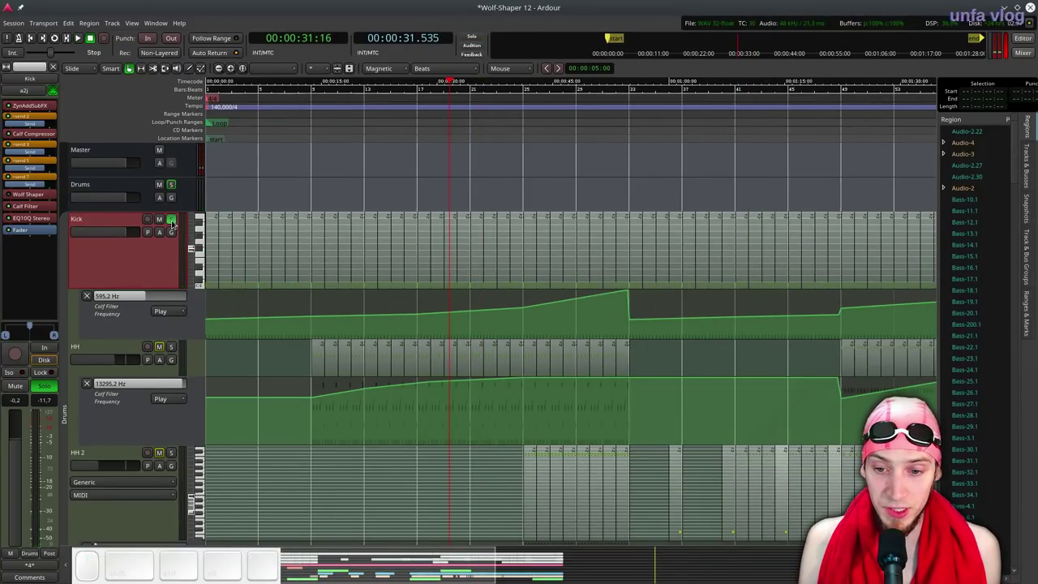
# Take the Kick track out of solo and stop the transport.
pyautogui.click(176, 222)
pyautogui.press('ctrl+alt+p')
pyautogui.click(320, 123)
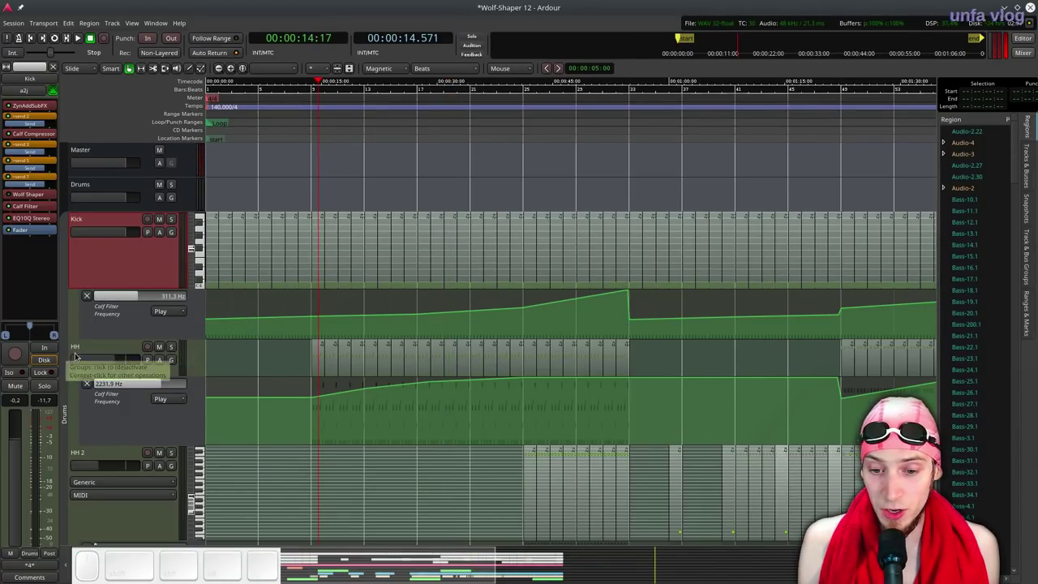
# Select and solo the HH track and raise its fader to +6 dB.
pyautogui.click(86, 351)
pyautogui.click(668, 350)
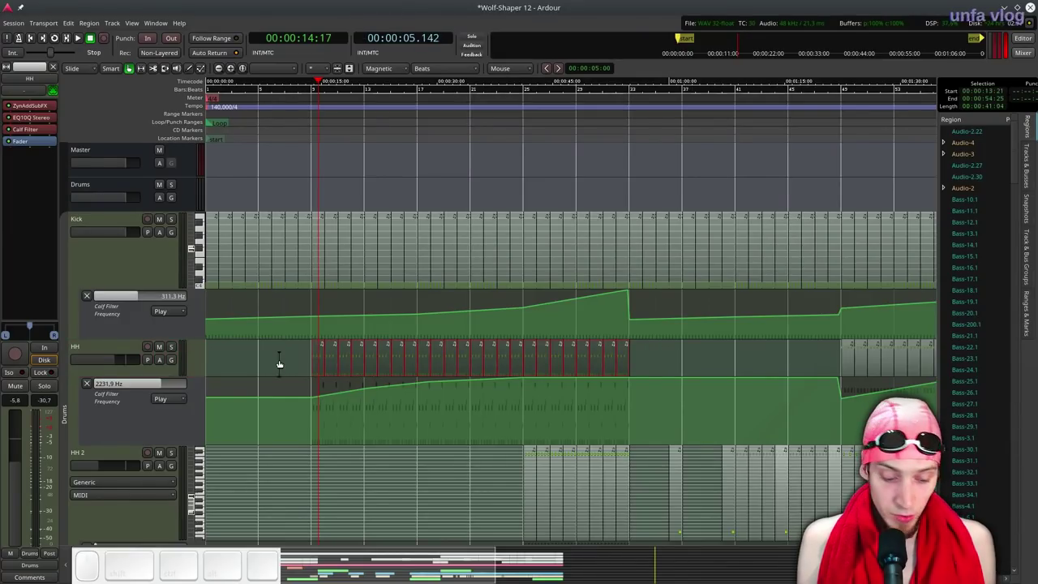
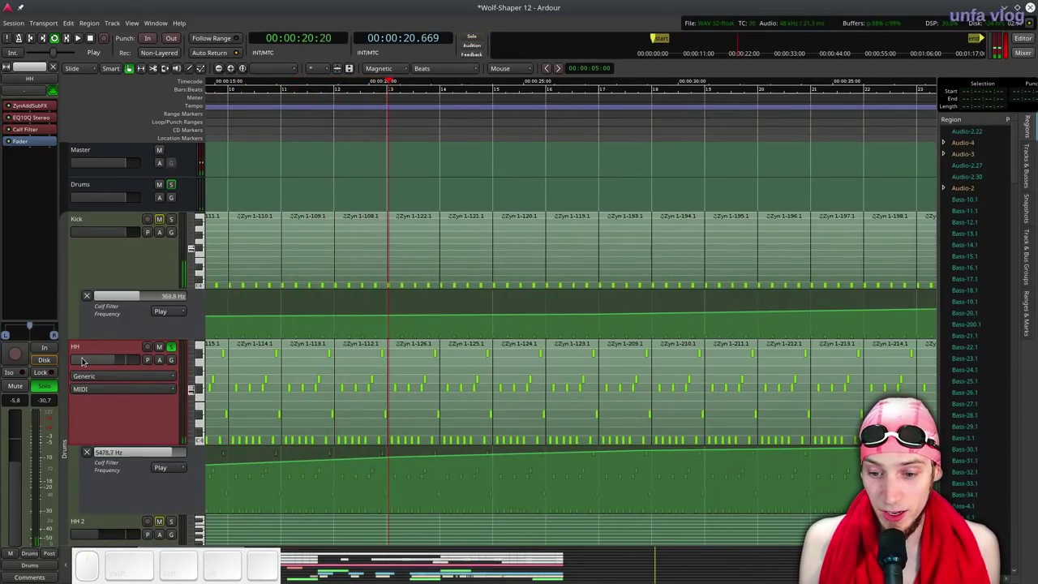
pyautogui.moveTo(86, 359); pyautogui.dragTo(113, 358)
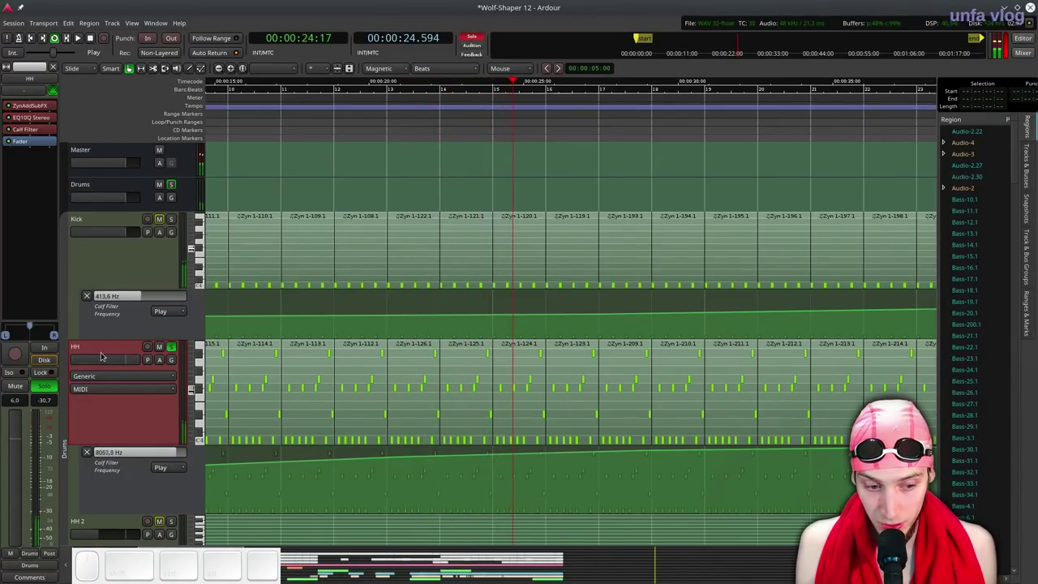
# Bring up the HH track's plugin menu and browse the Favorites list.
pyautogui.rightClick(37, 146)
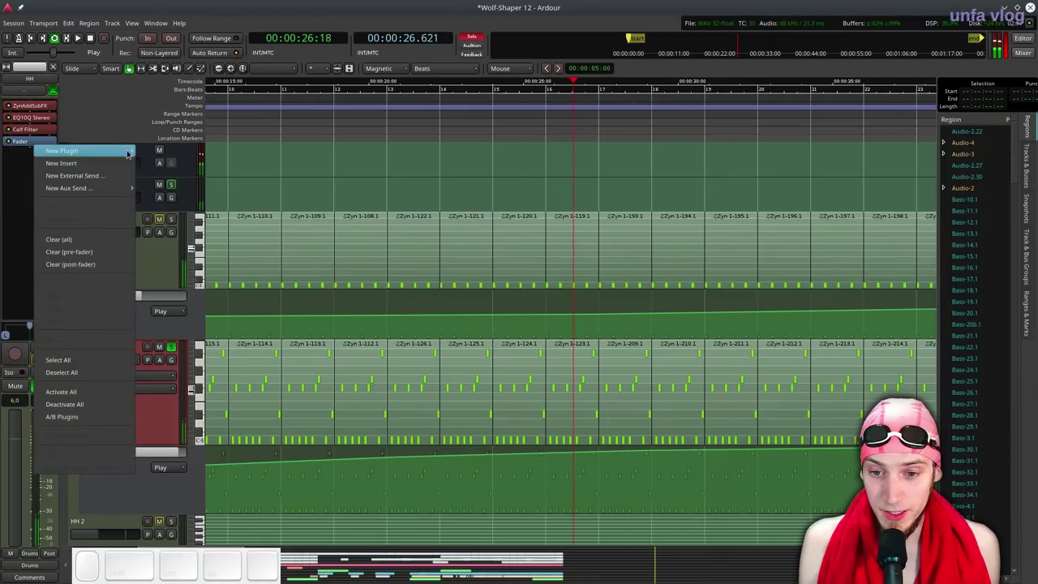
pyautogui.scroll(-3)
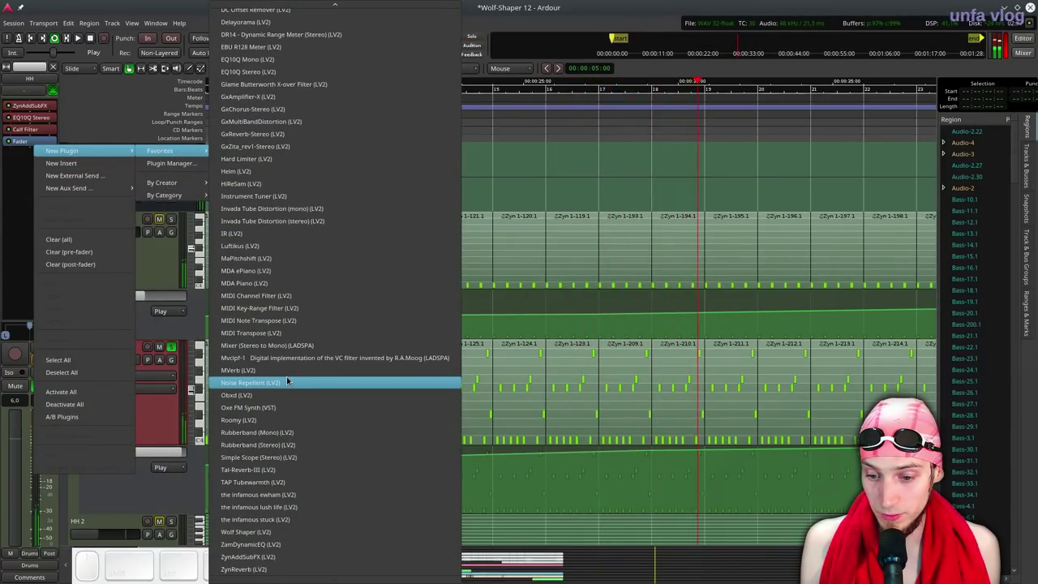
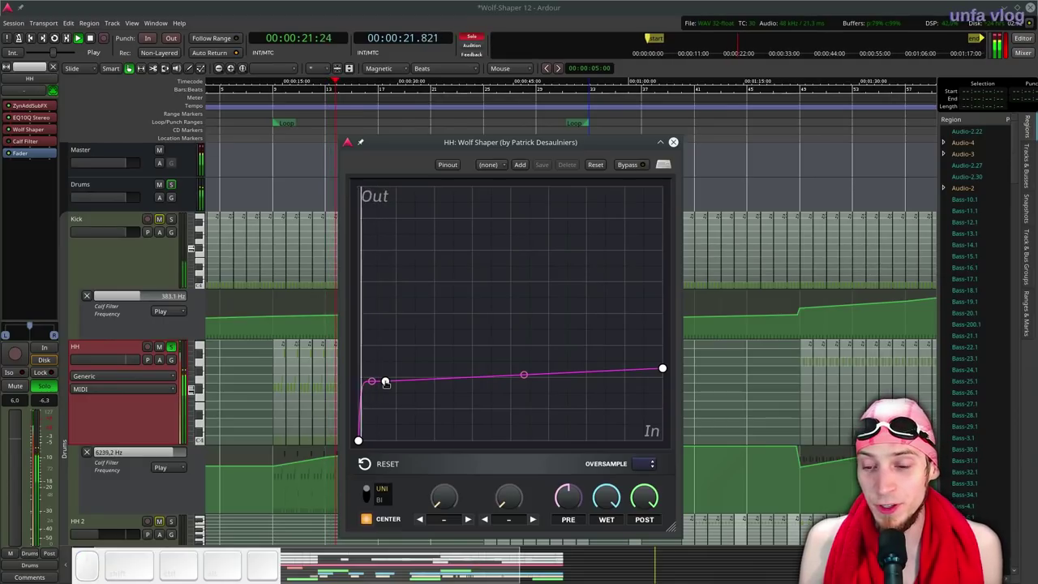
# Restart playback to hear the shaped hi-hats.
pyautogui.press('space')
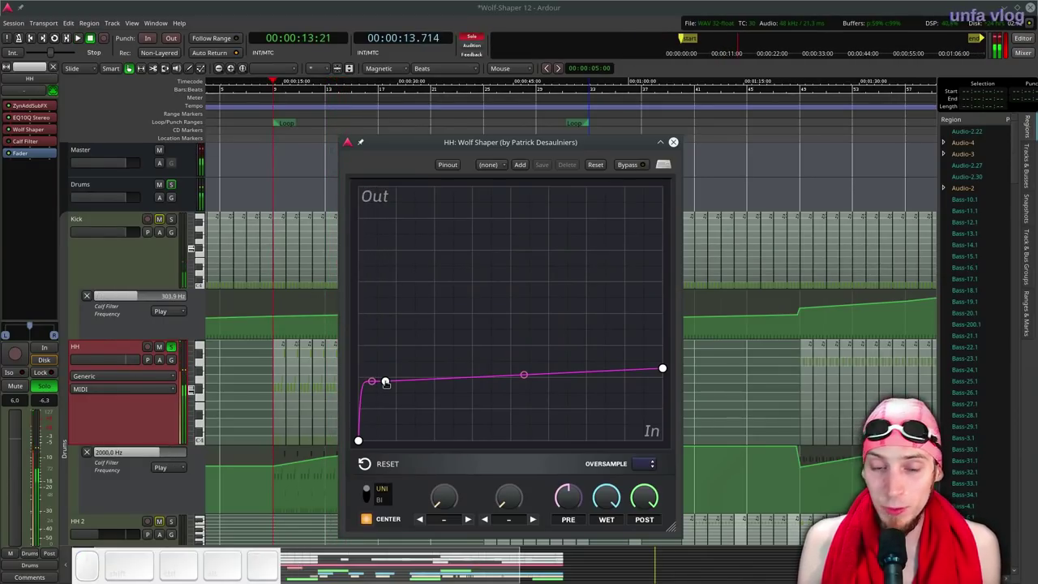
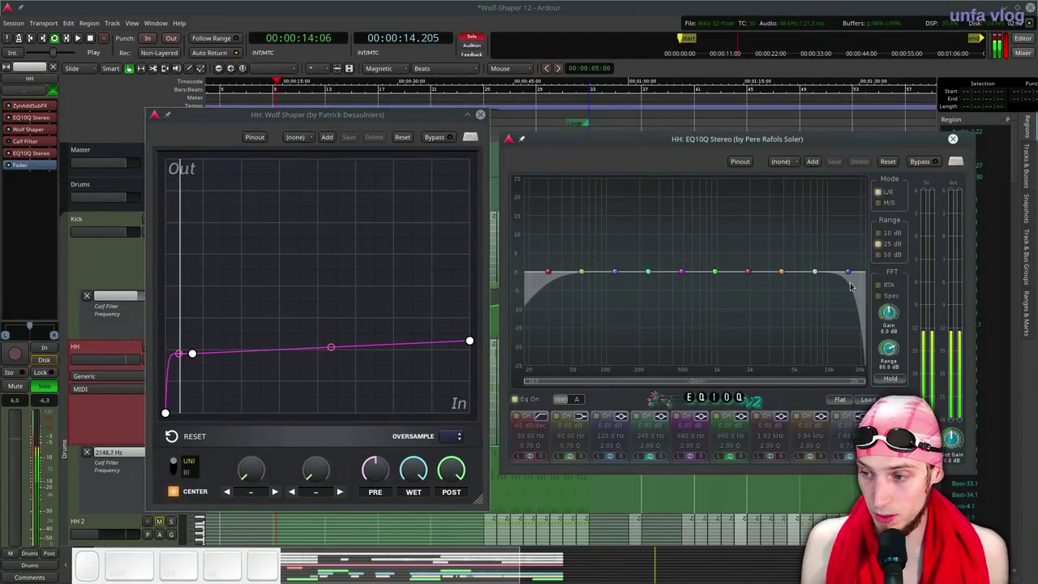
# Enable a live spectrogram at 20 dB analyser gain and bypass Wolf Shaper to compare.
pyautogui.click(440, 138)
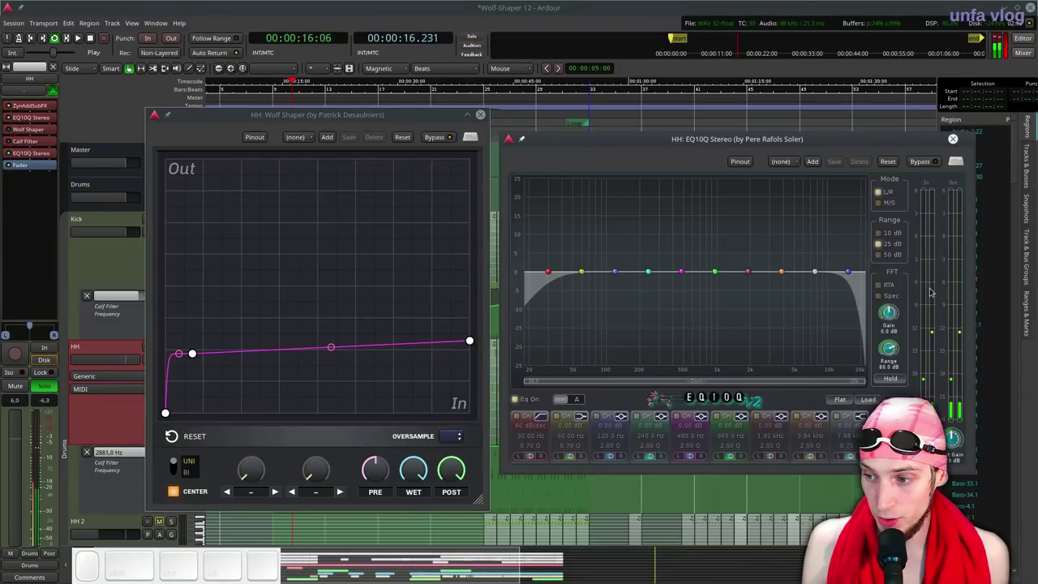
pyautogui.click(876, 284)
pyautogui.click(883, 286)
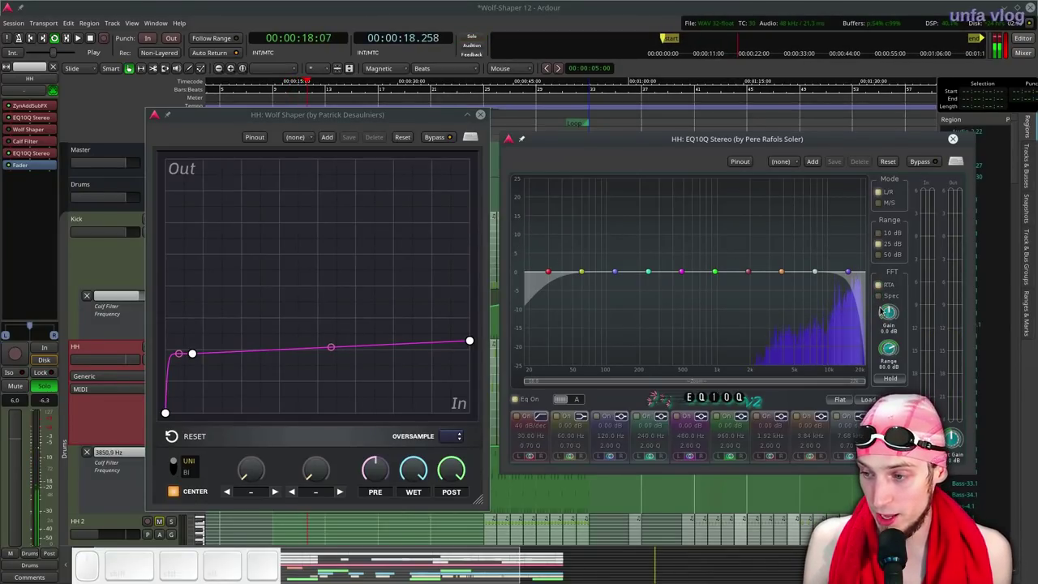
pyautogui.click(881, 299)
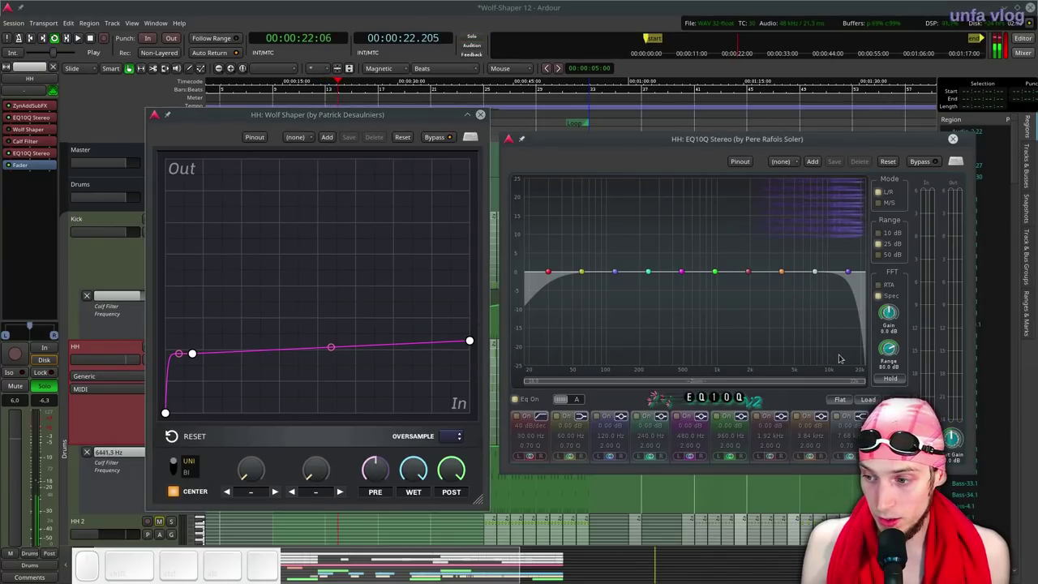
pyautogui.click(899, 317)
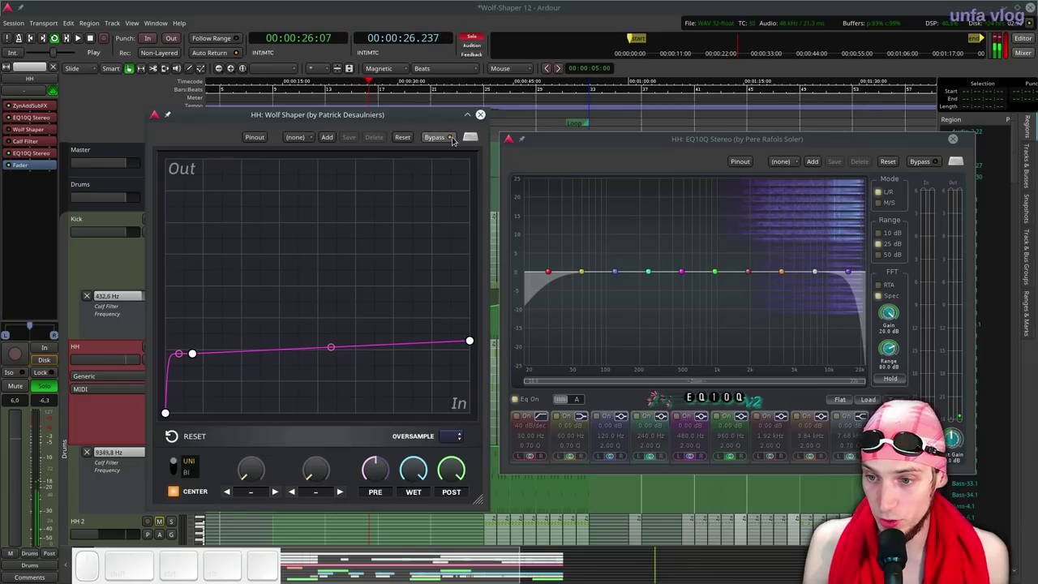
pyautogui.click(450, 139)
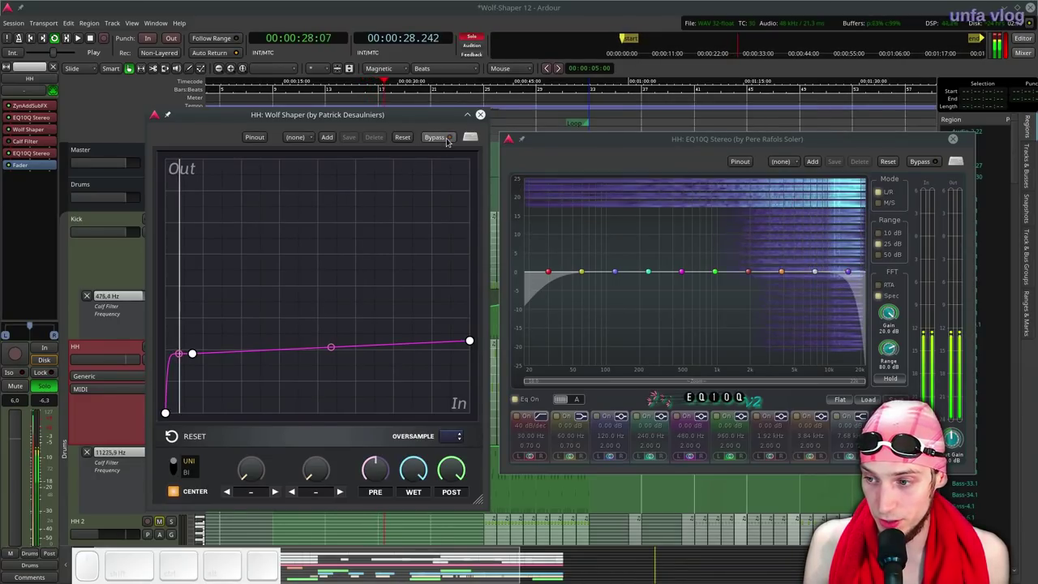
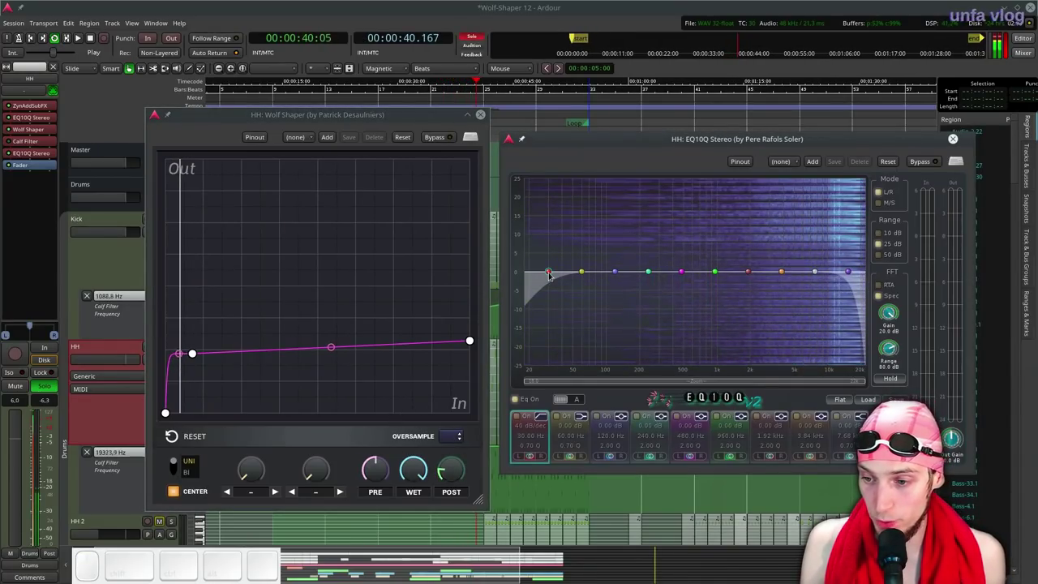
# Set EQ10Q's first band to a steep high-pass around 1.4 kHz and close the EQ window.
pyautogui.click(552, 274)
pyautogui.click(552, 274)
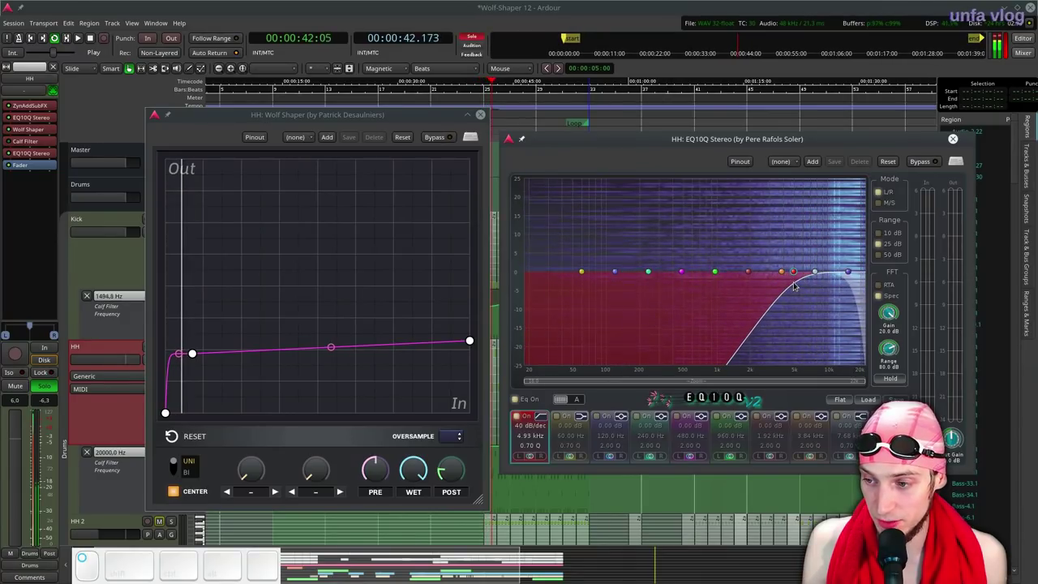
pyautogui.click(797, 283)
pyautogui.scroll(-3)
pyautogui.moveTo(795, 274); pyautogui.dragTo(761, 216)
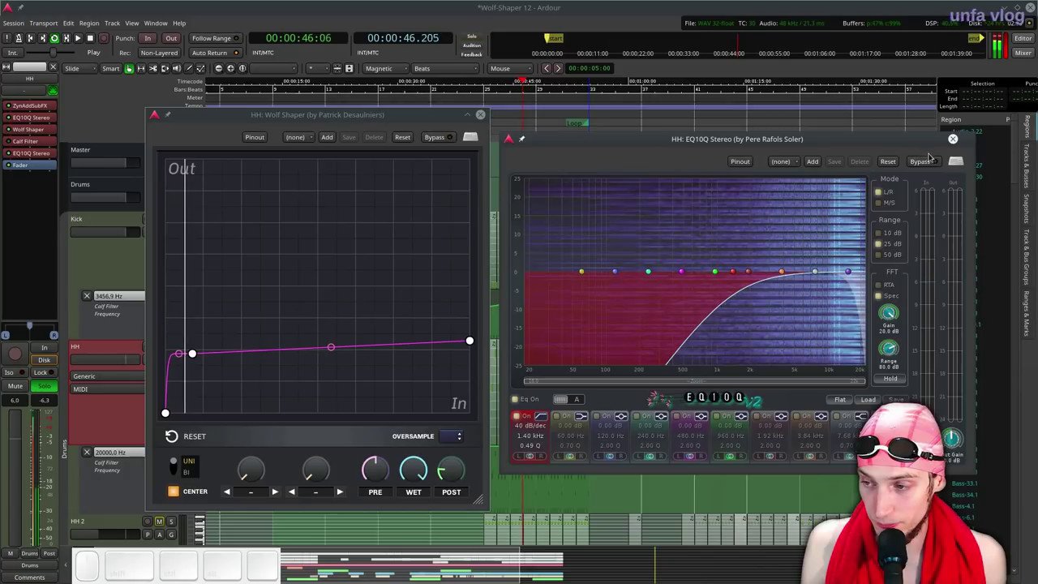
pyautogui.click(958, 142)
# Close the HH Wolf Shaper window, unsolo HH and Drums, and replay the full drum mix.
pyautogui.click(483, 116)
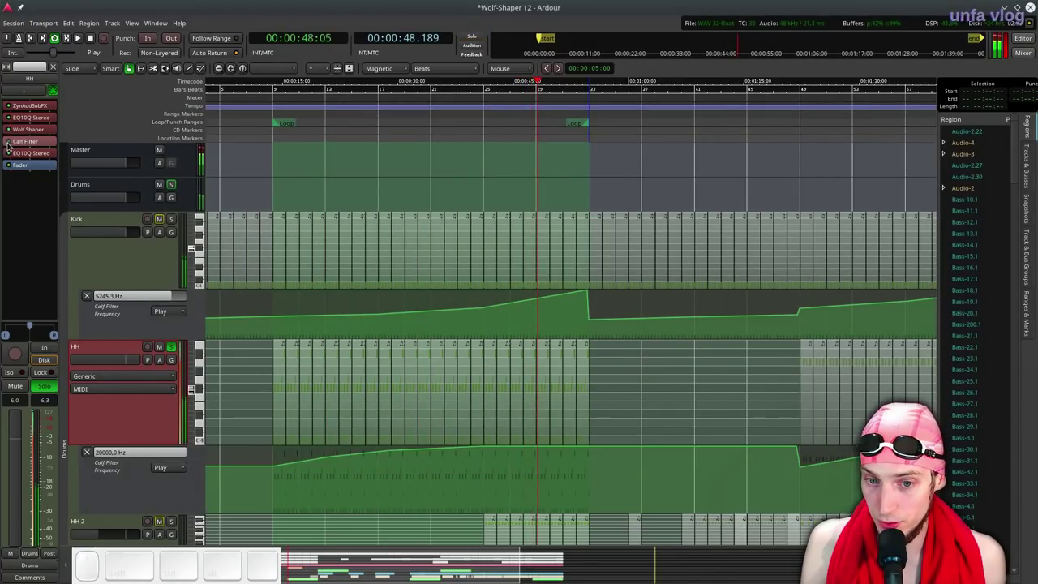
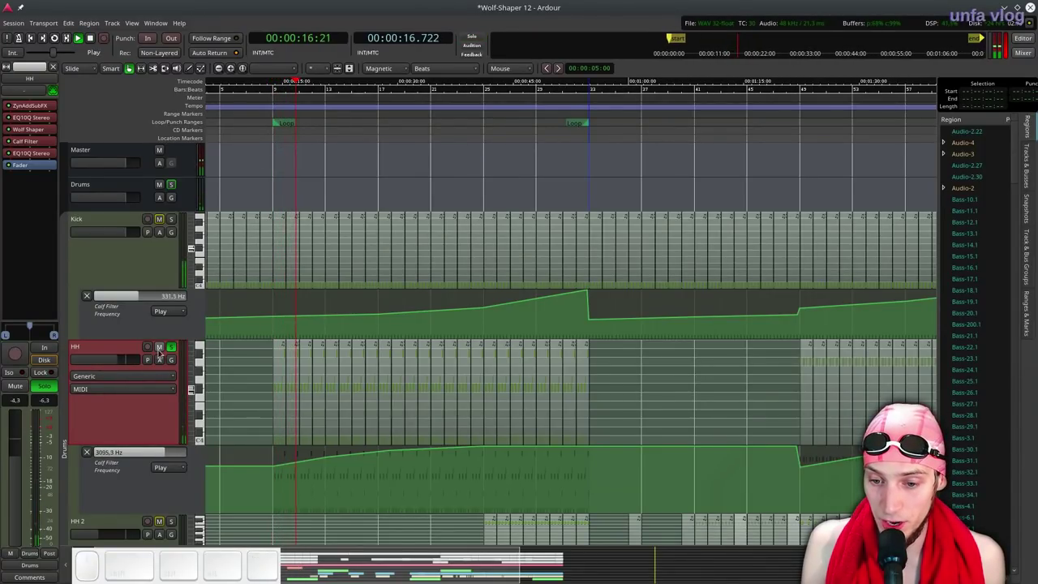
pyautogui.click(168, 350)
pyautogui.click(161, 351)
pyautogui.press('space')
pyautogui.click(261, 109)
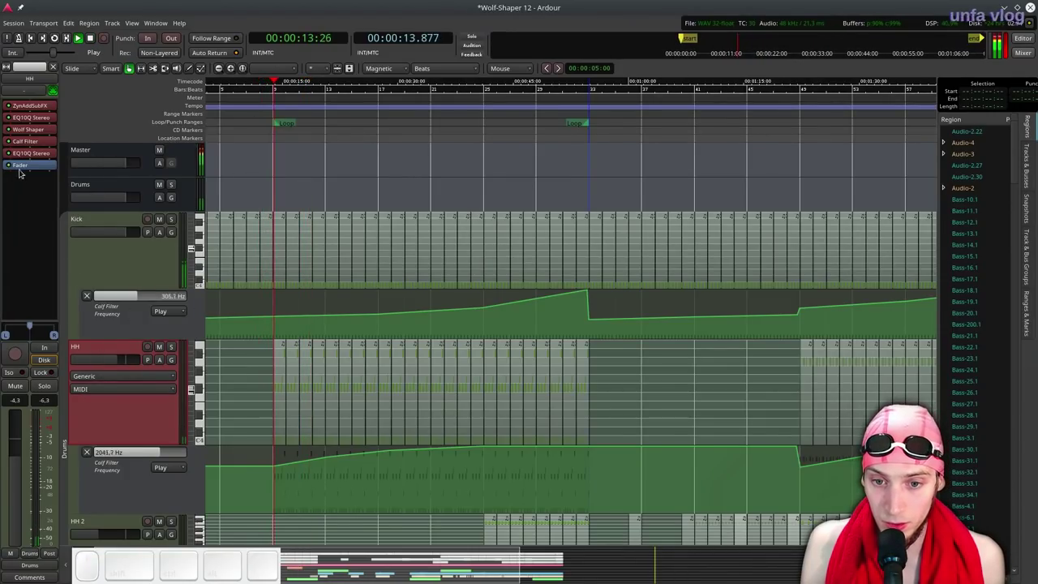
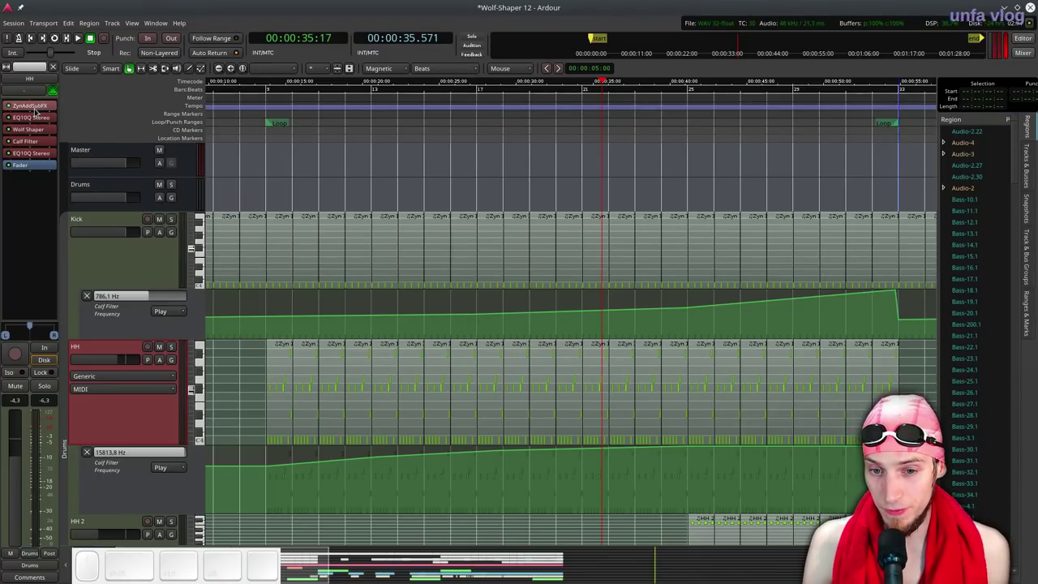
pyautogui.scroll(-3)
pyautogui.scroll(-3)
pyautogui.scroll(3)
# Loop the selected HH 2 regions and solo both HH 2 and HH.
pyautogui.click(292, 481)
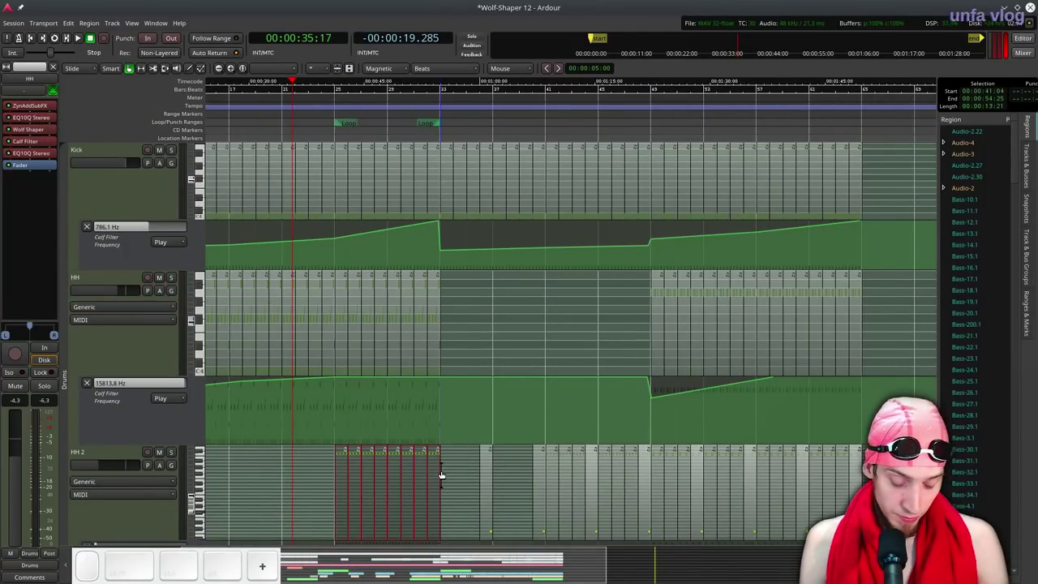
pyautogui.press('l')
pyautogui.click(182, 459)
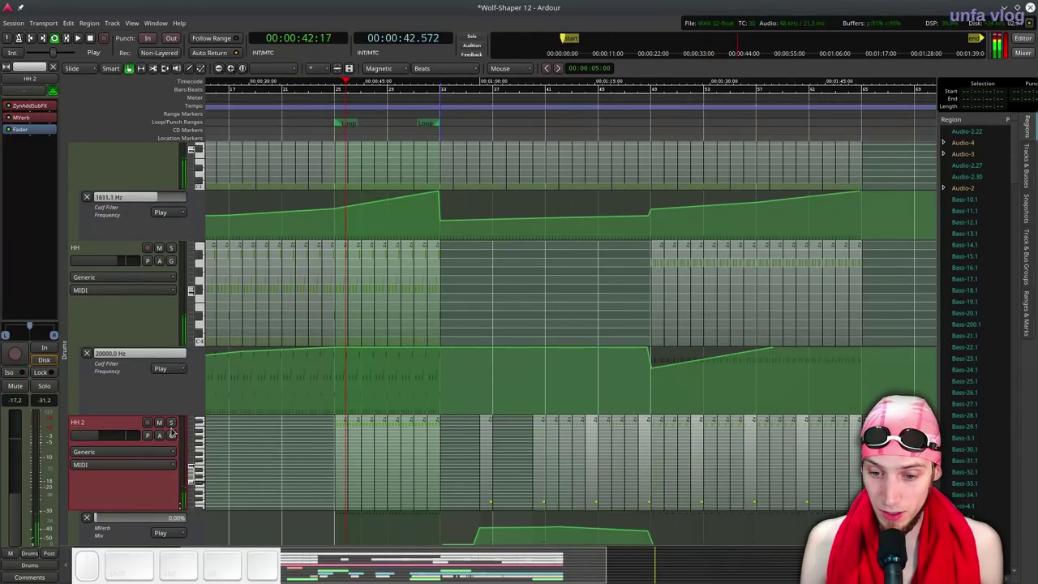
pyautogui.click(177, 425)
pyautogui.scroll(3)
pyautogui.scroll(-3)
pyautogui.doubleClick(176, 254)
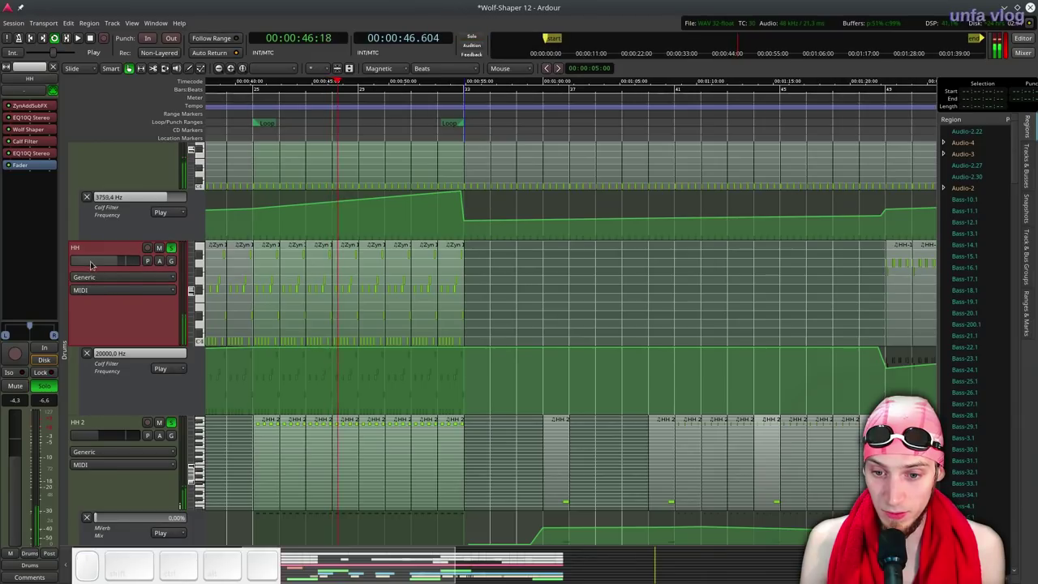
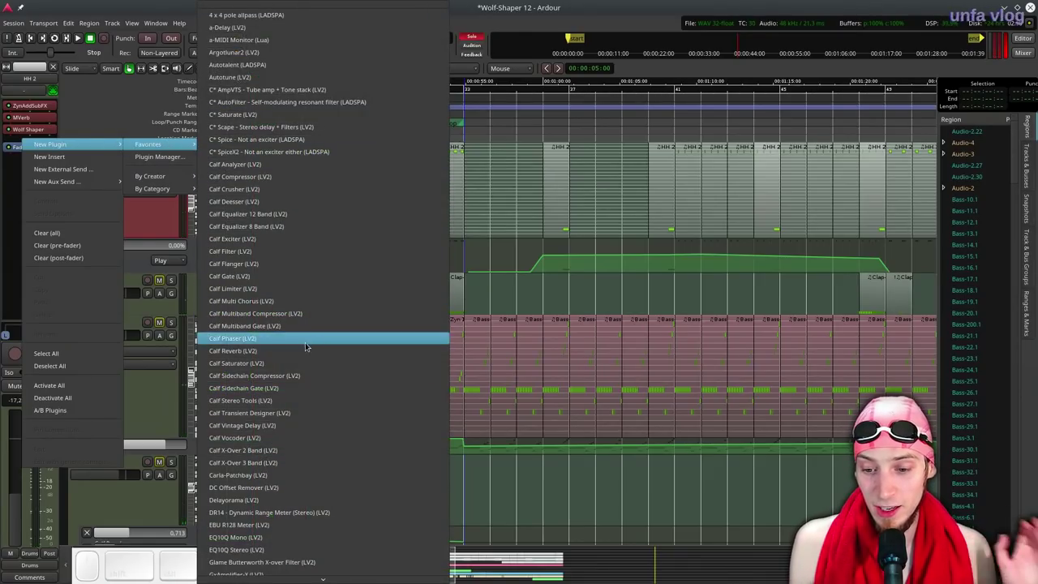
# Add EQ10Q Stereo to HH 2 with a -7.7 dB cut at 1.43 kHz and +8 dB boost at 4.77 kHz.
pyautogui.click(261, 548)
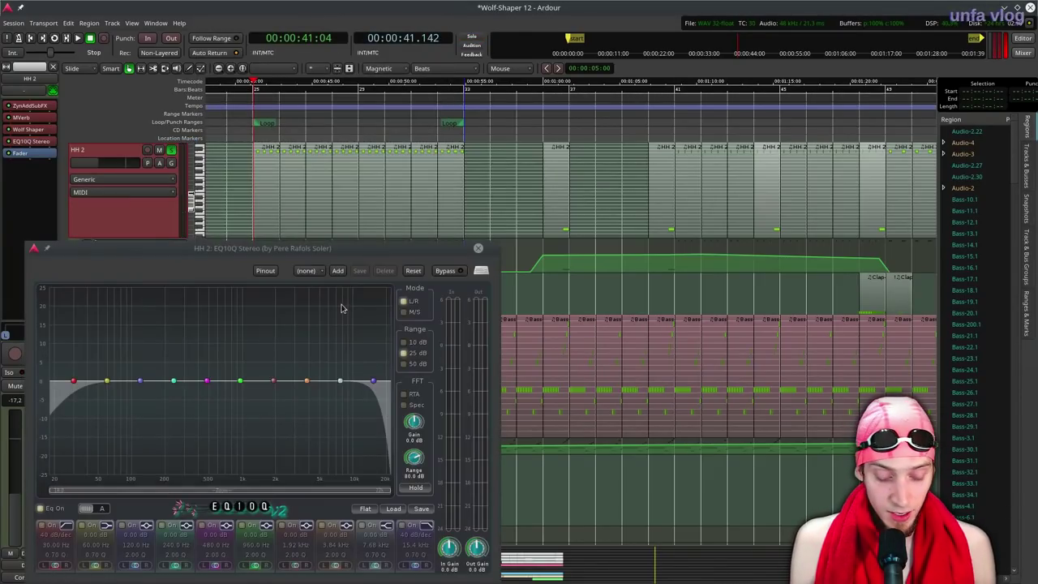
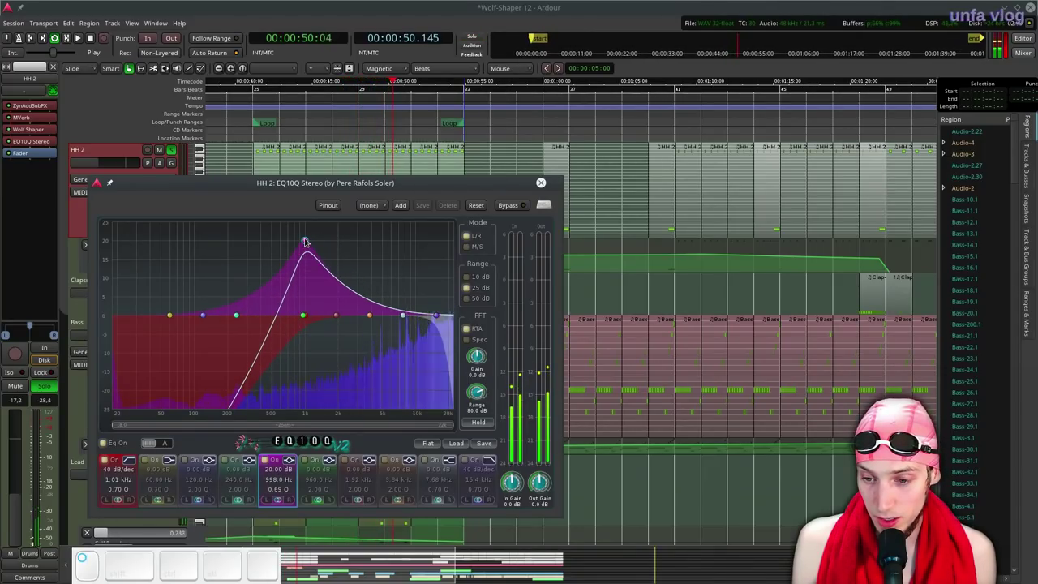
pyautogui.click(309, 240)
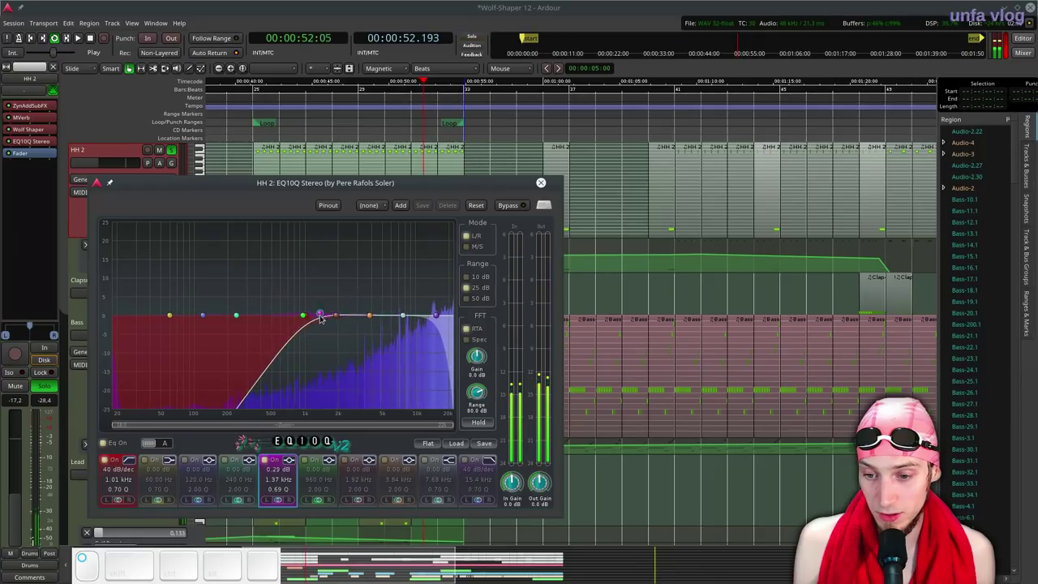
pyautogui.click(323, 348)
pyautogui.click(371, 317)
pyautogui.scroll(-3)
pyautogui.moveTo(370, 257); pyautogui.dragTo(378, 280)
pyautogui.scroll(-3)
pyautogui.moveTo(396, 279); pyautogui.dragTo(410, 323)
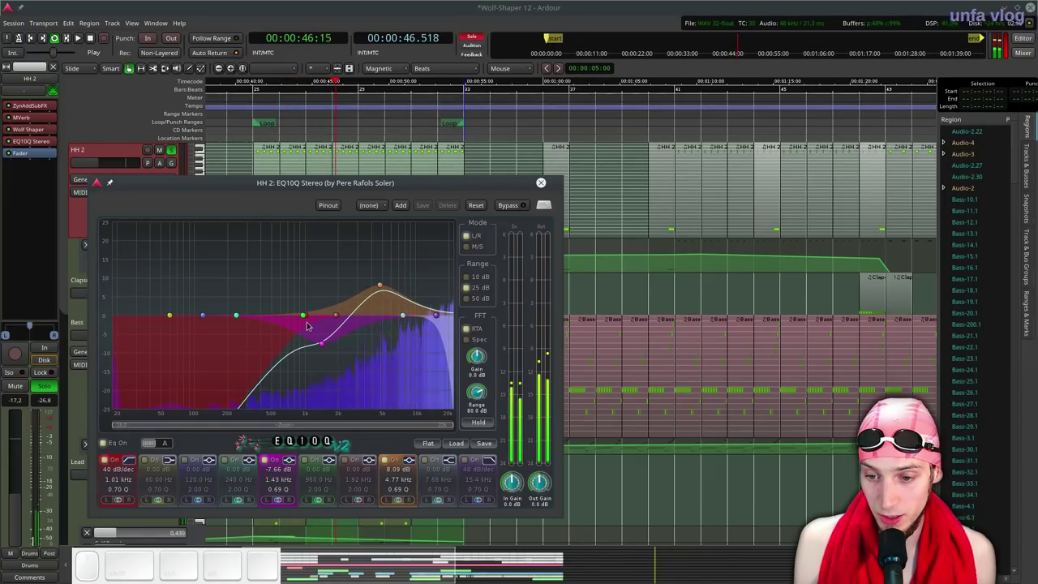
# Toggle the low cut to compare and add a gentle lift around 16-17 kHz.
pyautogui.click(305, 318)
pyautogui.click(308, 317)
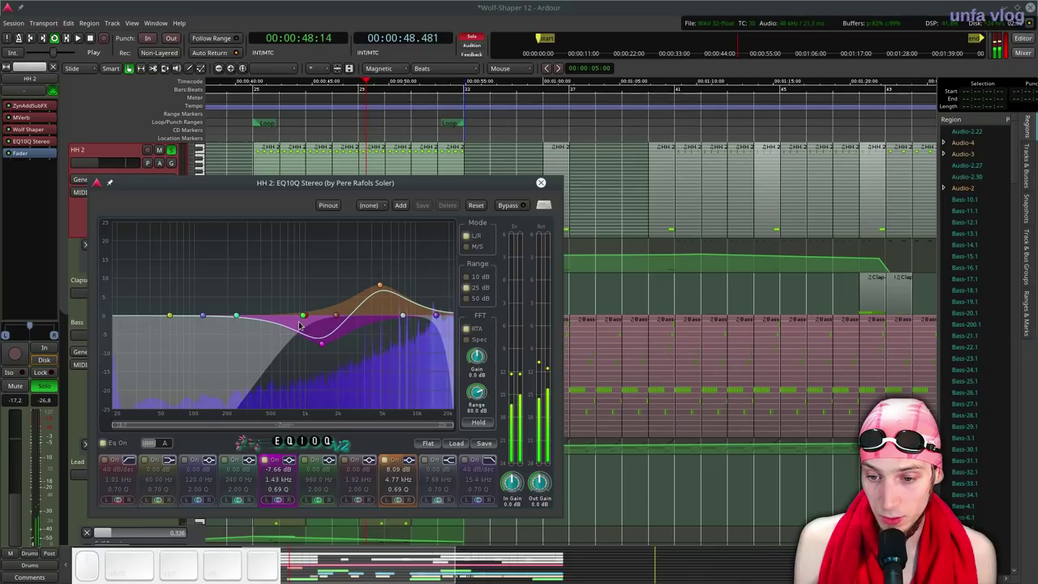
pyautogui.doubleClick(308, 318)
pyautogui.moveTo(211, 319); pyautogui.dragTo(424, 271)
pyautogui.scroll(-3)
pyautogui.click(424, 272)
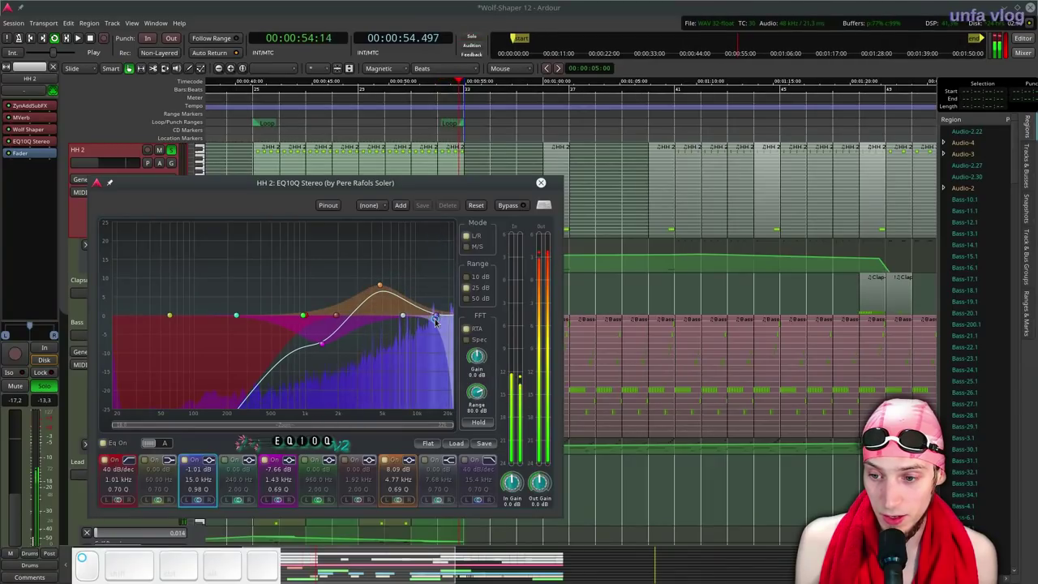
pyautogui.click(443, 299)
pyautogui.click(442, 302)
pyautogui.scroll(-3)
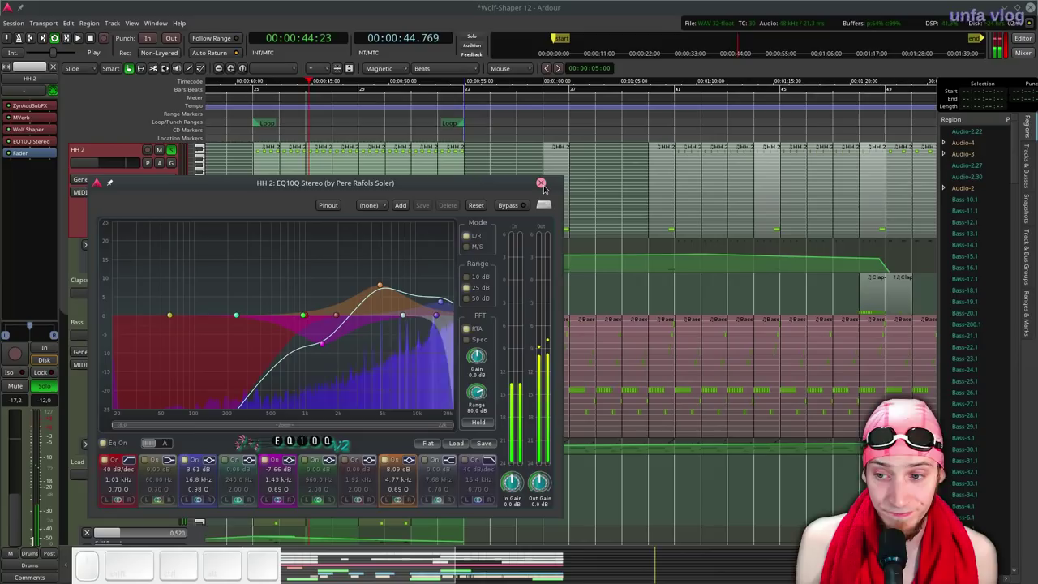
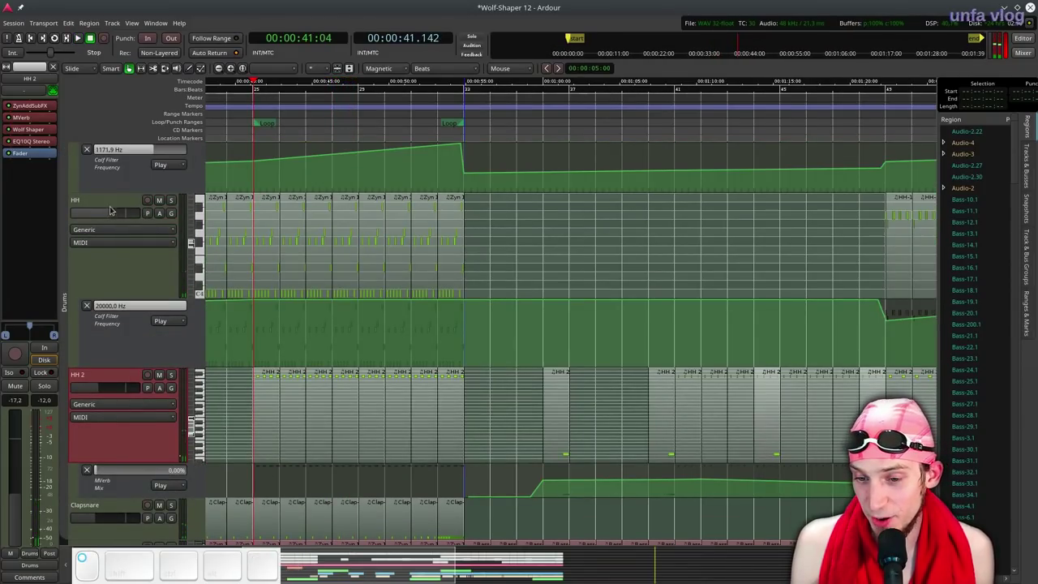
# Stop the transport at about 41 seconds and scroll down the tracks.
pyautogui.press('space')
pyautogui.press('space')
pyautogui.scroll(-3)
pyautogui.press('ctrl+alt+p')
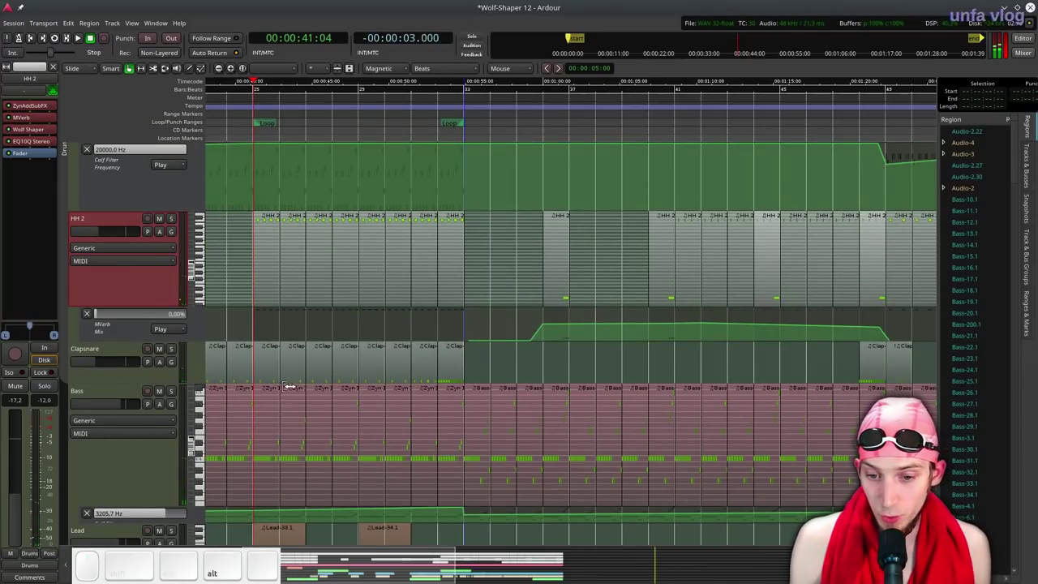
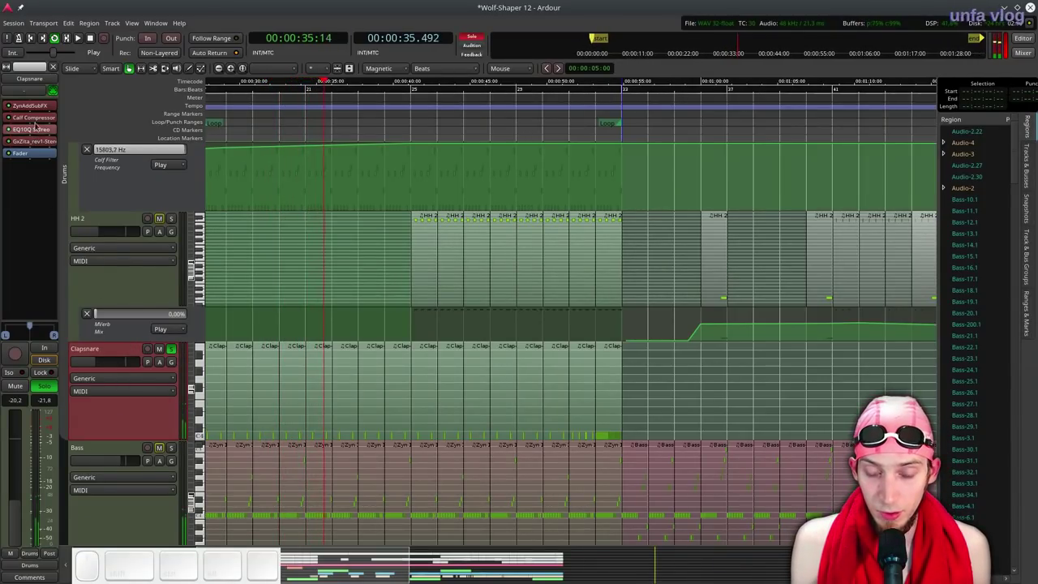
# Solo Clapsnare and scroll to its favourite-plugins list in the processor menu.
pyautogui.middleClick(20, 160)
pyautogui.scroll(-3)
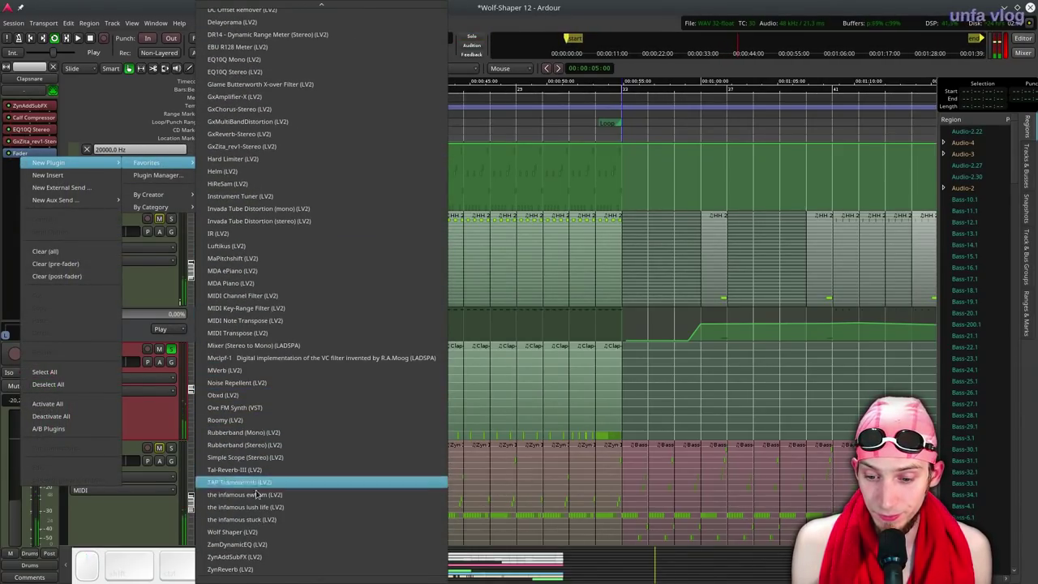
# Add Wolf Shaper to Clapsnare, shape a steep saturating curve, and A/B it against Bypass.
pyautogui.click(251, 532)
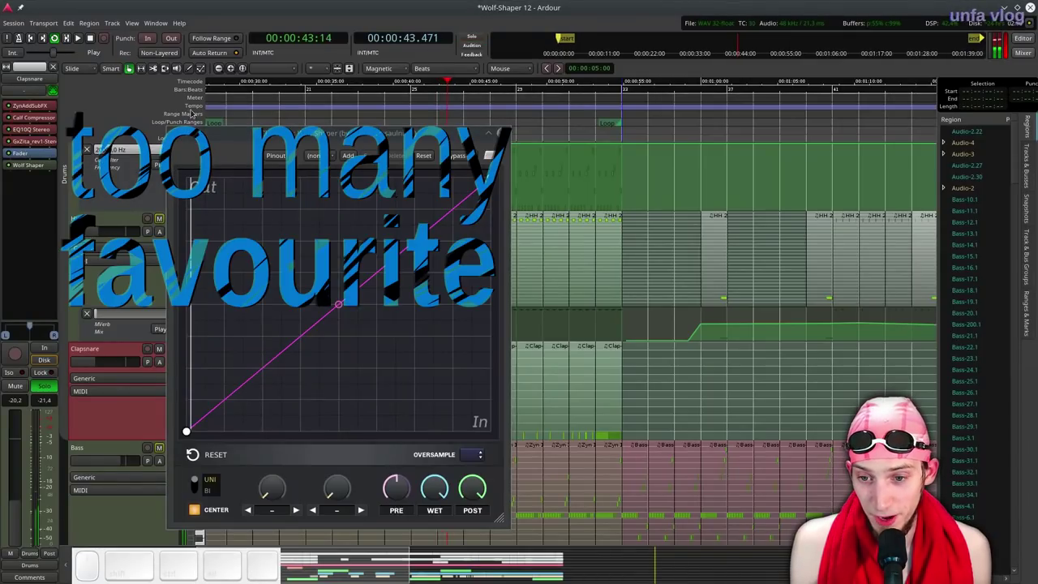
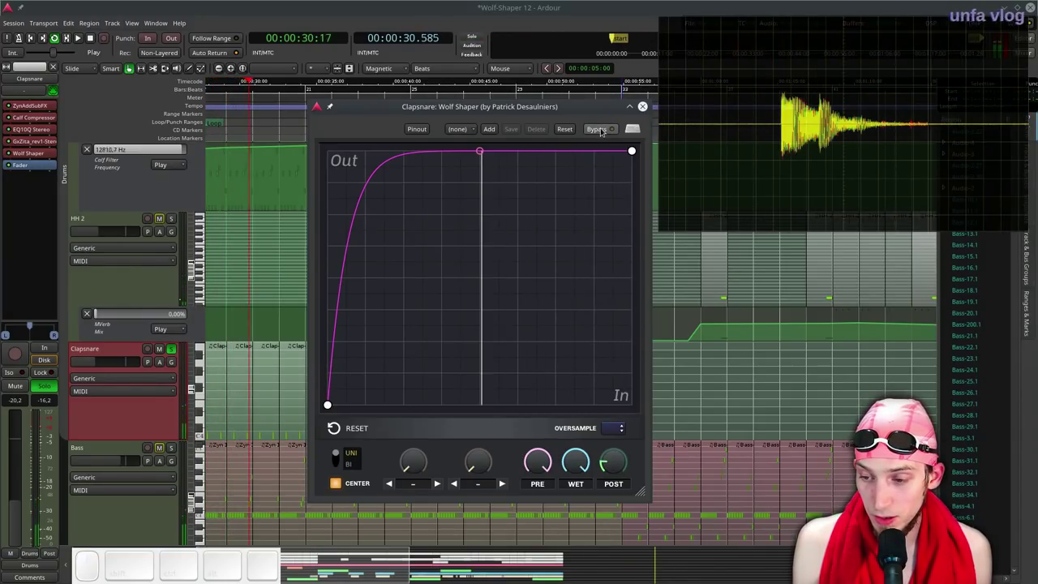
pyautogui.click(604, 130)
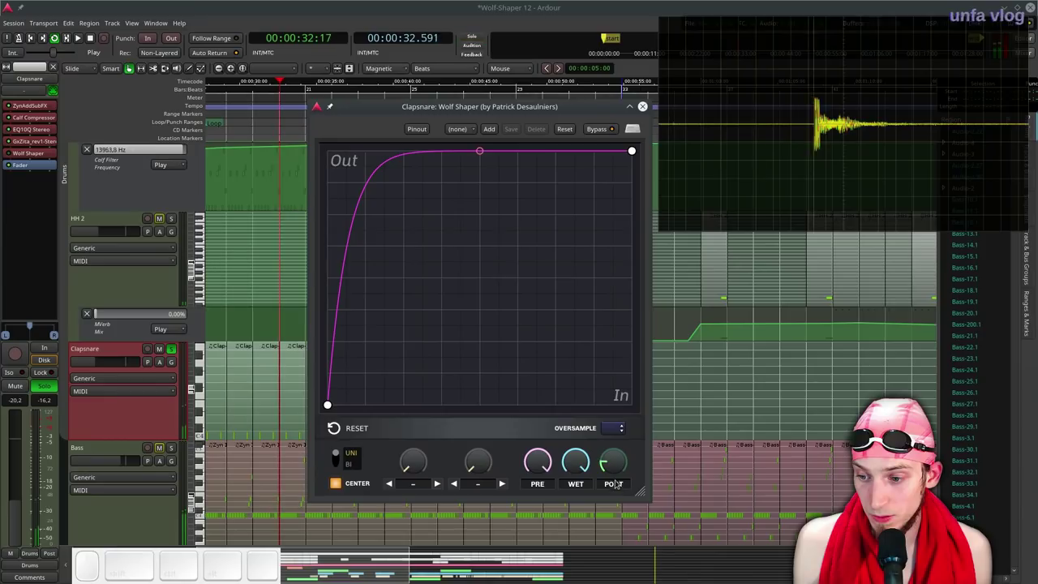
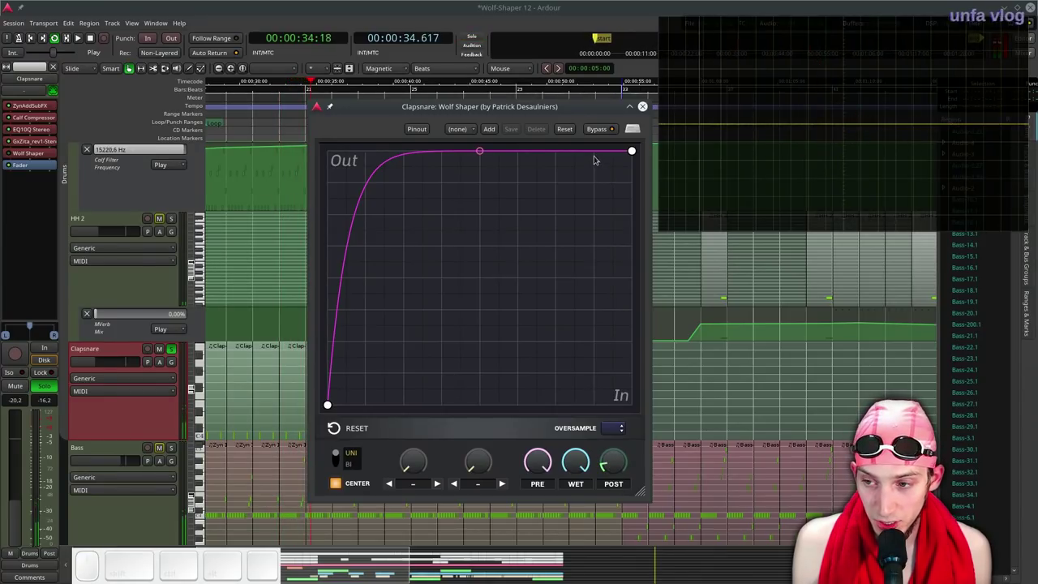
pyautogui.click(602, 128)
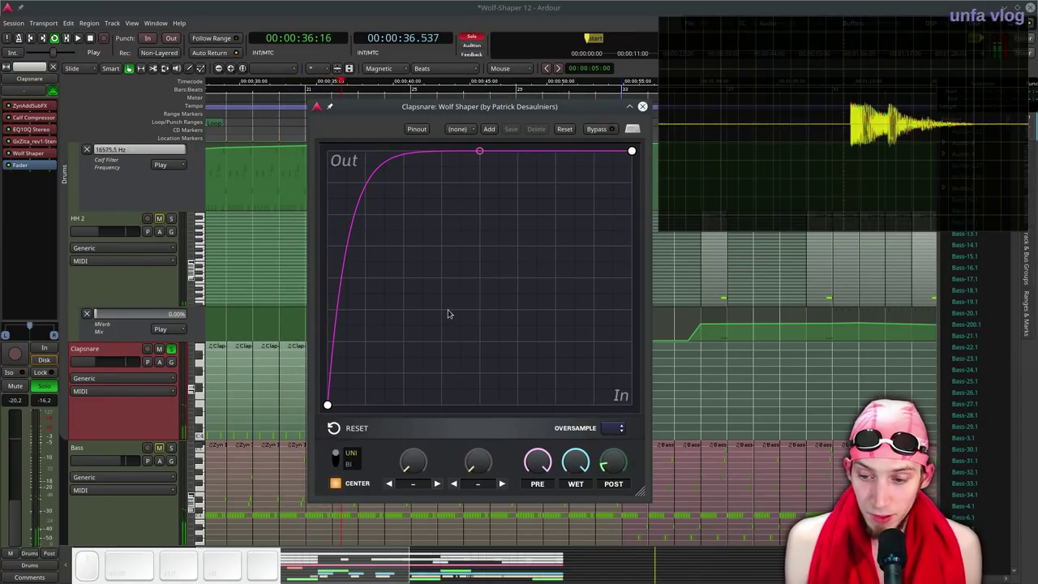
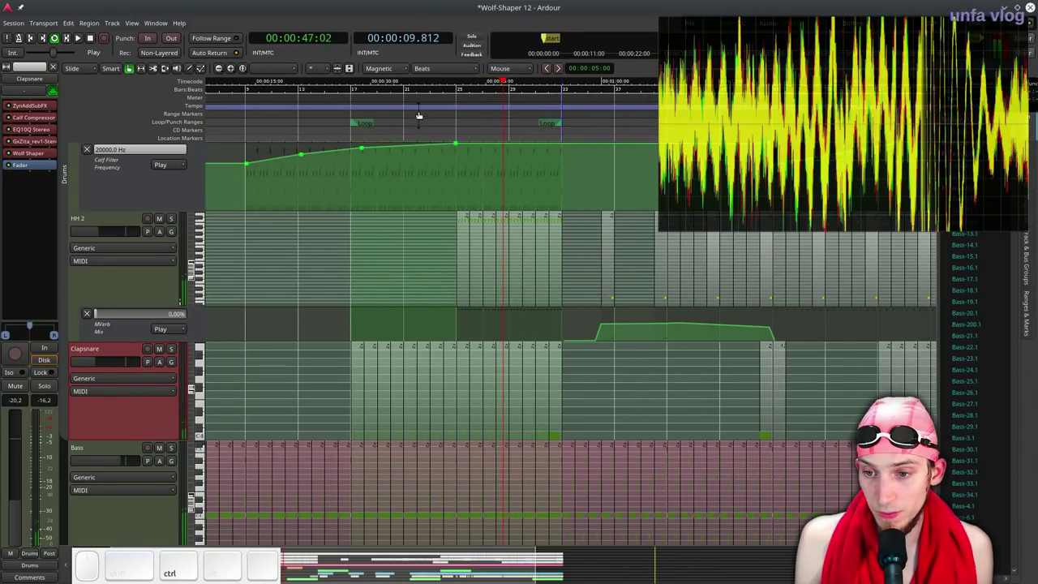
pyautogui.press('space')
pyautogui.click(355, 90)
pyautogui.press('ctrl+alt+p')
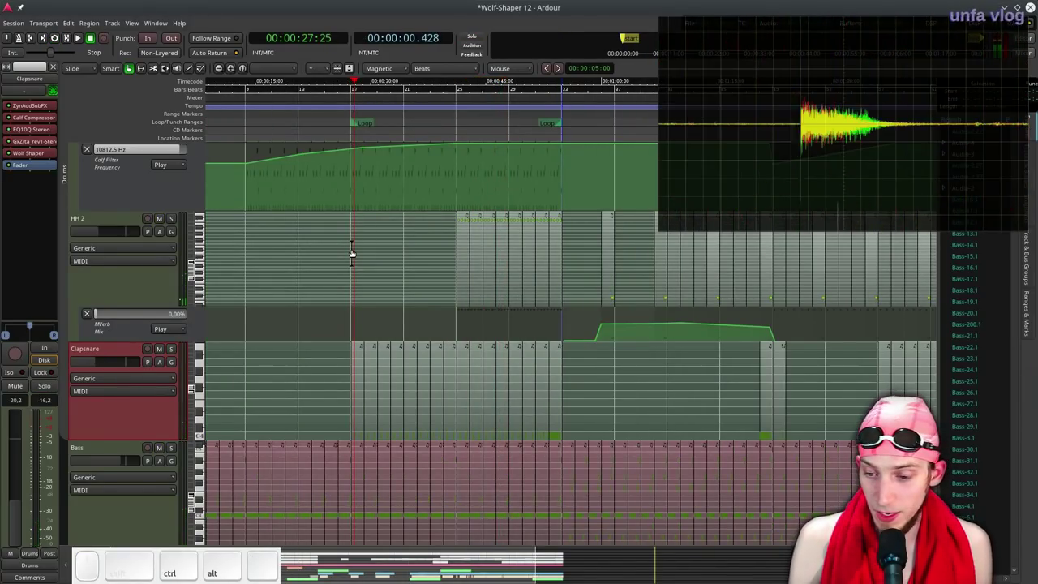
pyautogui.press('l')
pyautogui.scroll(3)
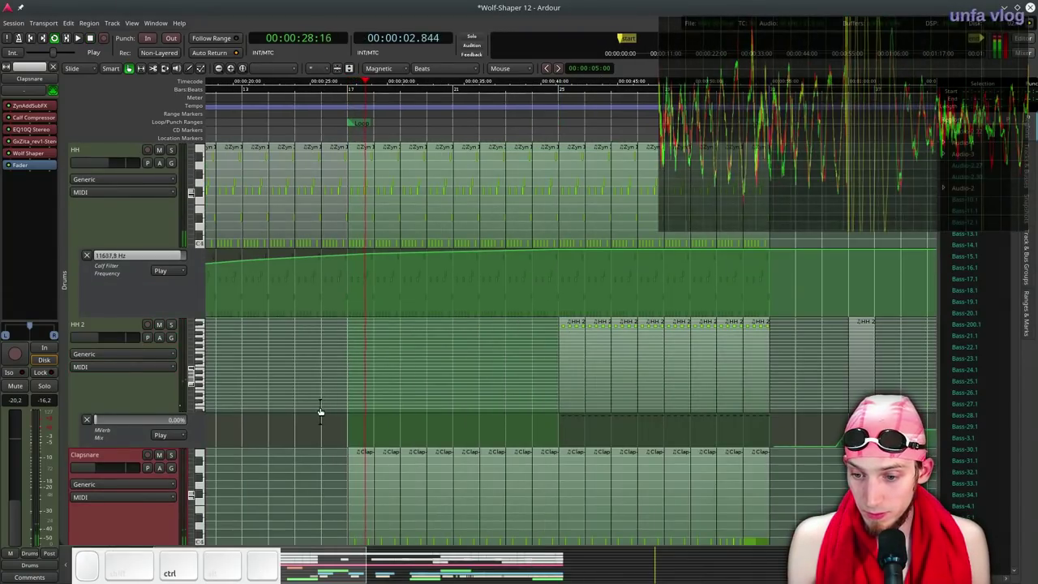
pyautogui.click(86, 468)
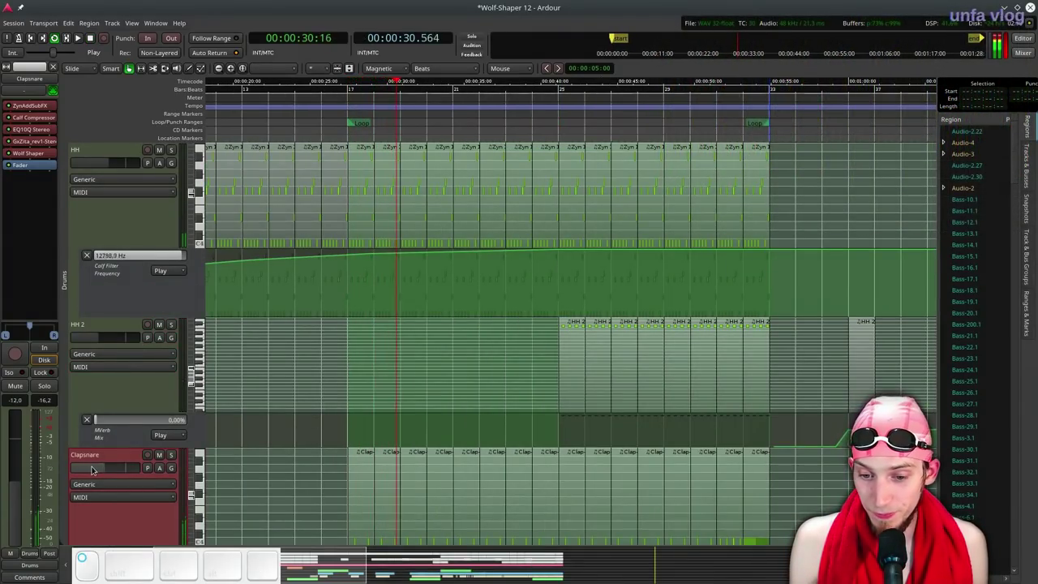
pyautogui.click(93, 469)
pyautogui.scroll(-3)
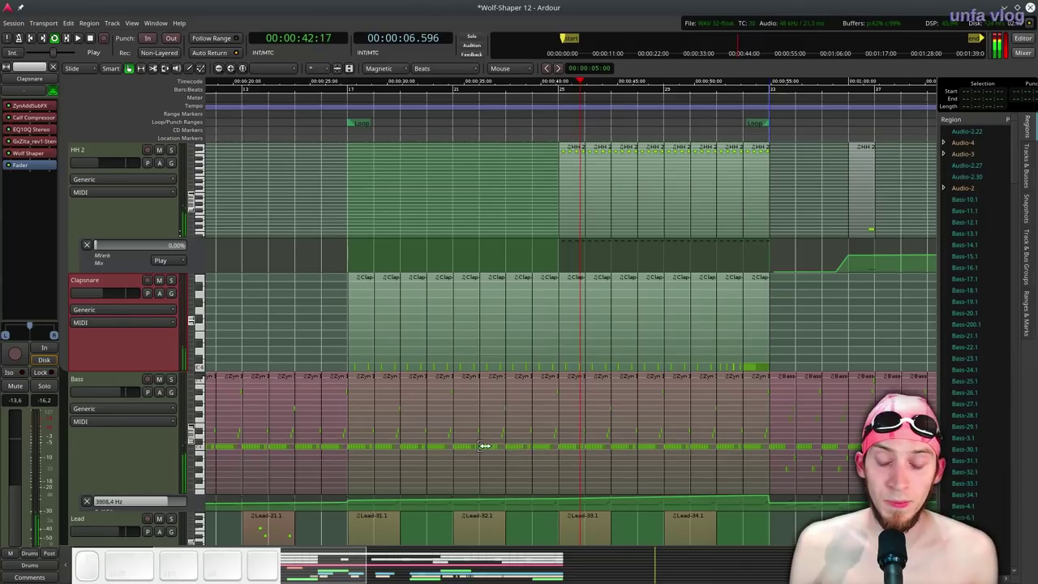
pyautogui.scroll(-3)
pyautogui.scroll(3)
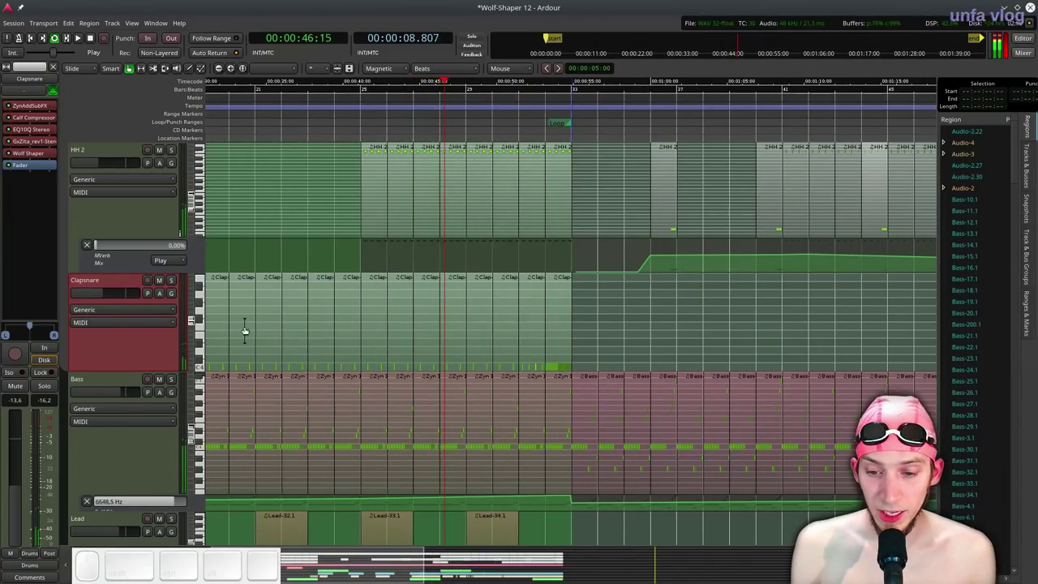
pyautogui.press('space')
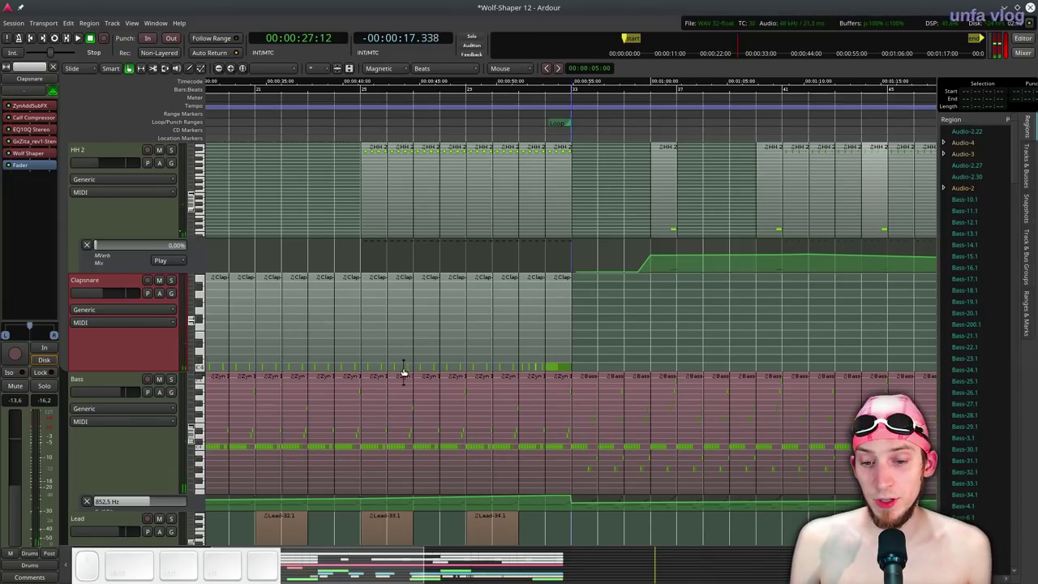
pyautogui.scroll(-3)
pyautogui.scroll(3)
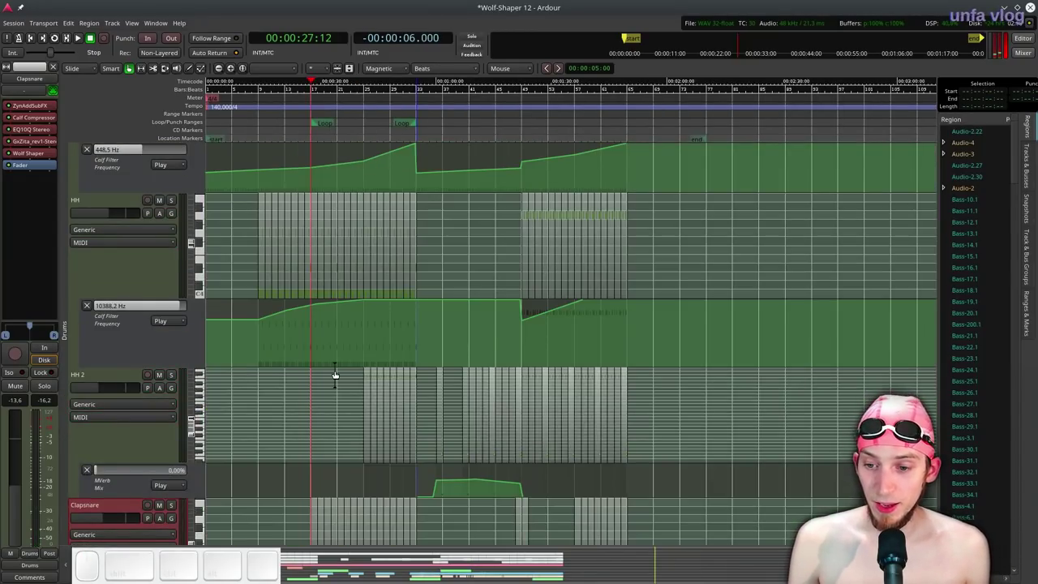
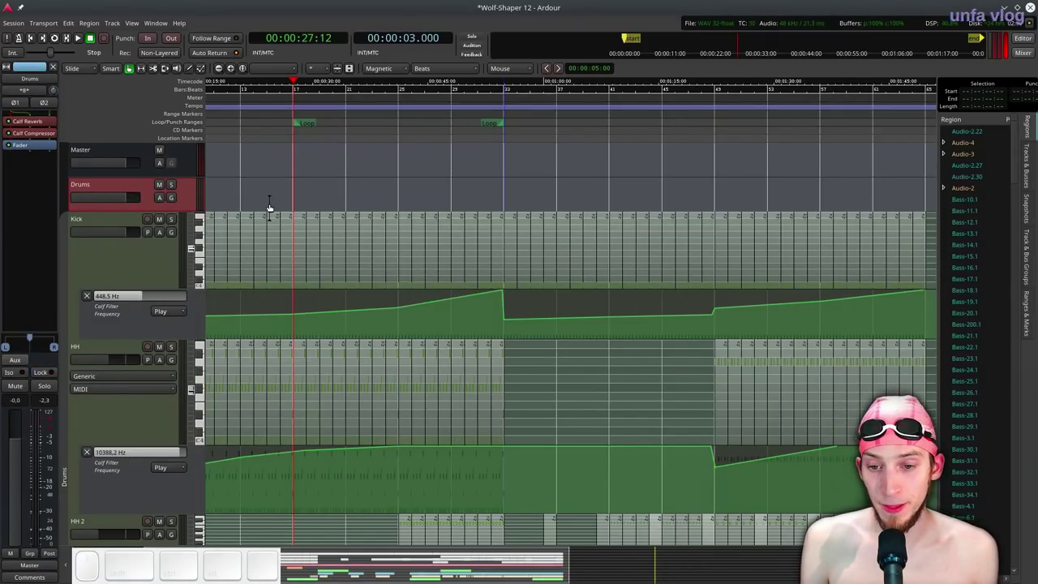
pyautogui.scroll(-3)
pyautogui.scroll(3)
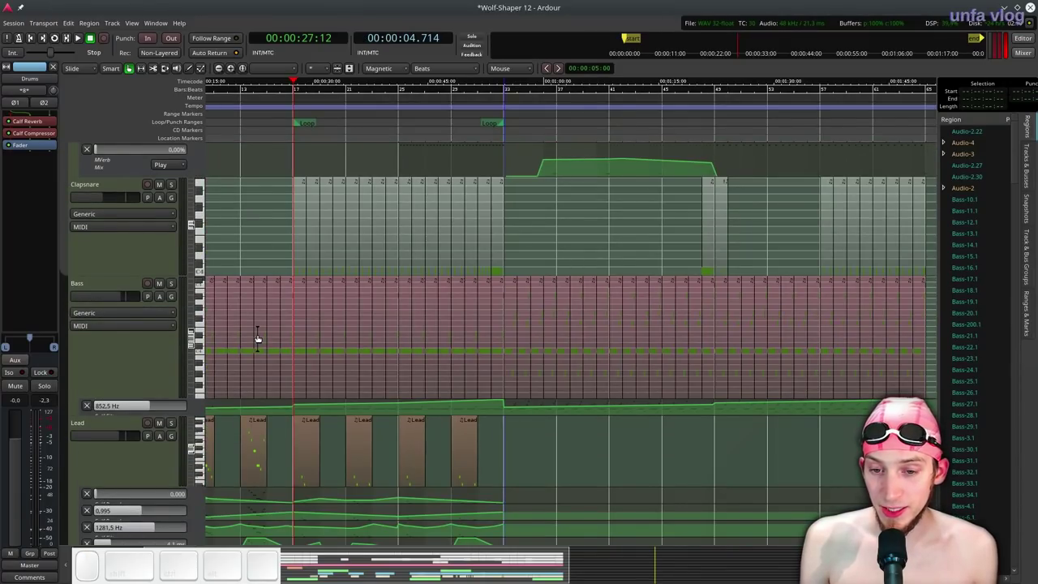
# Select the Bass track and cut its Calf Sidechain Compressor attack to about 0.01 ms.
pyautogui.scroll(-3)
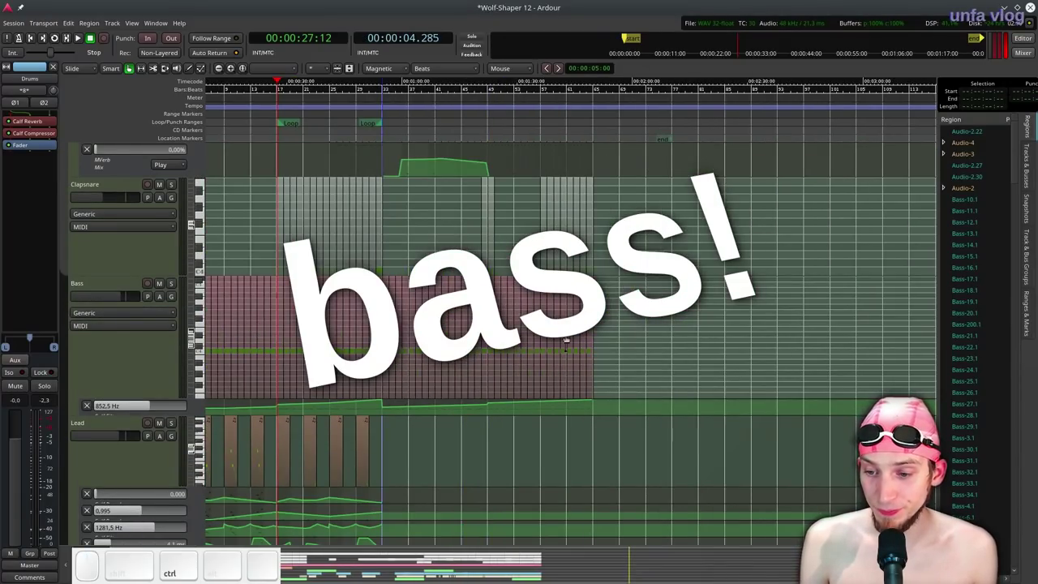
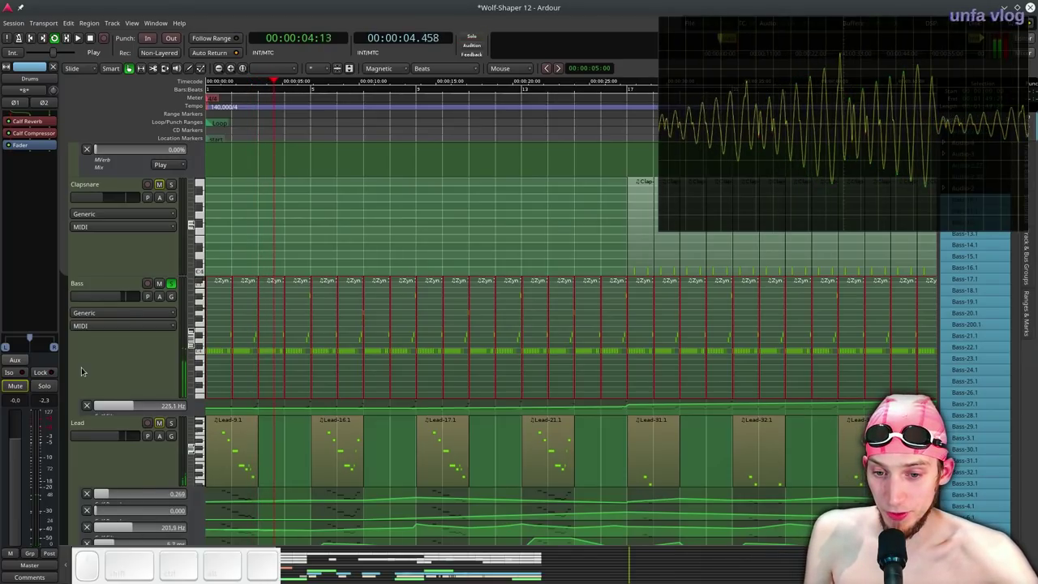
pyautogui.click(103, 372)
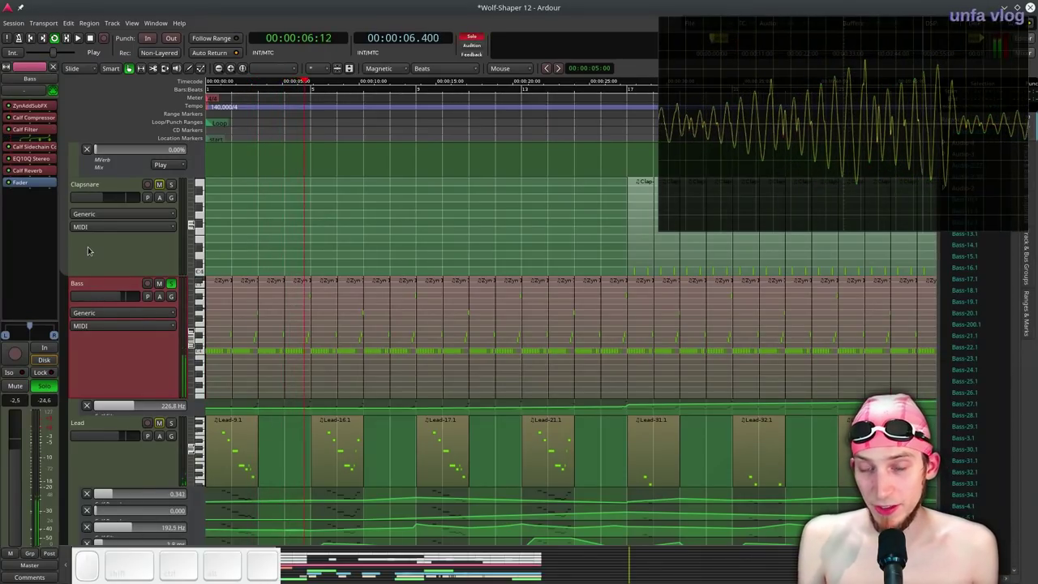
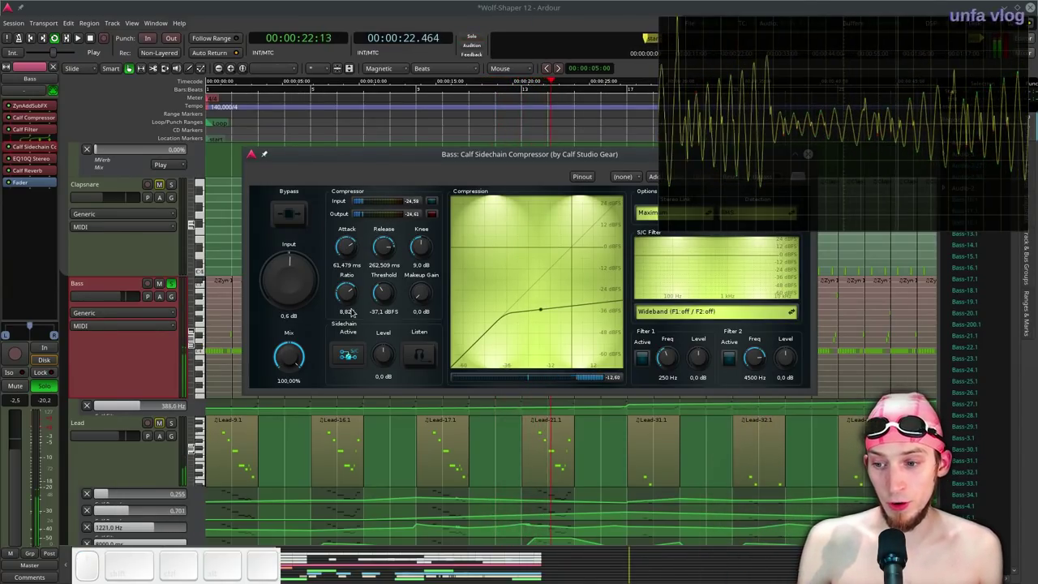
pyautogui.moveTo(351, 244); pyautogui.dragTo(349, 276)
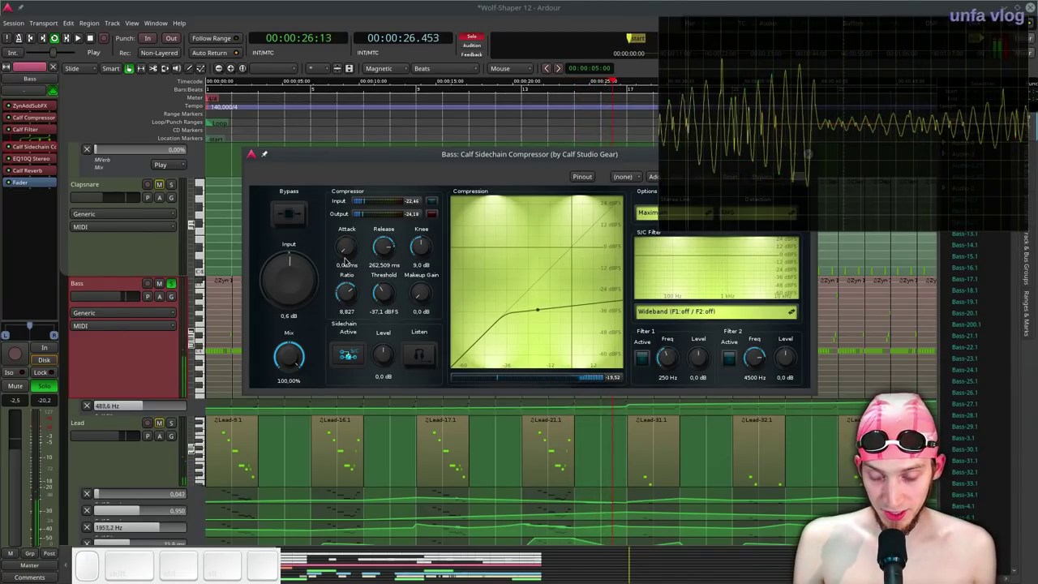
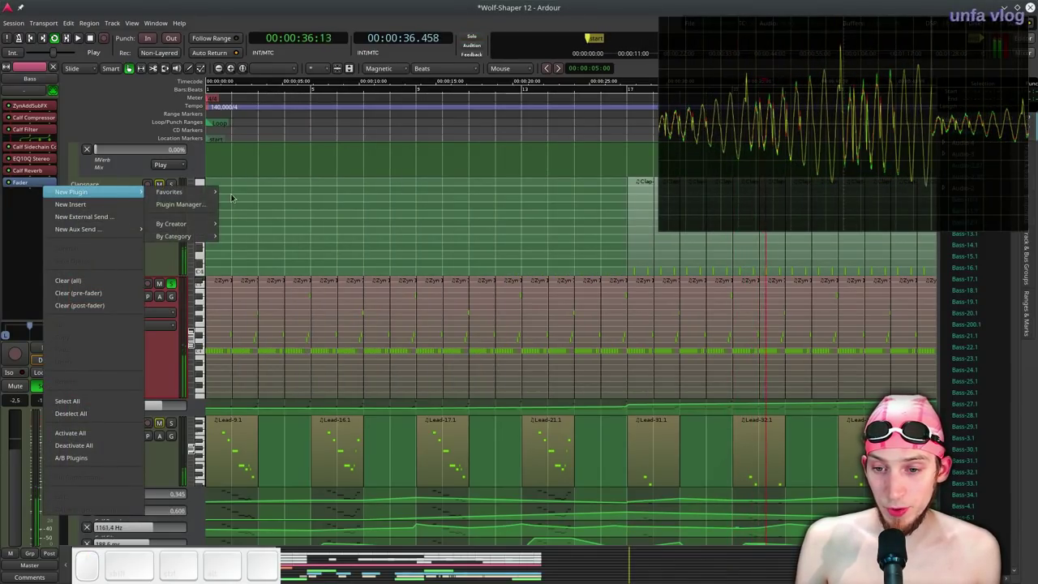
# Add Wolf Shaper to Bass from Favorites with a low plateau curve, then stop the transport.
pyautogui.scroll(-3)
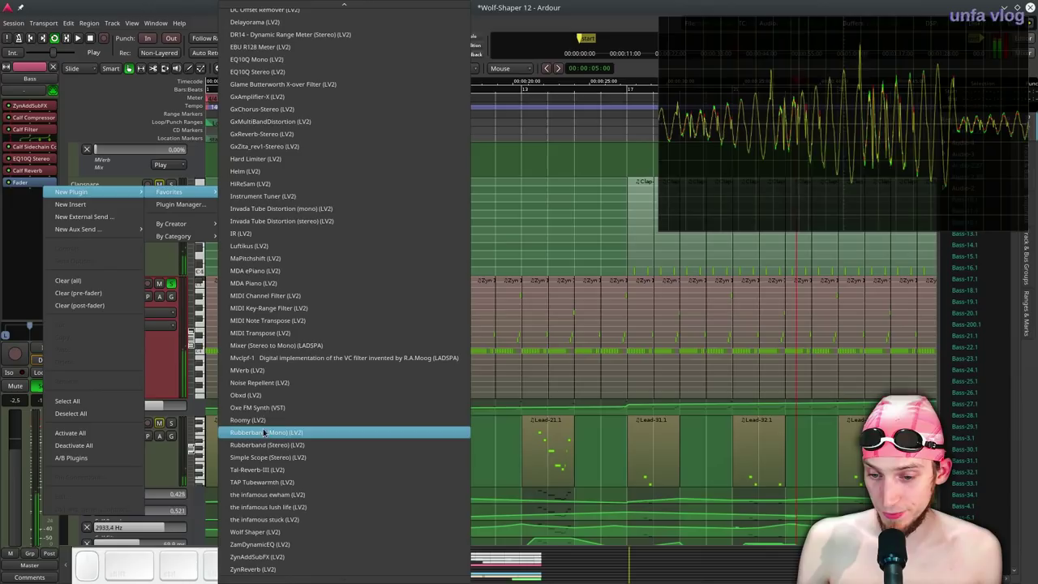
pyautogui.click(273, 533)
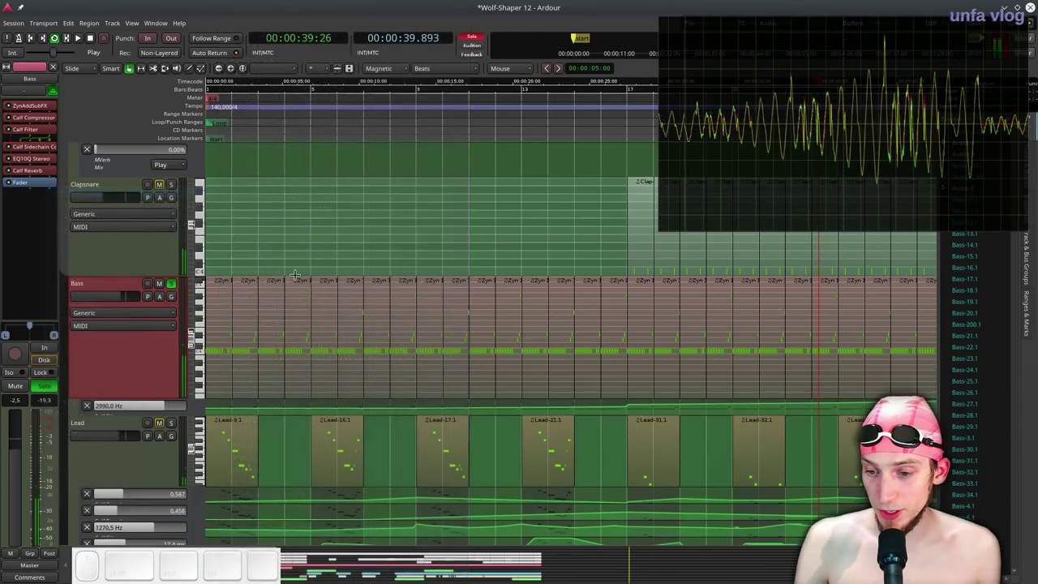
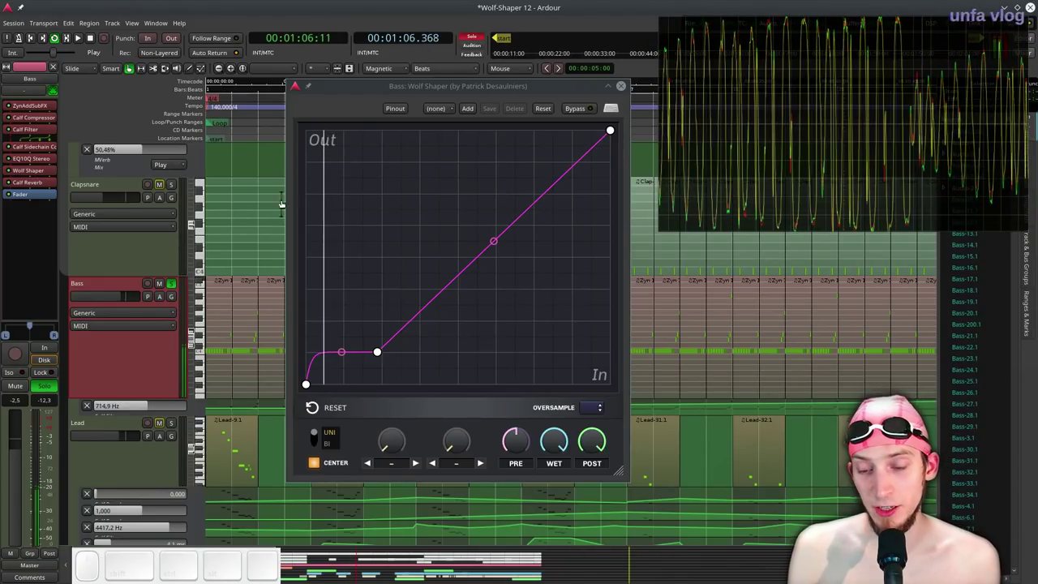
pyautogui.press('space')
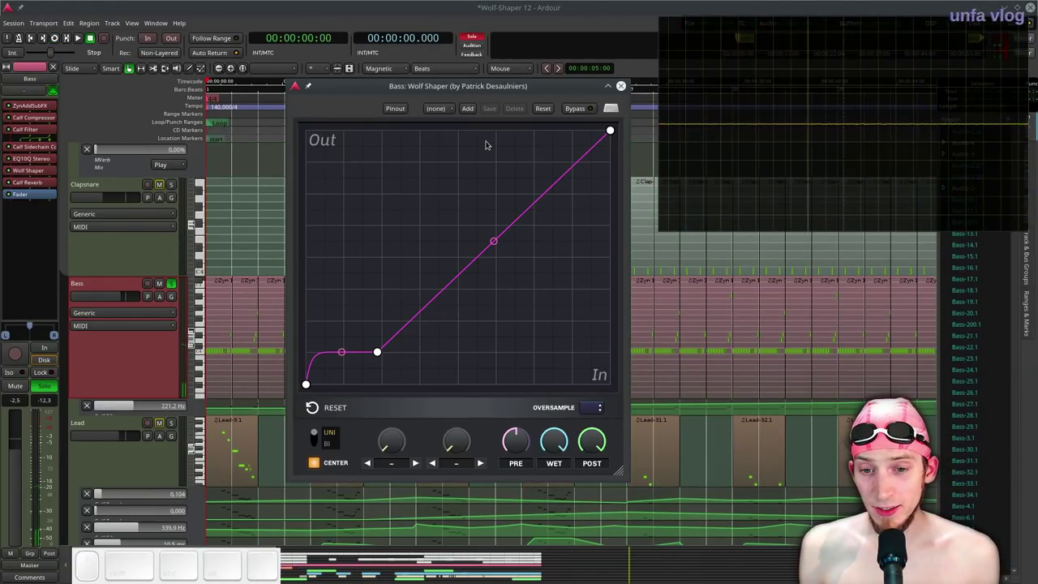
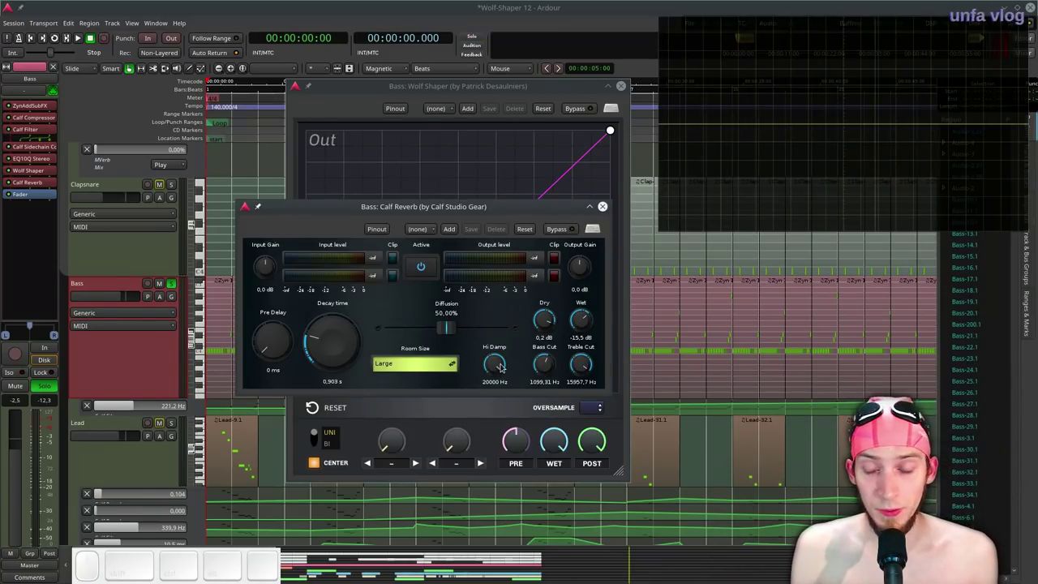
# Close the Bass reverb window and play the bass through its new Wolf Shaper curve.
pyautogui.click(610, 207)
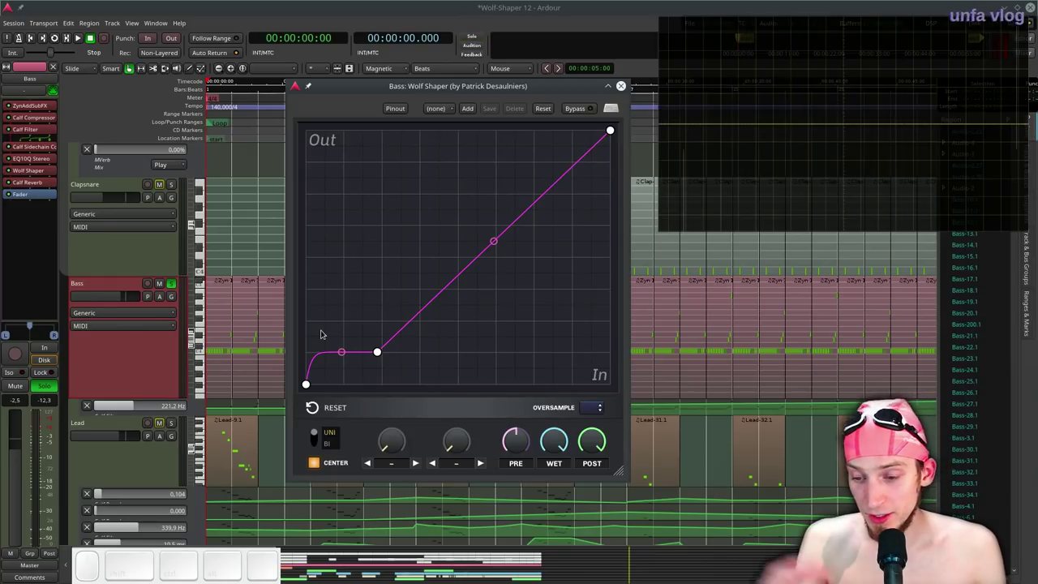
pyautogui.press('l')
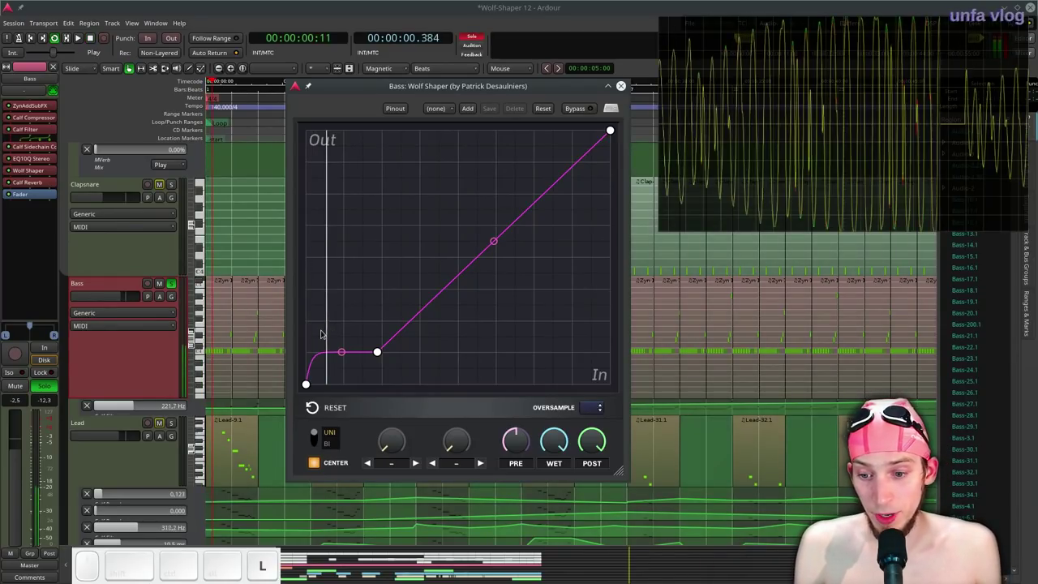
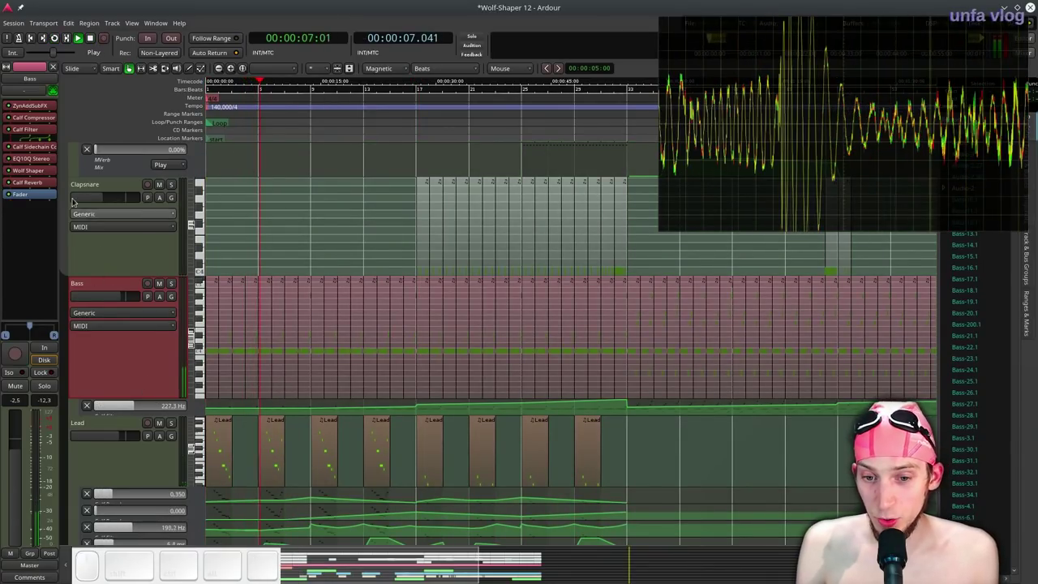
pyautogui.scroll(3)
pyautogui.press('space')
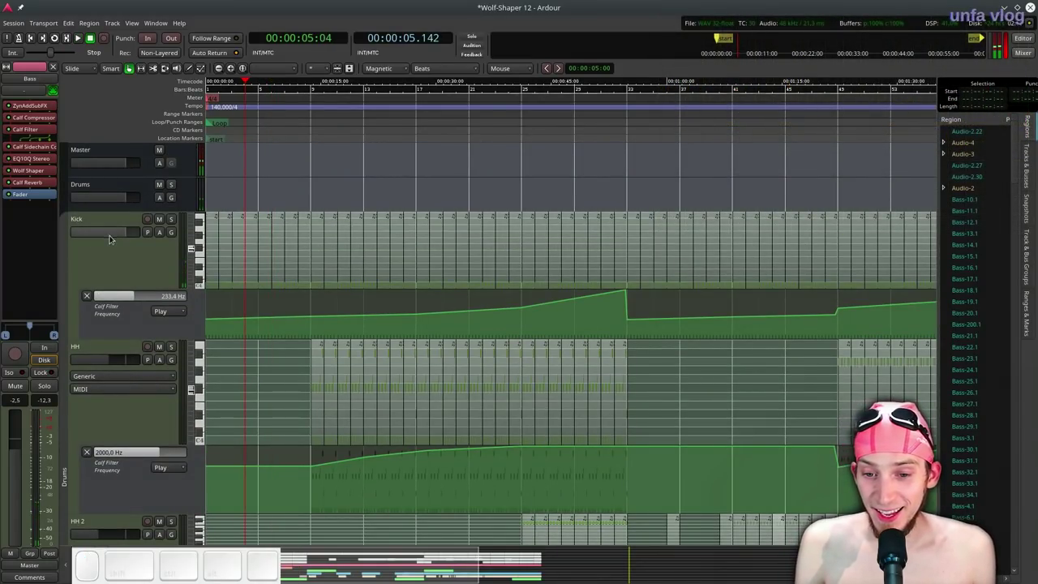
pyautogui.scroll(-3)
pyautogui.press('space')
pyautogui.scroll(3)
pyautogui.press('space')
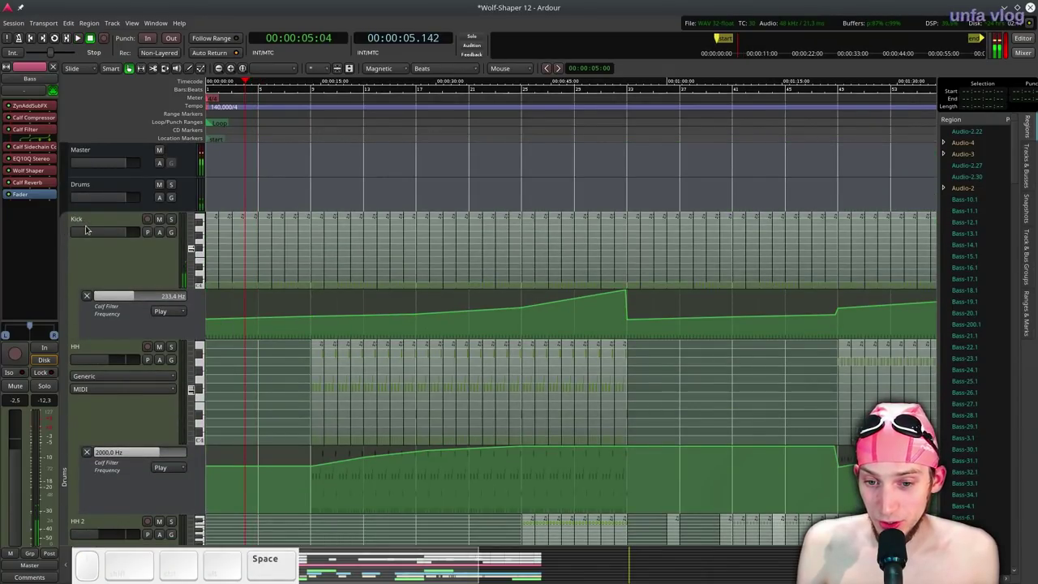
pyautogui.click(95, 234)
pyautogui.press('space')
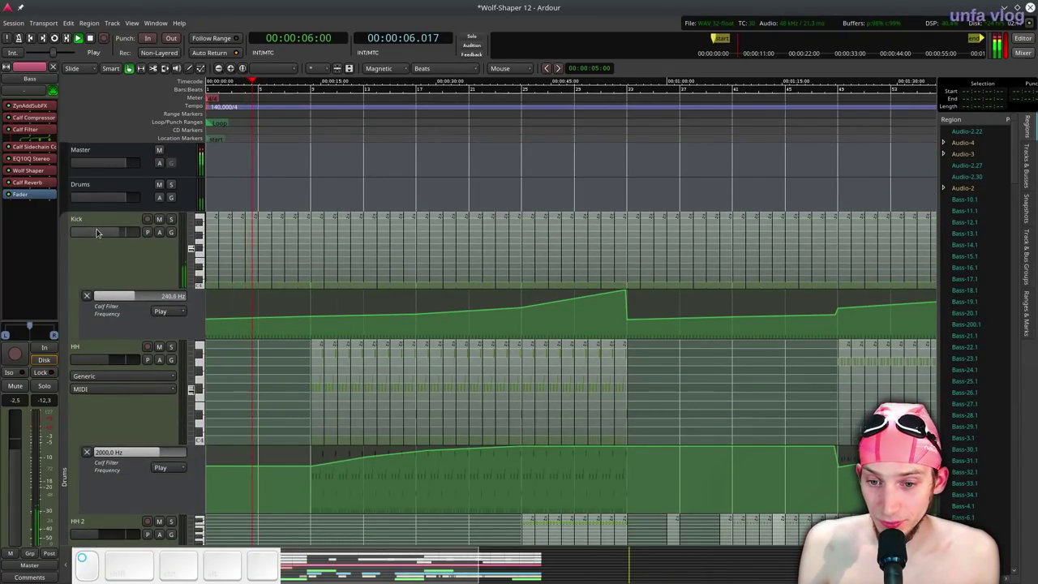
pyautogui.scroll(-3)
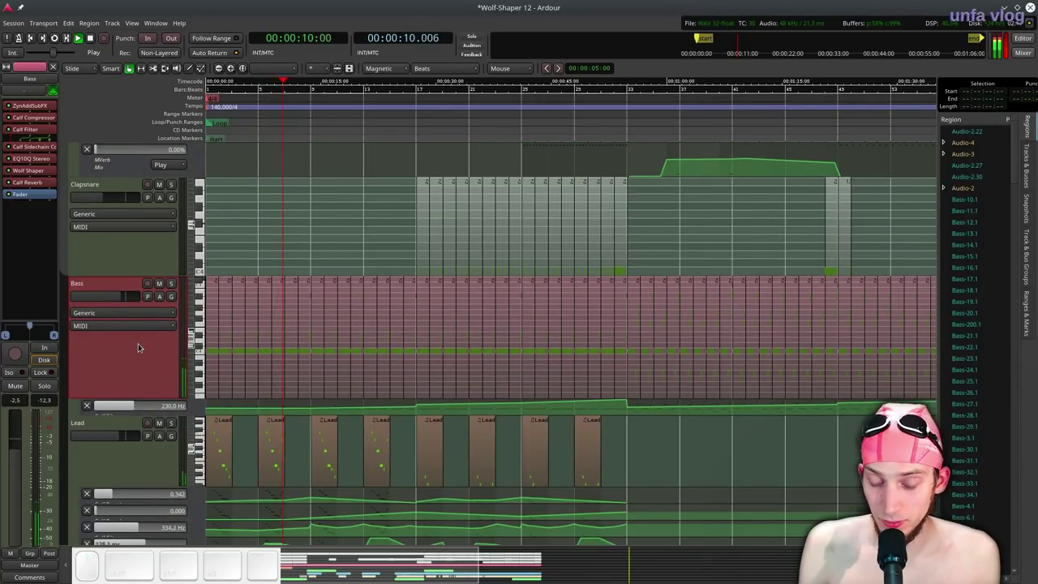
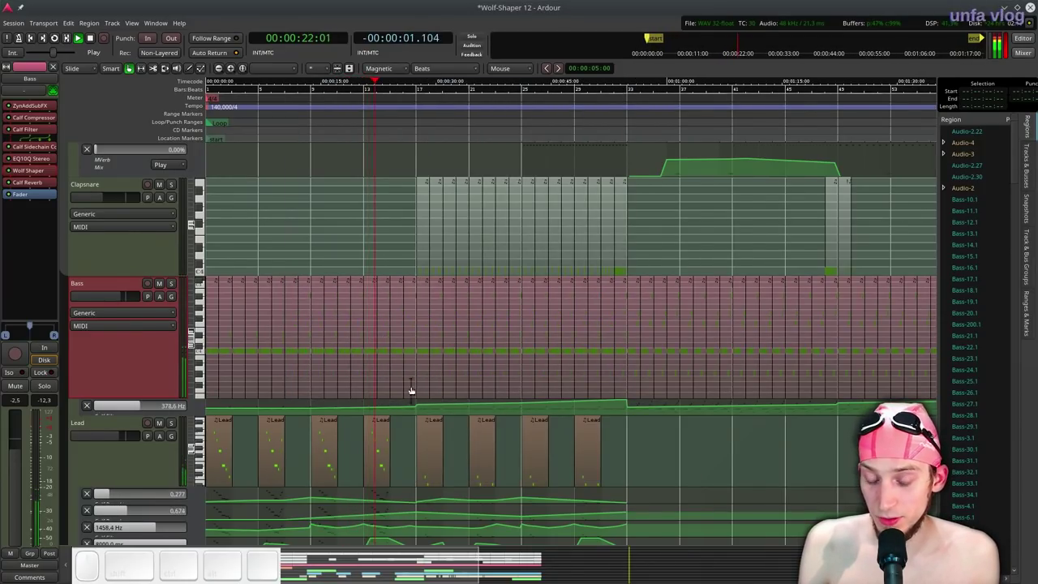
pyautogui.scroll(3)
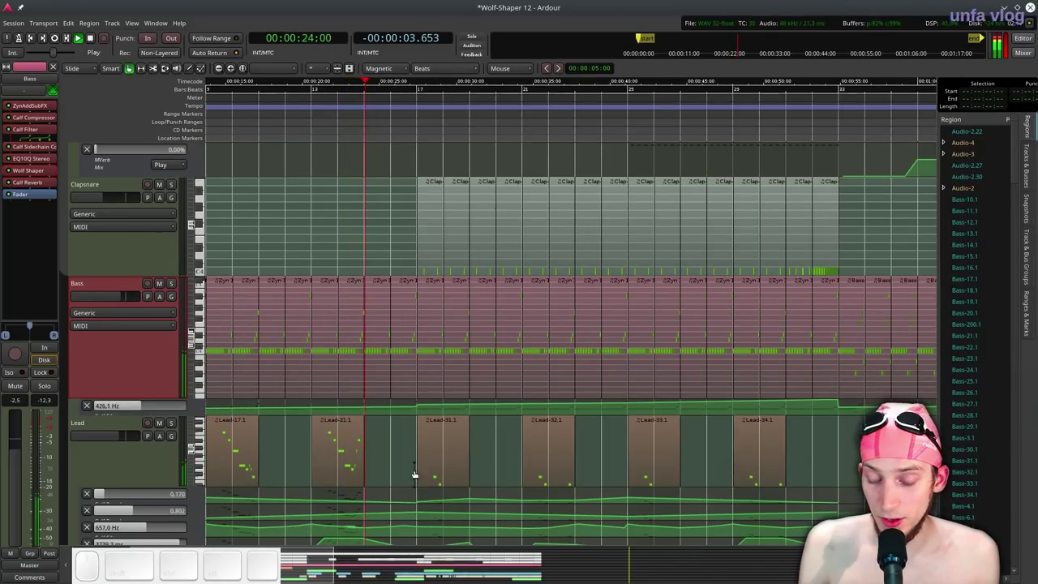
pyautogui.scroll(3)
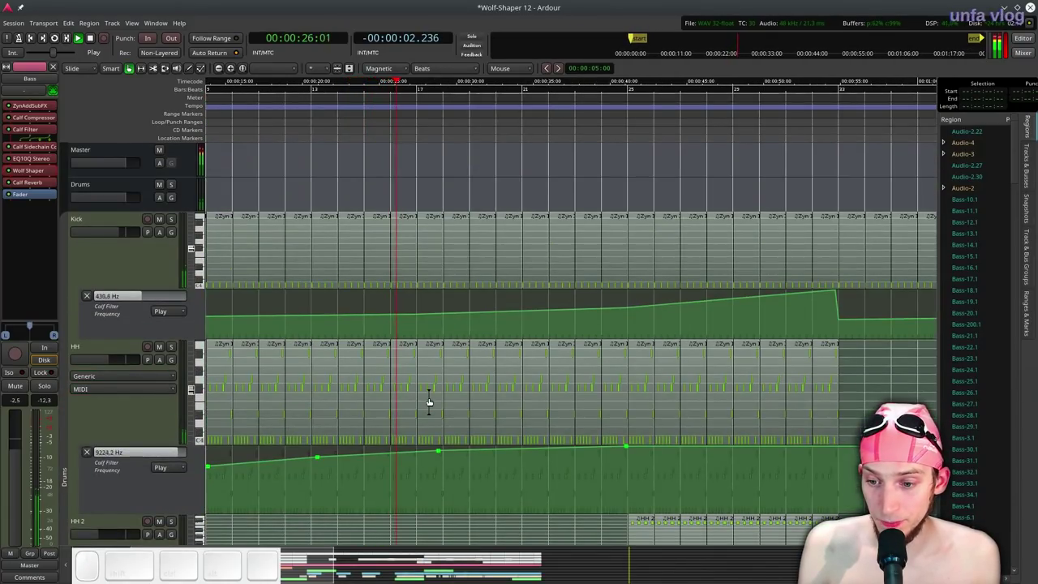
pyautogui.scroll(-3)
pyautogui.scroll(3)
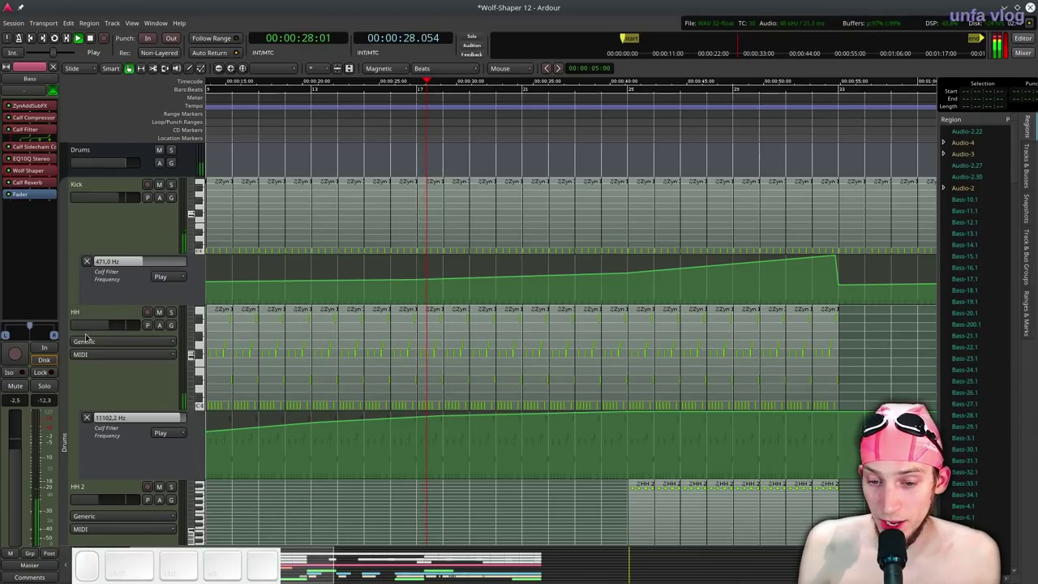
pyautogui.click(90, 324)
pyautogui.moveTo(98, 501); pyautogui.dragTo(94, 369)
pyautogui.click(100, 322)
pyautogui.click(96, 326)
pyautogui.scroll(-3)
pyautogui.scroll(-3)
pyautogui.scroll(-3)
pyautogui.scroll(-3)
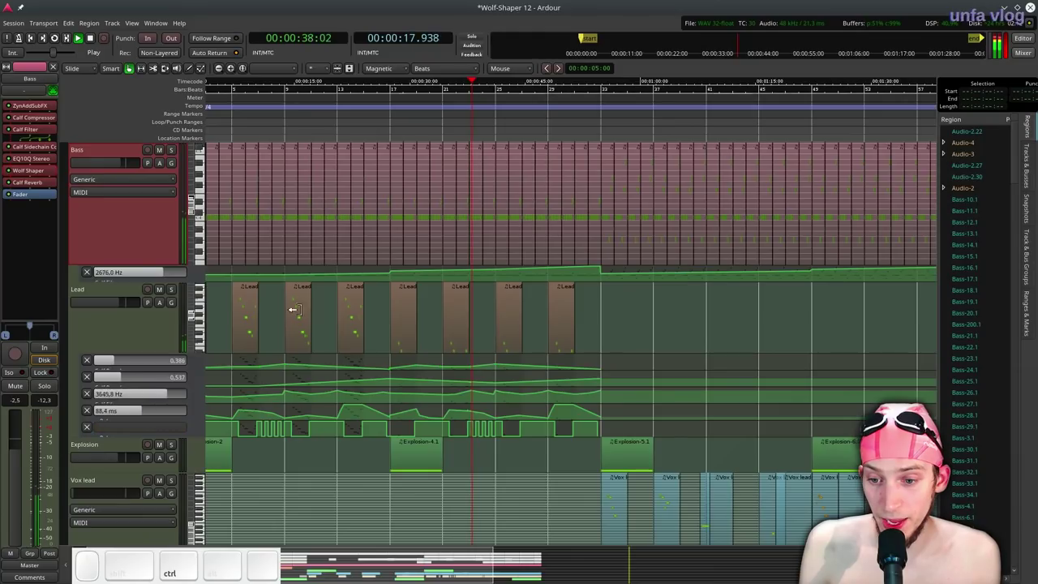
pyautogui.press('ctrl+space')
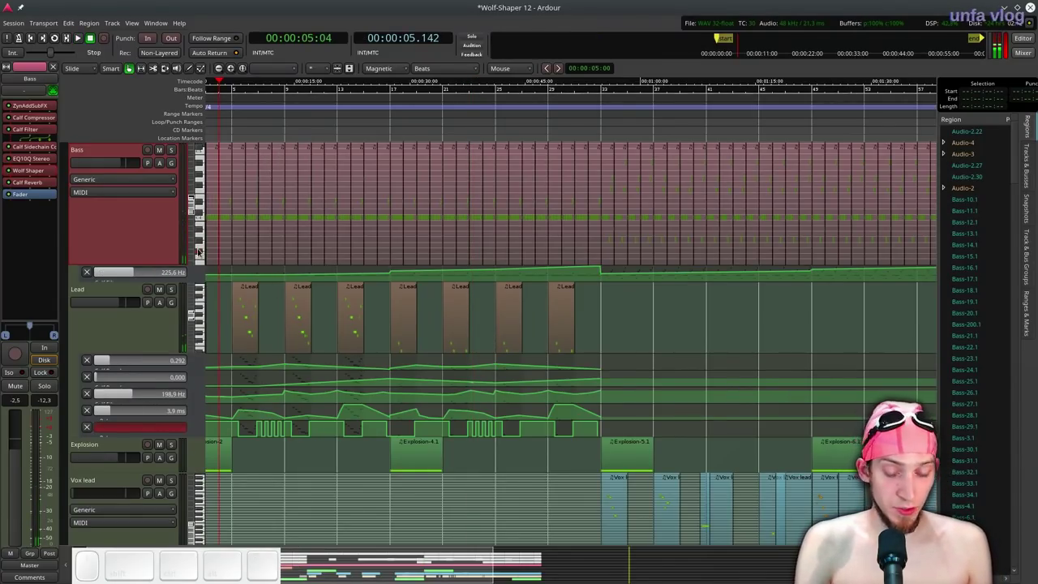
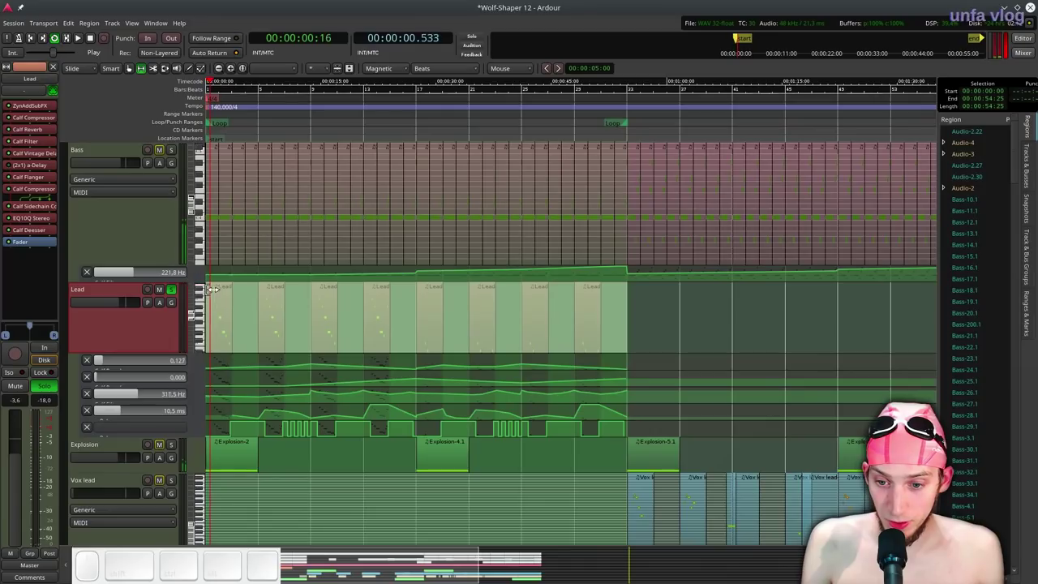
# Review the soloed Lead track's Calf Filter band-pass settings and close the window.
pyautogui.scroll(3)
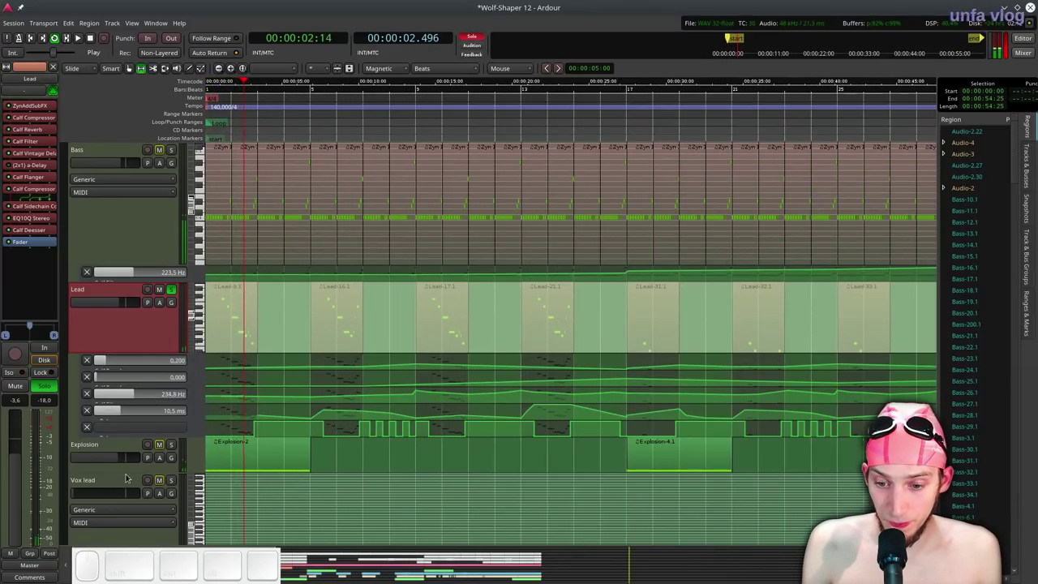
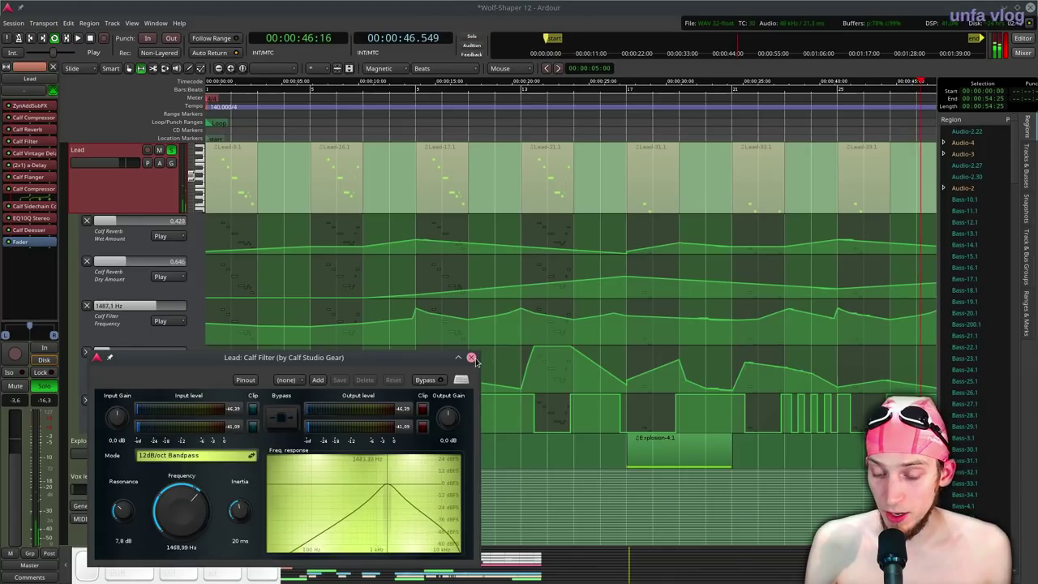
pyautogui.click(480, 360)
# Stop playback, reach the Lead processor menu, and audition Wolf Shaper placed after Calf Filter.
pyautogui.press('space')
pyautogui.rightClick(20, 245)
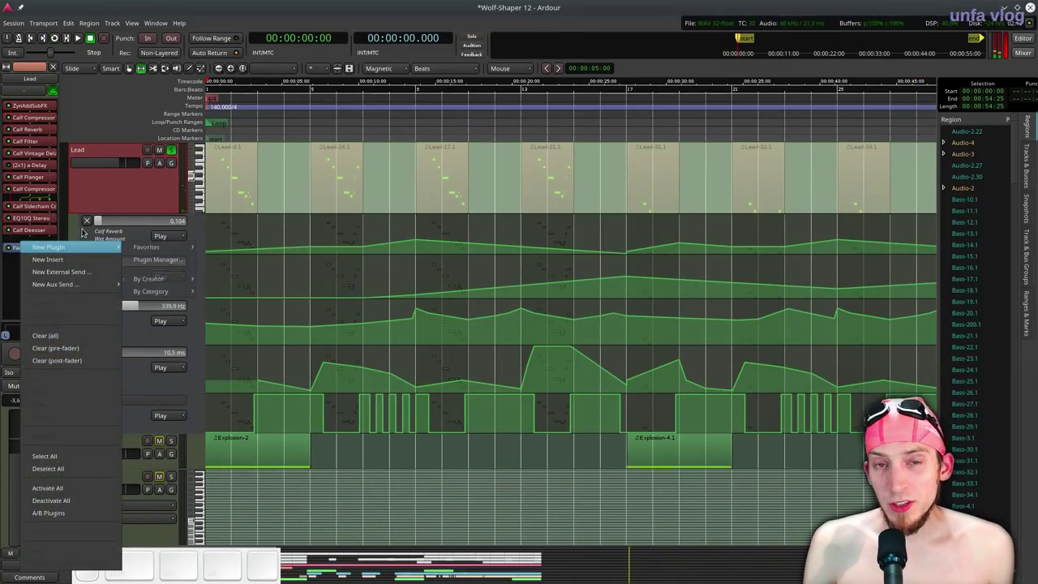
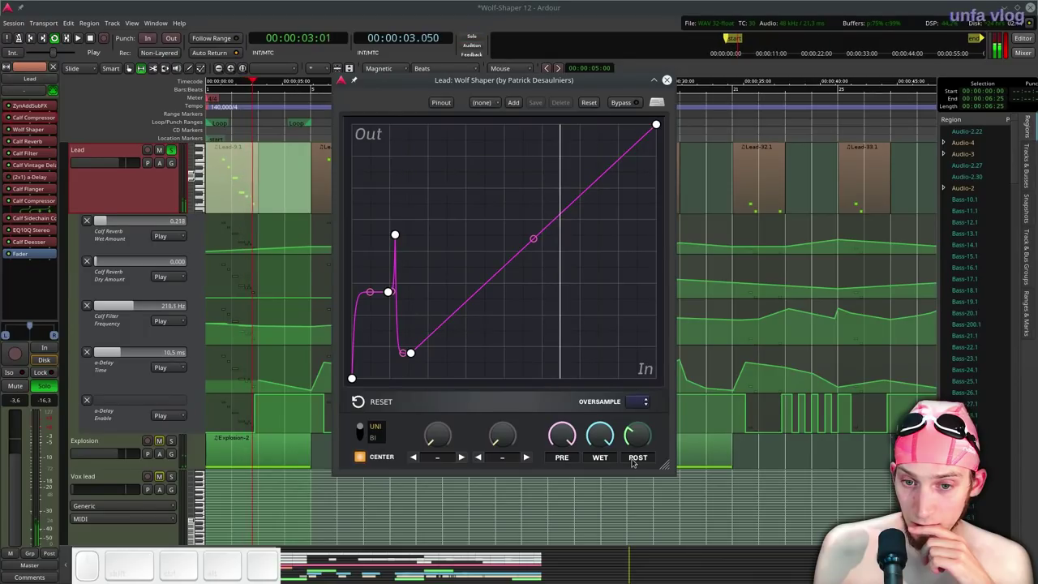
pyautogui.press('space')
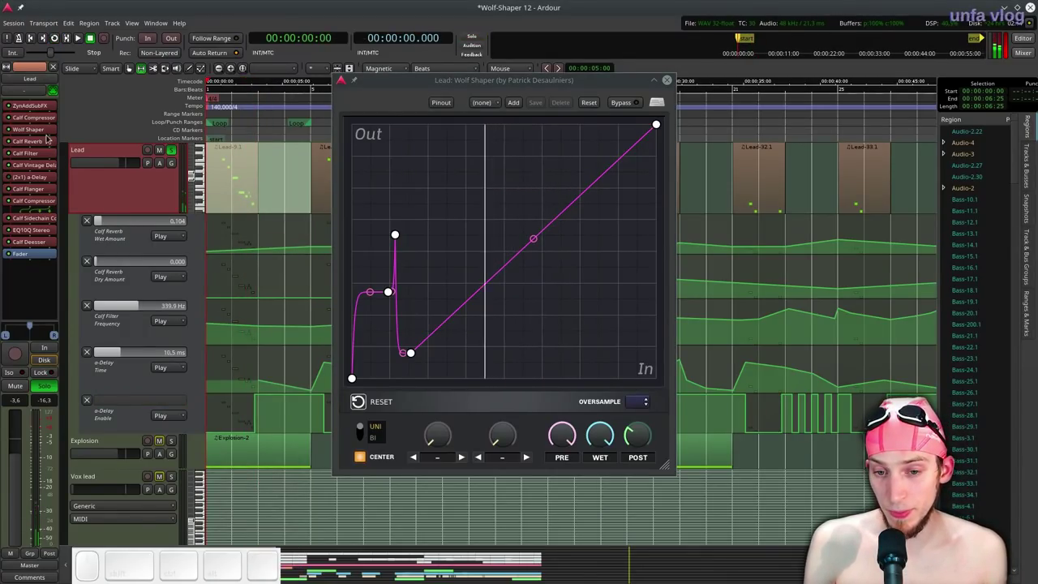
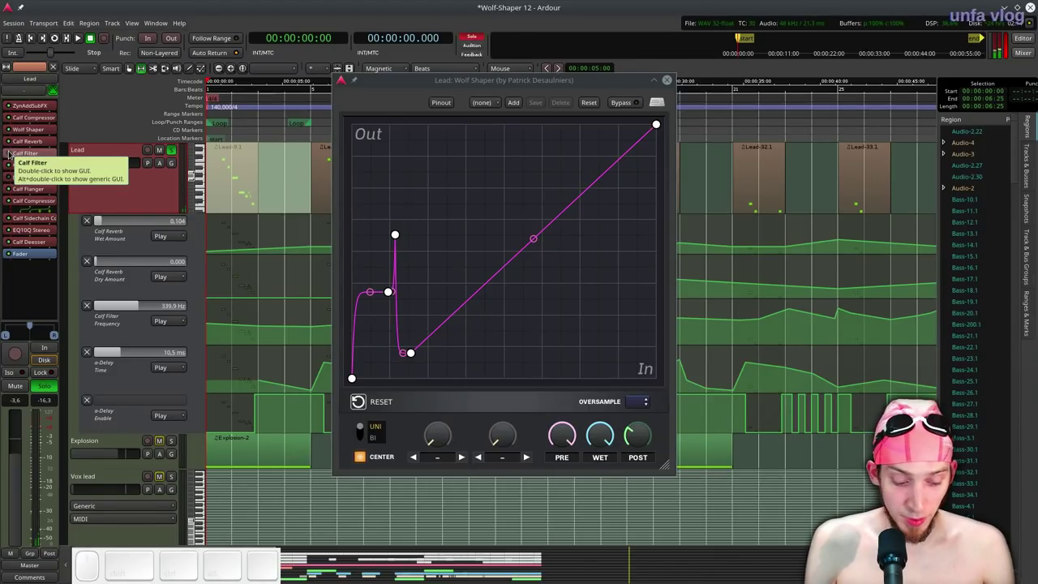
pyautogui.press('l')
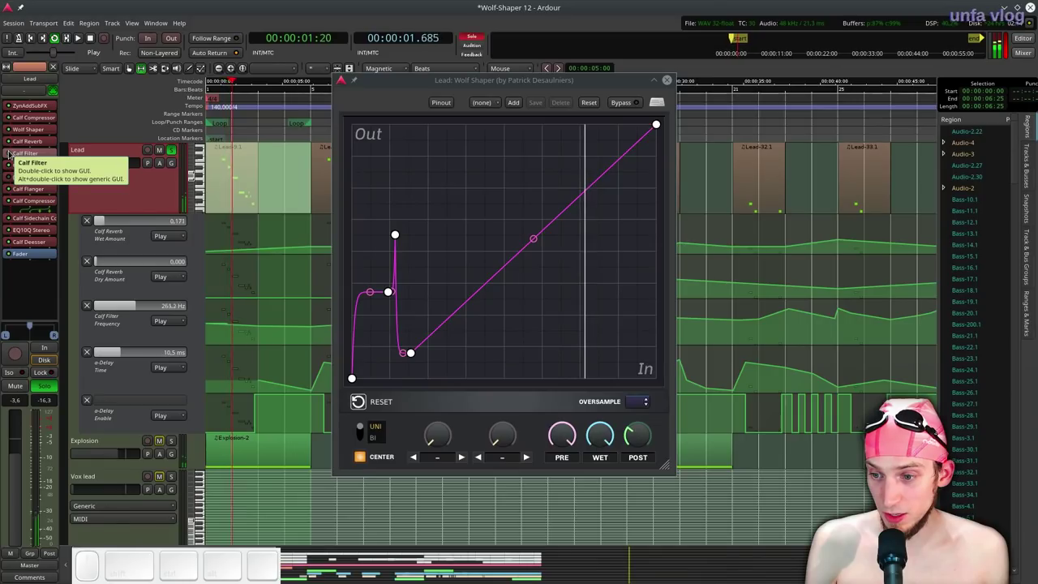
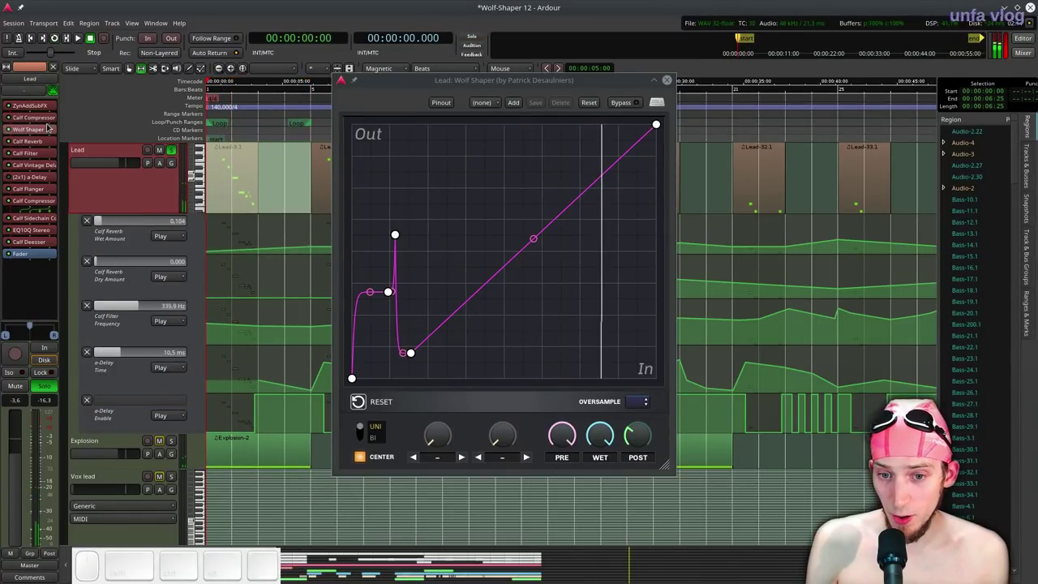
# Restart playback from the top several times to hear the reordered Lead distortion.
pyautogui.scroll(3)
pyautogui.press('l')
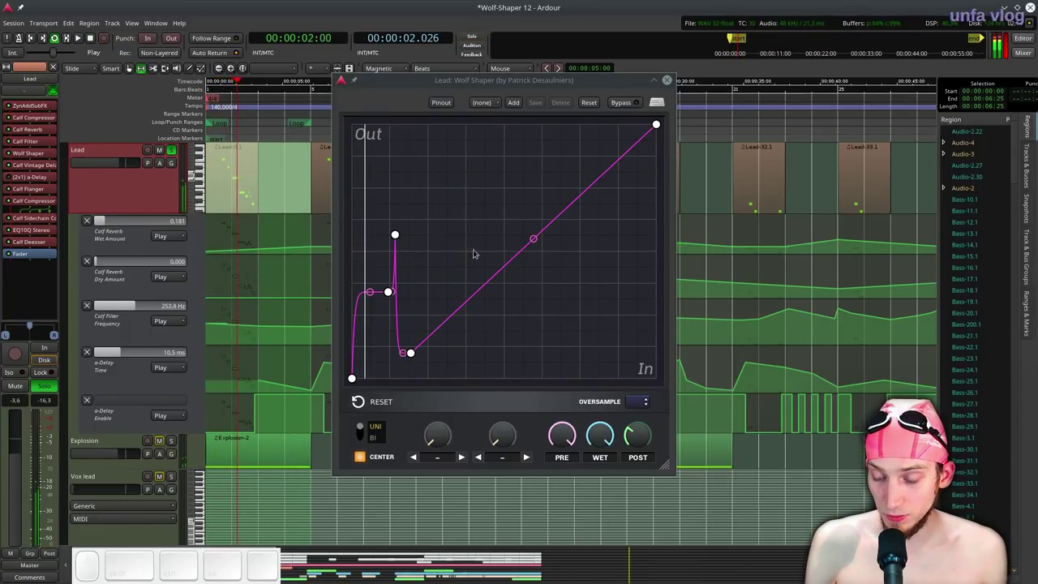
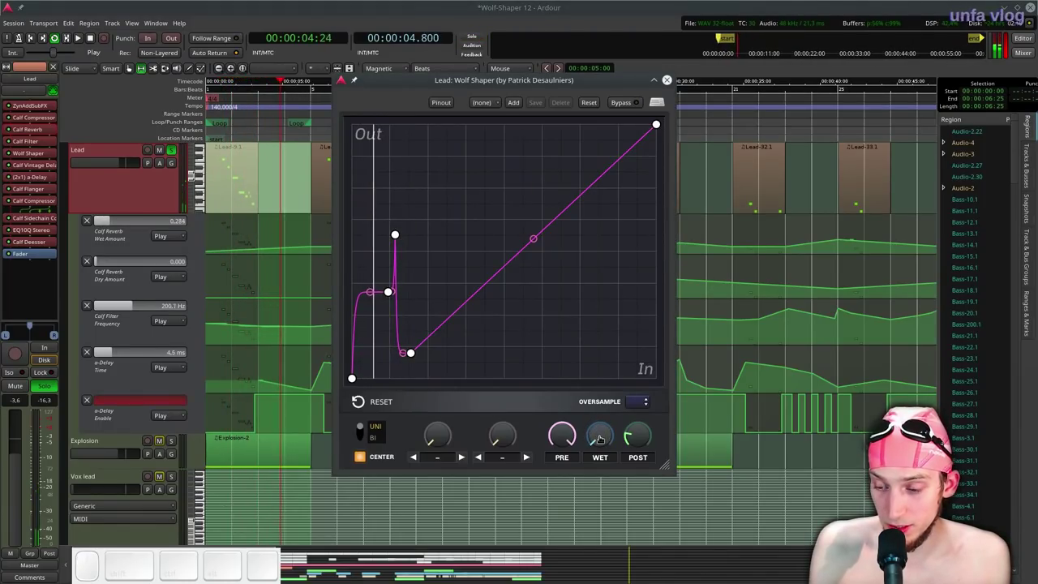
pyautogui.press('space')
pyautogui.press('l')
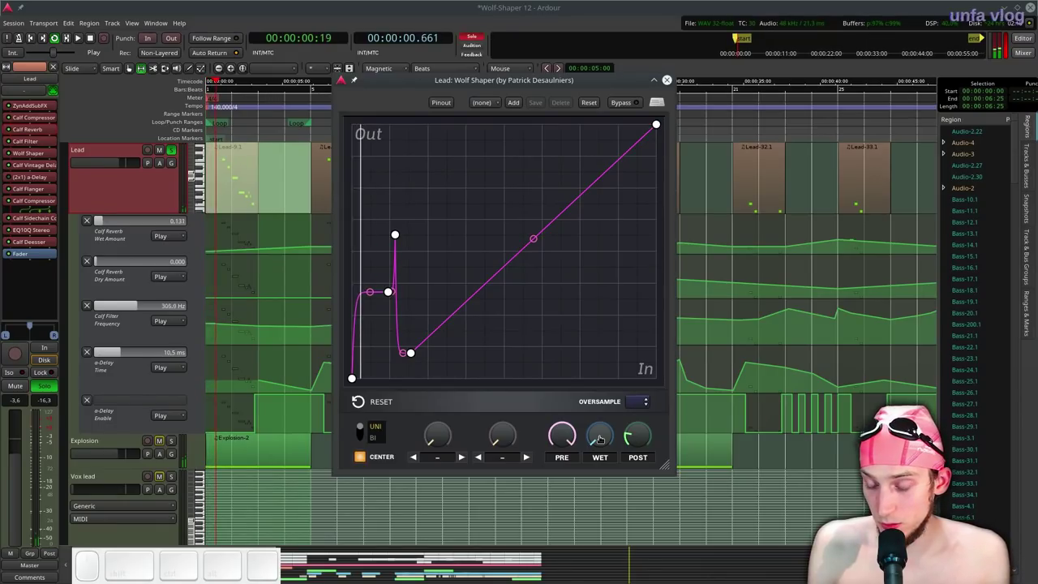
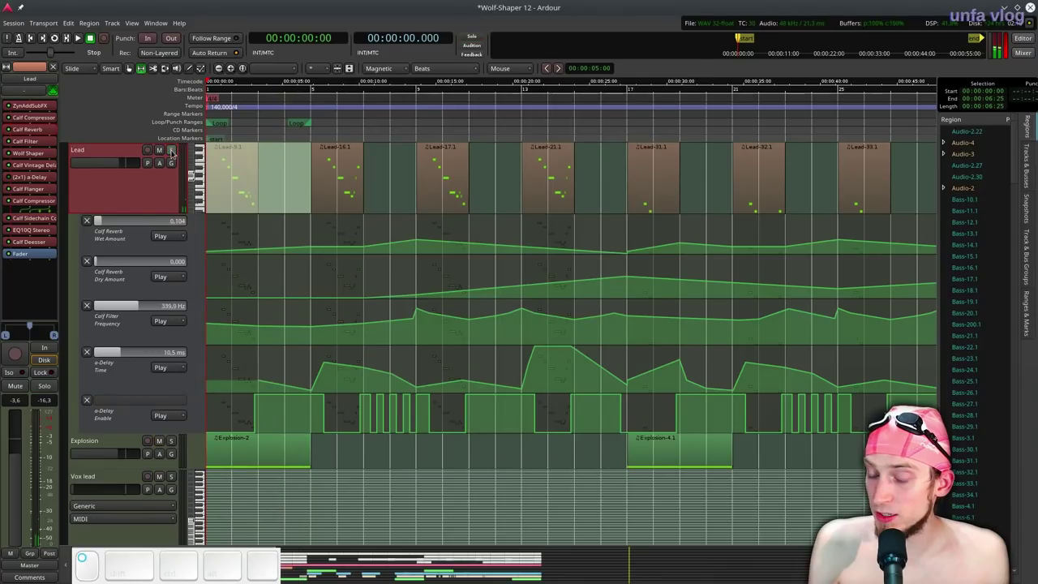
# Play the arrangement with Lead muted and Explosion soloed, looping over its 27–34 s region.
pyautogui.press('space')
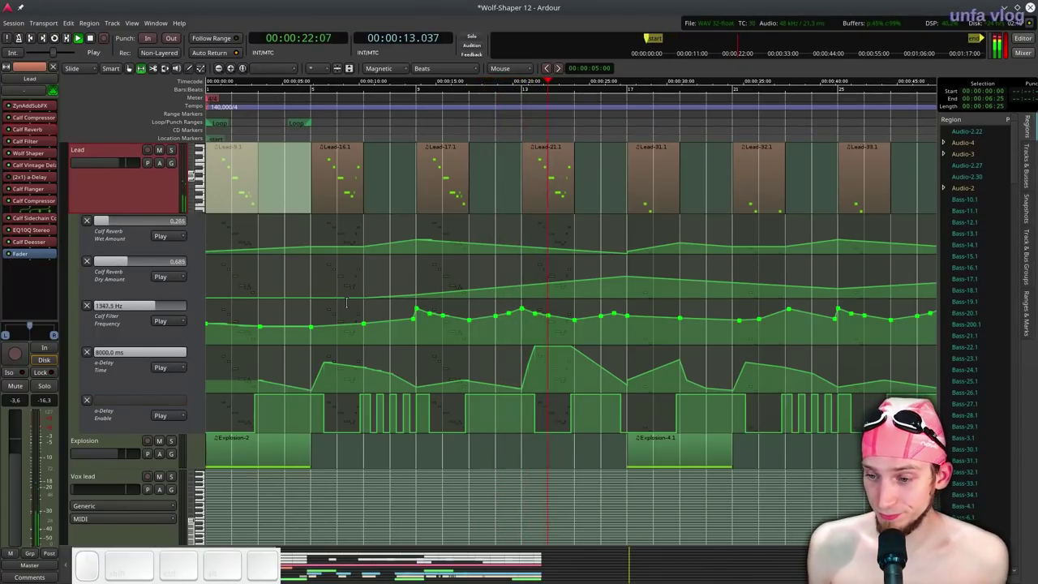
pyautogui.scroll(-3)
pyautogui.scroll(3)
pyautogui.press('space')
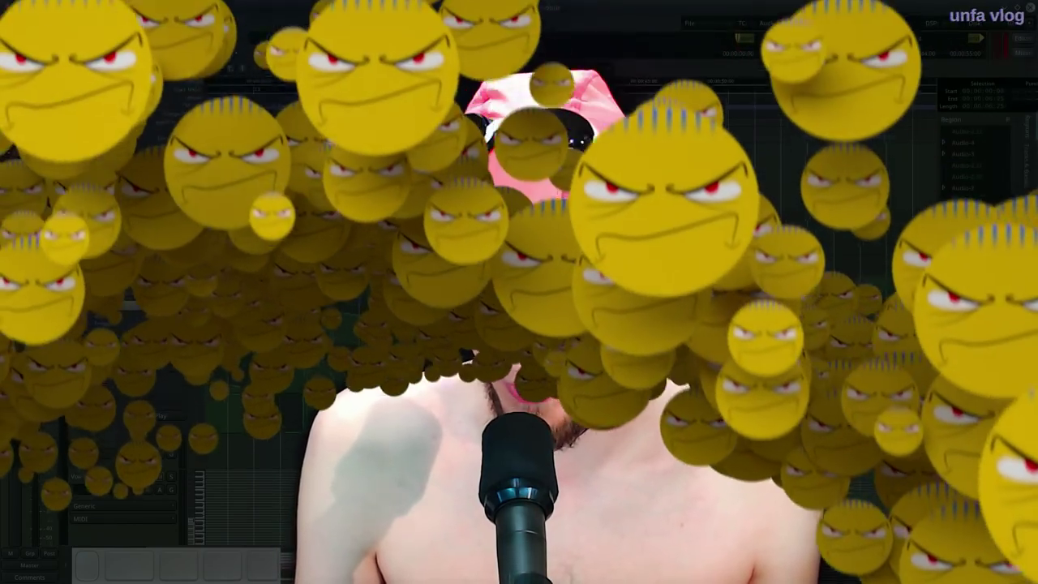
pyautogui.press('space')
# Add Wolf Shaper to Explosion with a rounded soft-clipping curve, auditioning it over the loop.
pyautogui.press('g')
pyautogui.click(414, 439)
pyautogui.press('l')
pyautogui.scroll(3)
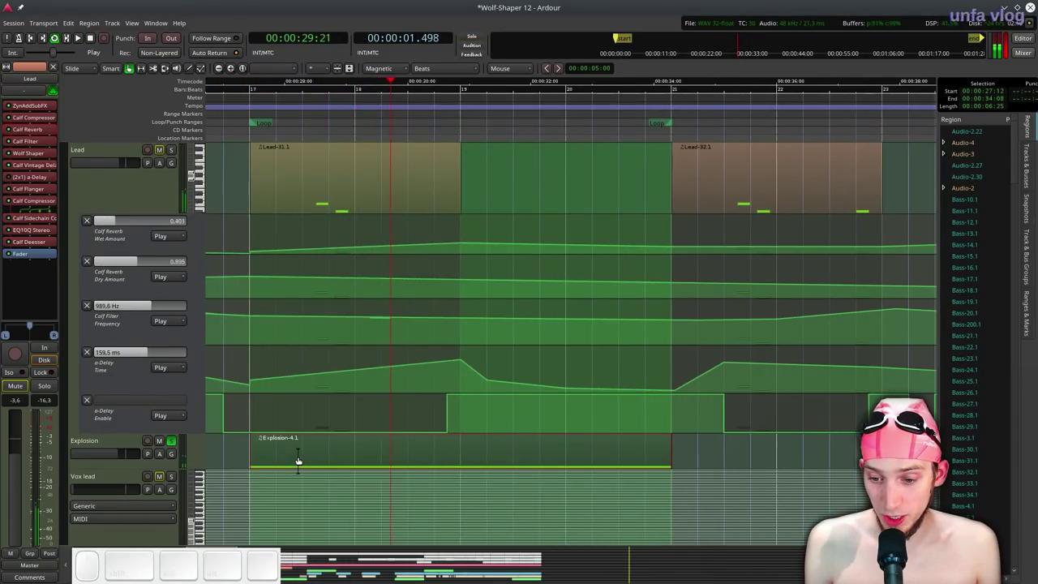
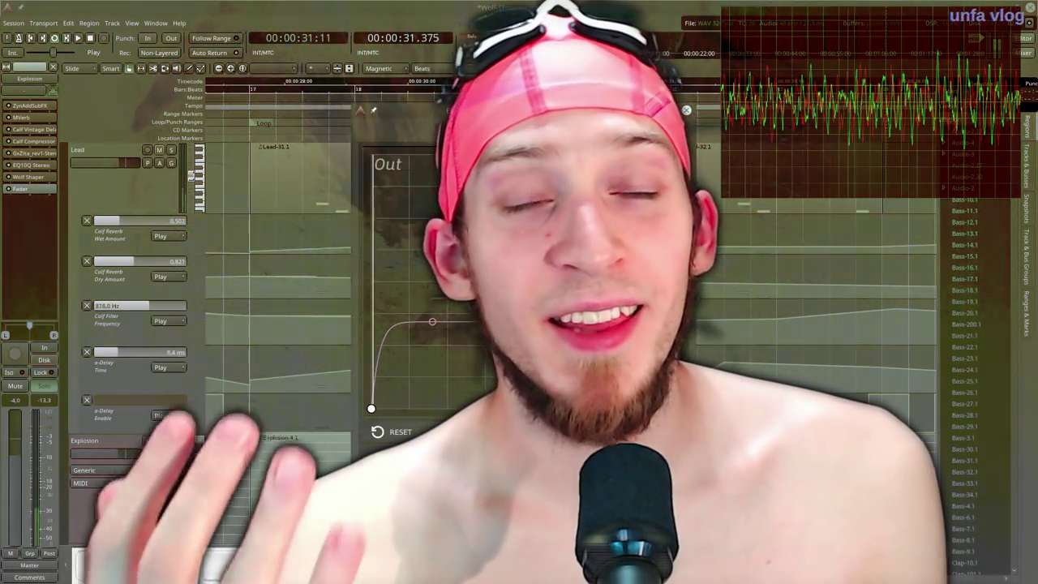
pyautogui.press('space')
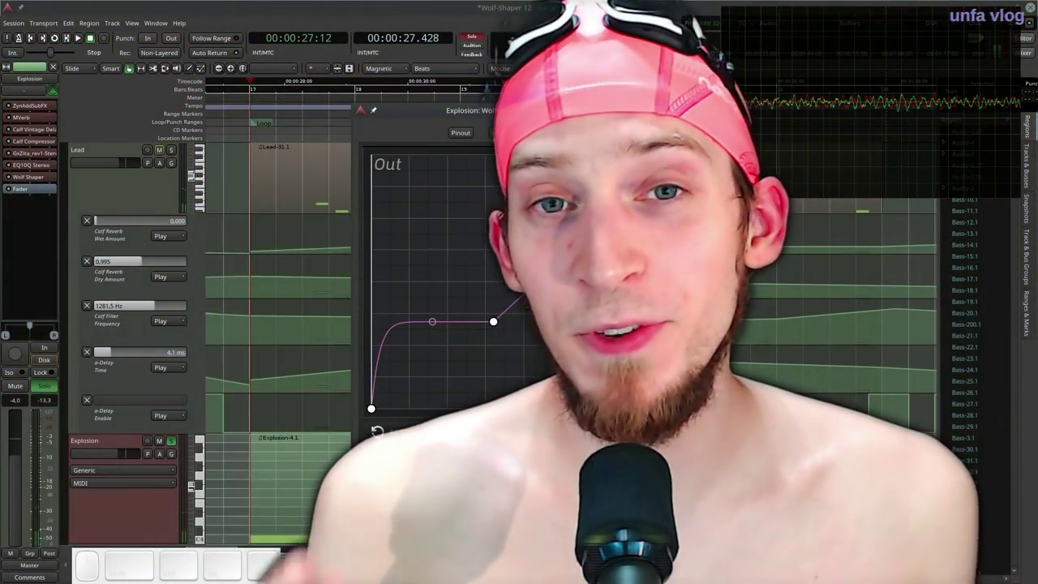
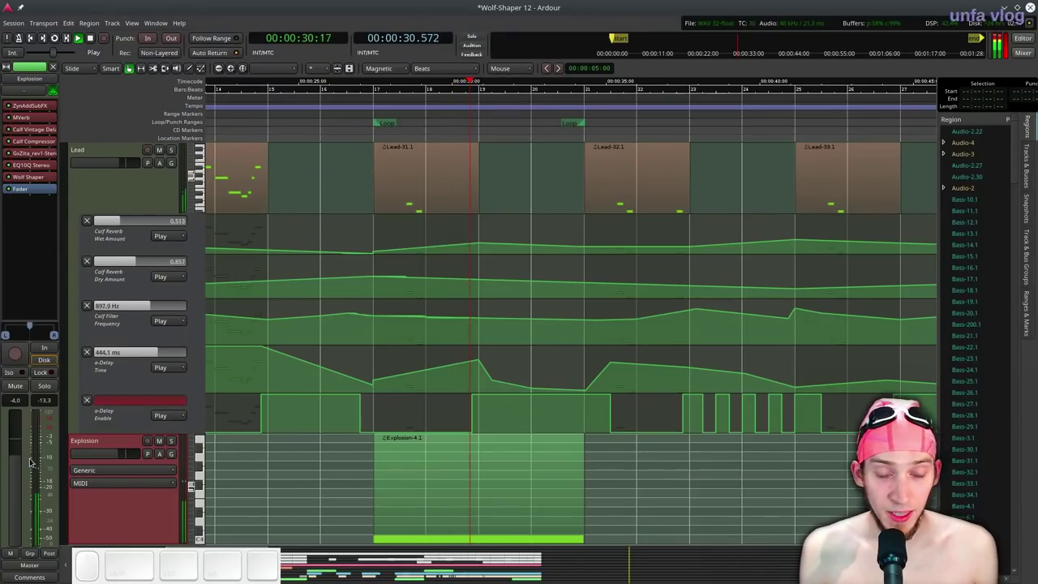
# Pull the Explosion fader down to about −17.7 dB while toggling playback to check the level.
pyautogui.press('space')
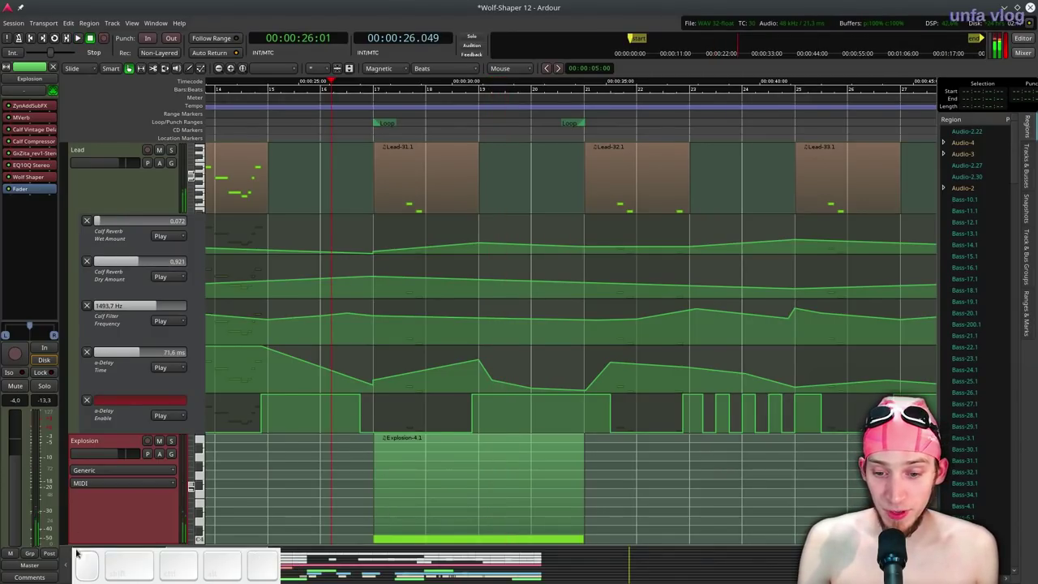
pyautogui.press('ctrl+alt+p')
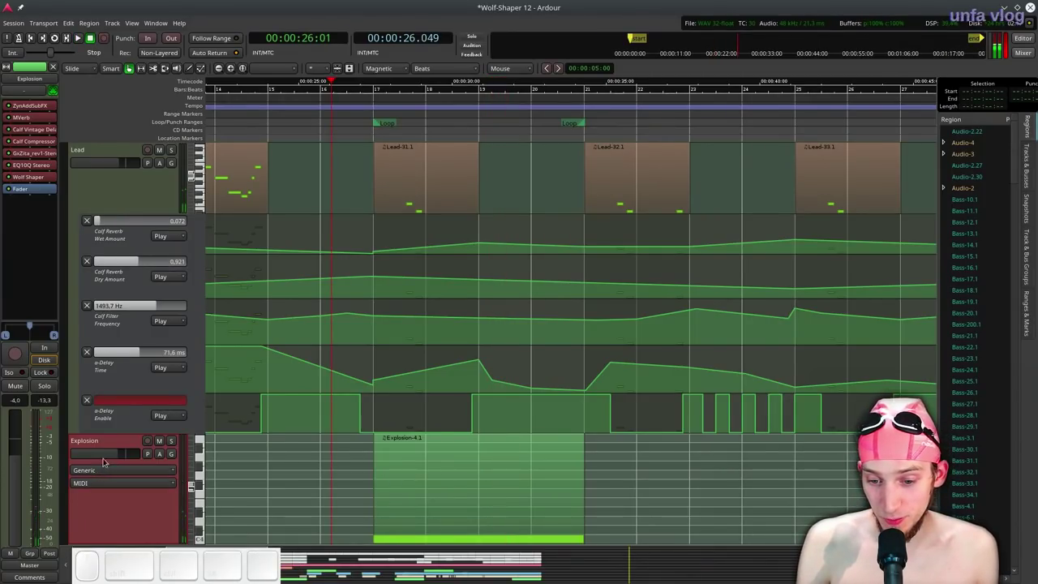
pyautogui.press('space')
pyautogui.click(98, 456)
pyautogui.press('space')
pyautogui.click(364, 95)
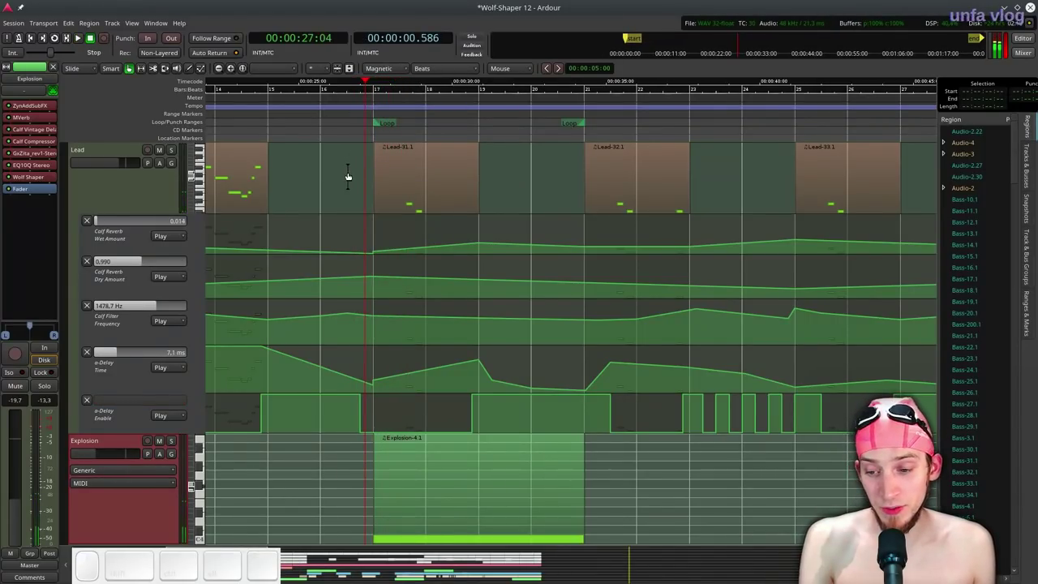
pyautogui.press('space')
pyautogui.click(107, 451)
pyautogui.press('space')
# Scroll the editor down to the Sine Wave track carrying Wolf Shaper and Simple Scope.
pyautogui.scroll(-3)
pyautogui.press('ctrl+space')
pyautogui.scroll(3)
pyautogui.press('ctrl+space')
pyautogui.scroll(-3)
pyautogui.scroll(3)
pyautogui.scroll(-3)
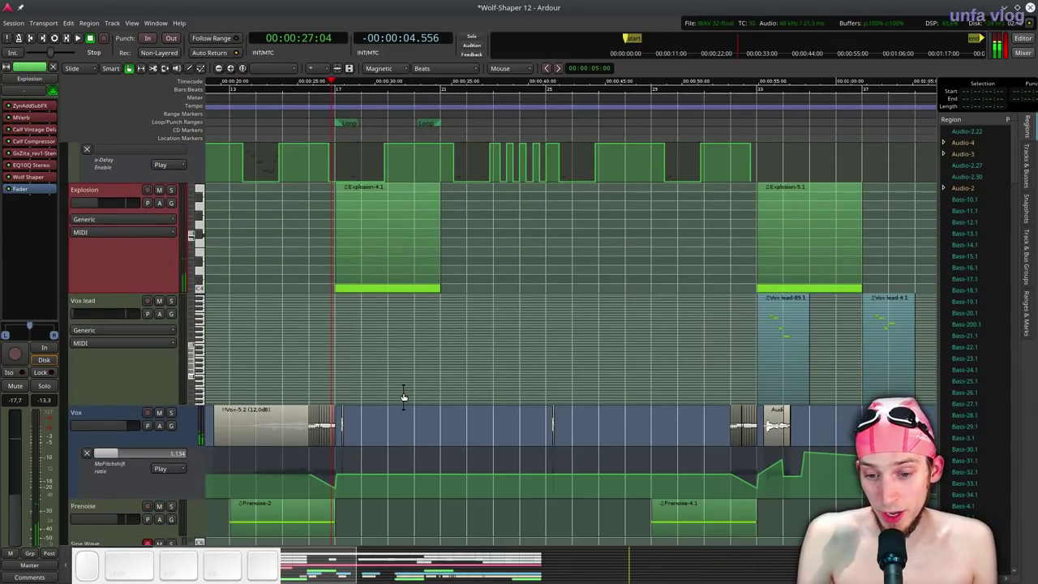
pyautogui.scroll(-3)
pyautogui.scroll(-3)
# Select the Sine Wave track, then scroll up and select the Drums bus header.
pyautogui.click(177, 362)
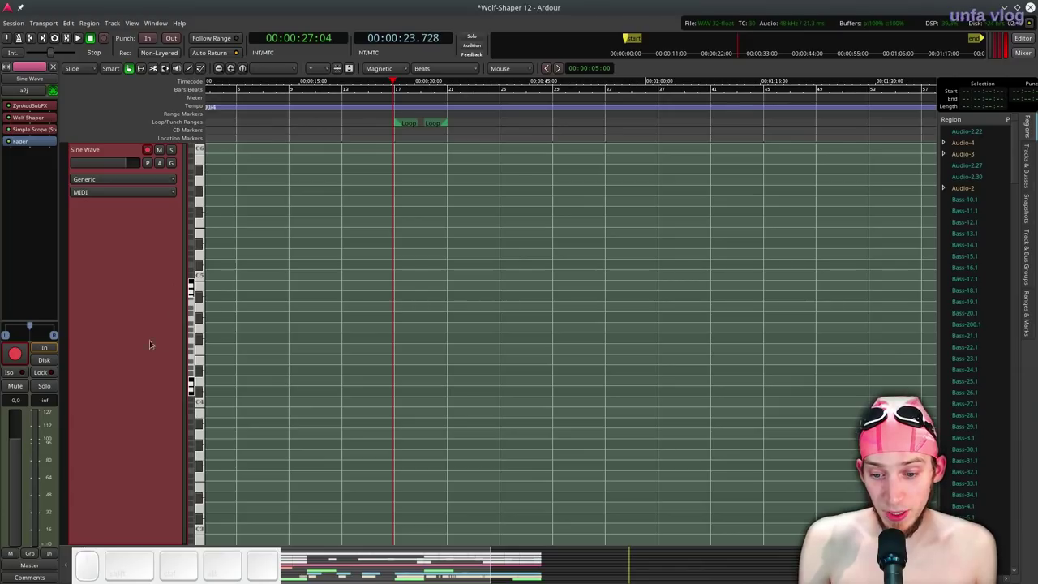
pyautogui.scroll(3)
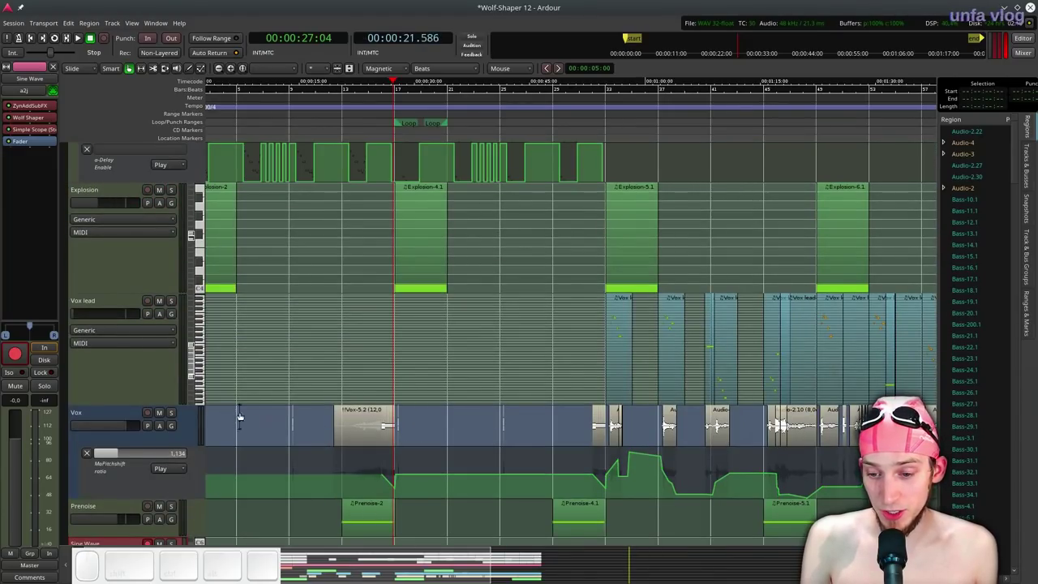
pyautogui.scroll(3)
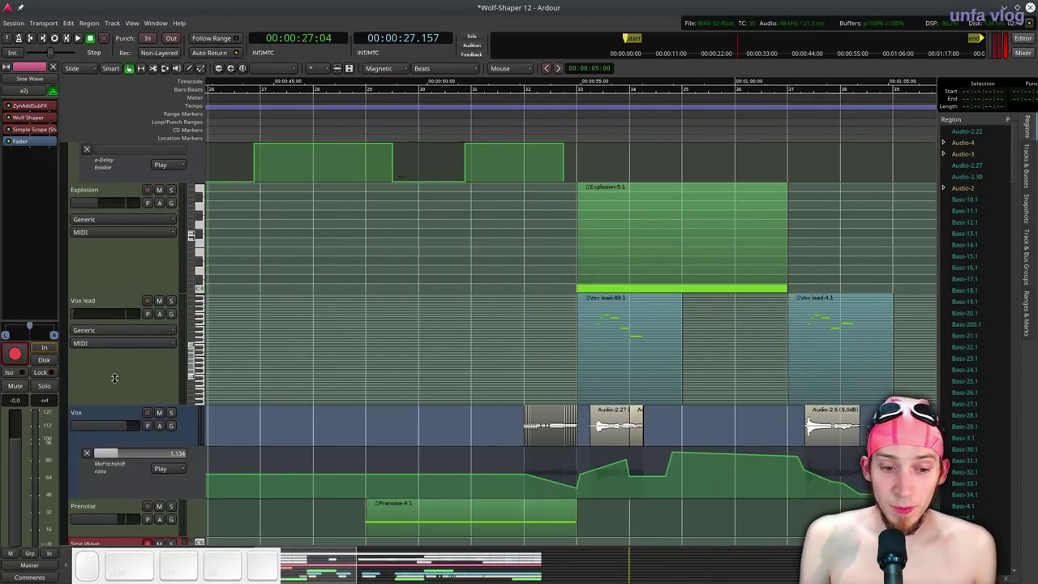
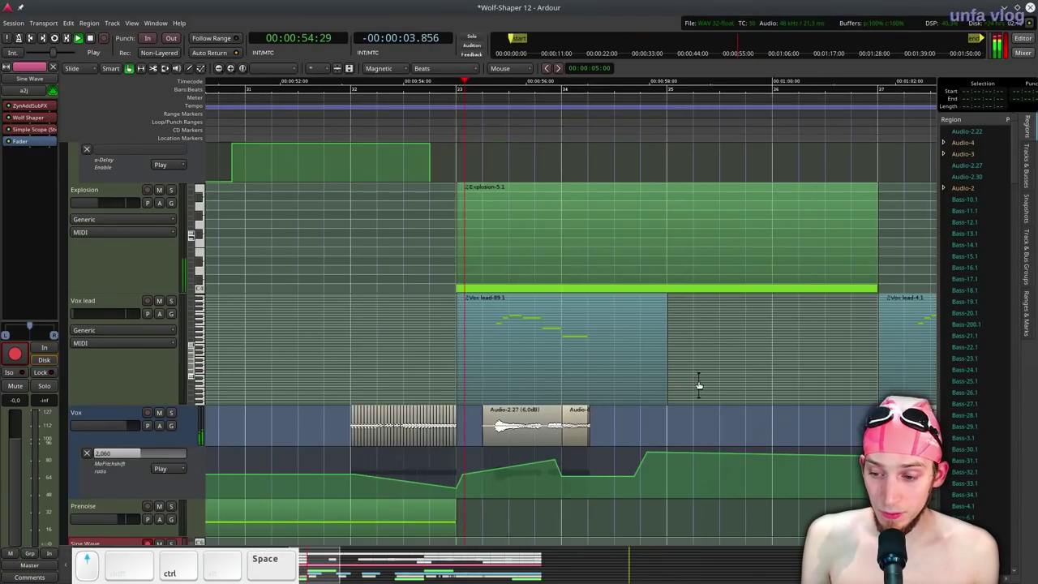
pyautogui.click(172, 302)
pyautogui.click(172, 302)
pyautogui.scroll(-3)
# Play the vocal section from the ruler while scrolling through the Drums, Kick and HH tracks.
pyautogui.press('ctrl+space')
pyautogui.click(405, 119)
pyautogui.click(398, 116)
pyautogui.press('space')
pyautogui.scroll(-3)
pyautogui.scroll(3)
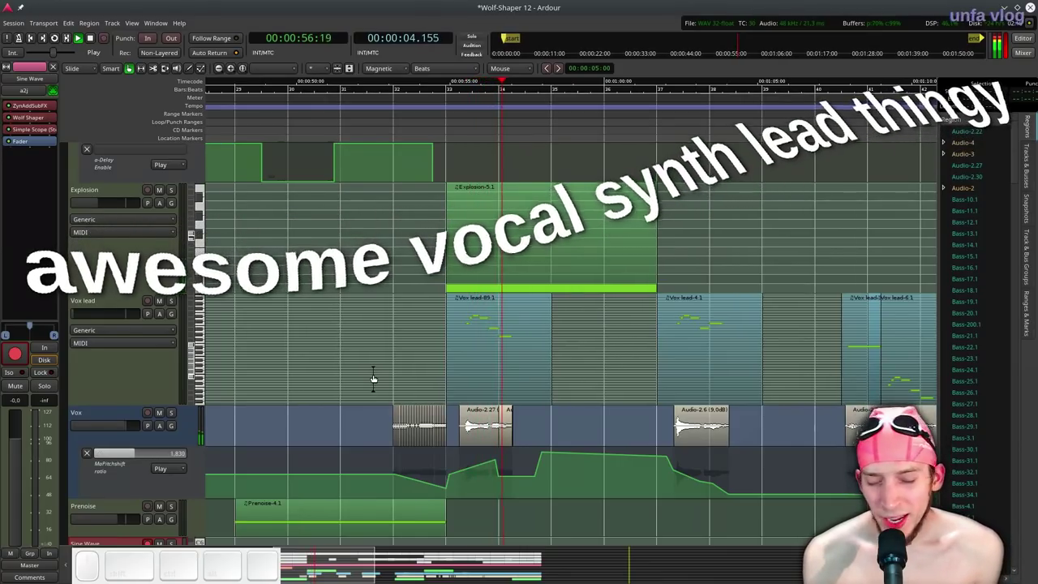
pyautogui.scroll(-3)
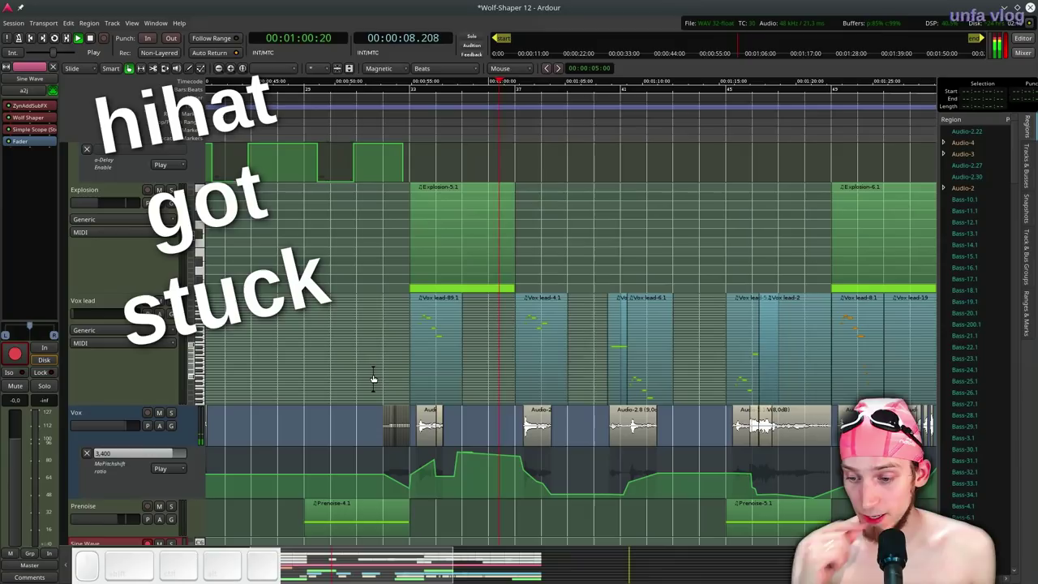
pyautogui.scroll(3)
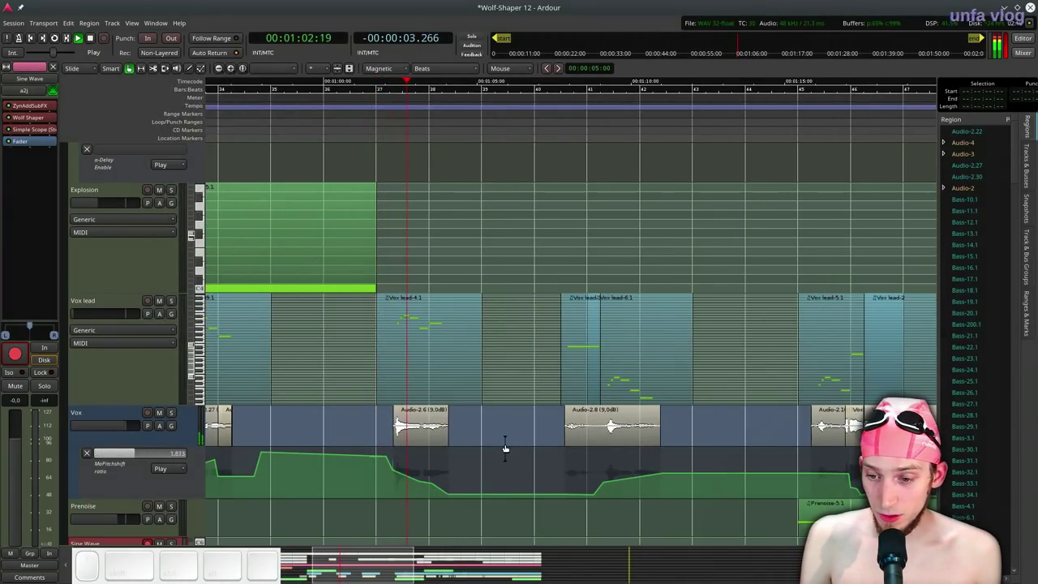
pyautogui.scroll(-3)
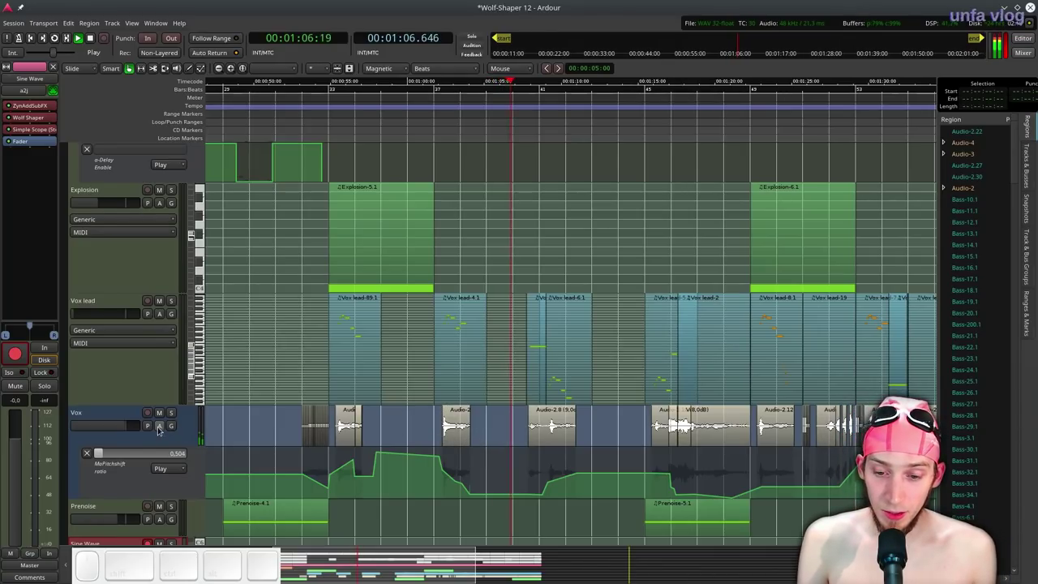
pyautogui.scroll(3)
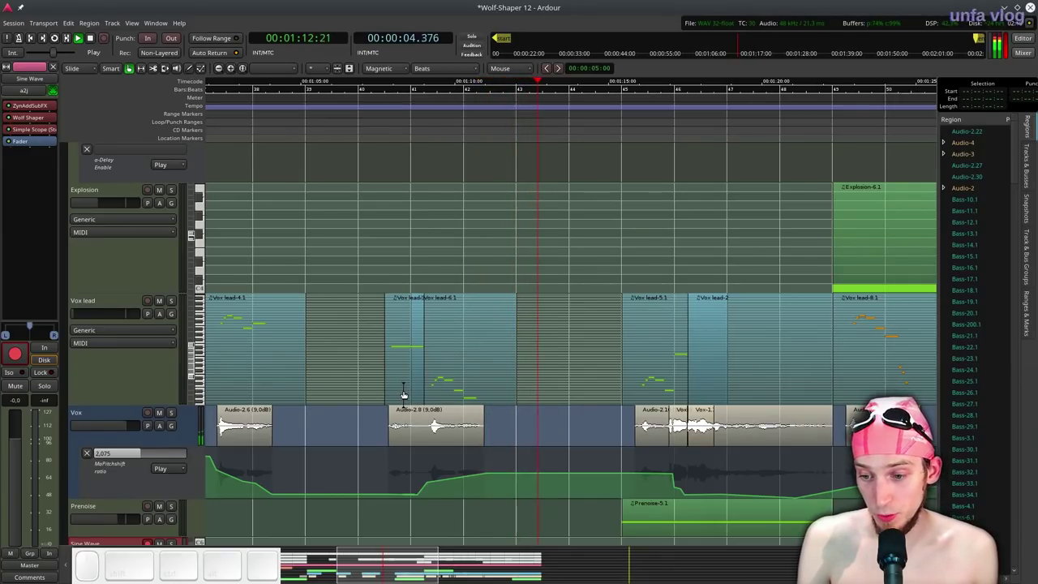
pyautogui.press('space')
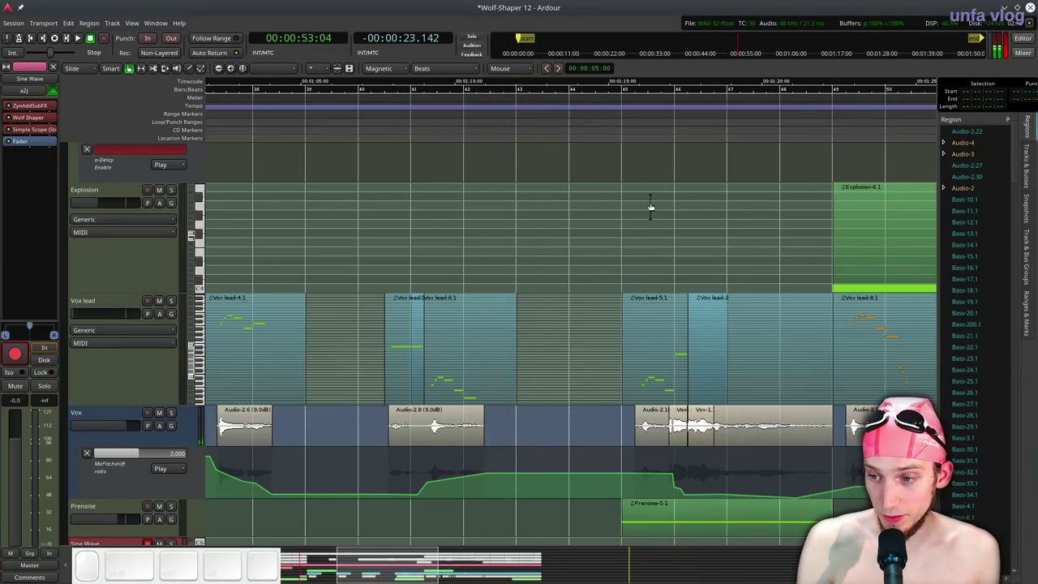
# Move the playhead further along near 52 seconds, stop playback and scroll back down the editor.
pyautogui.click(606, 103)
pyautogui.press('space')
pyautogui.press('space')
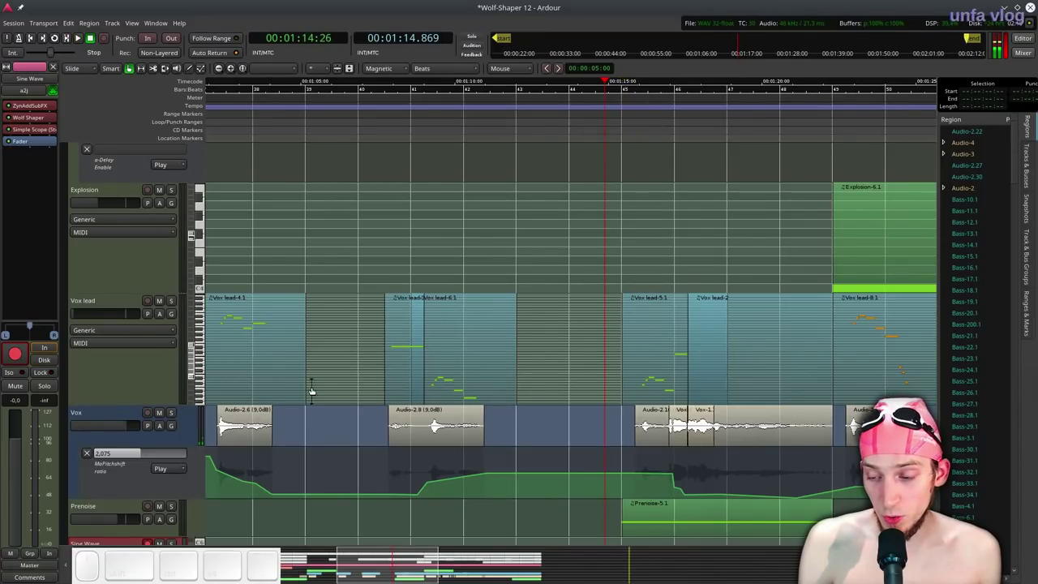
pyautogui.scroll(-3)
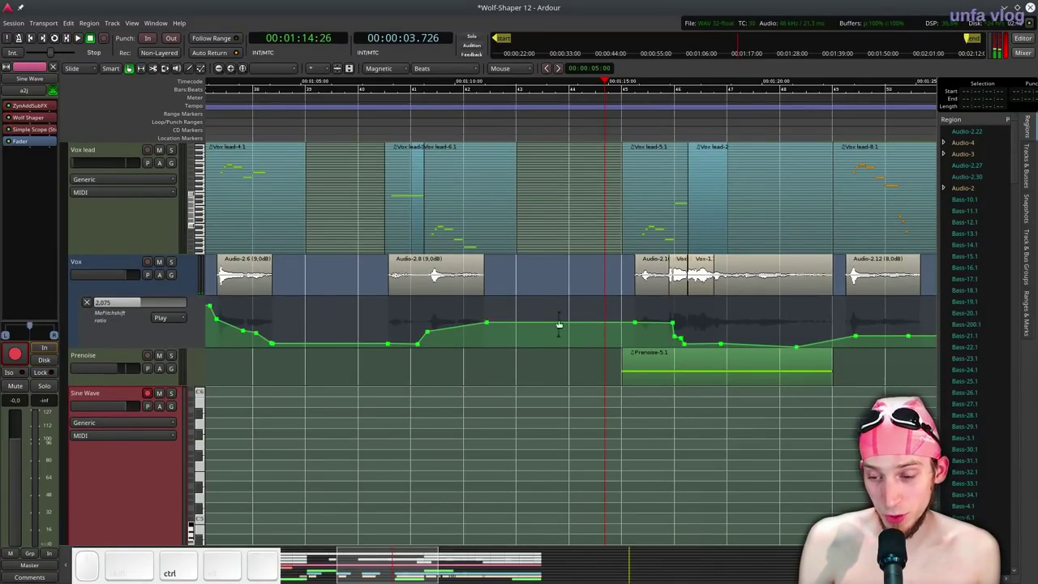
pyautogui.scroll(-3)
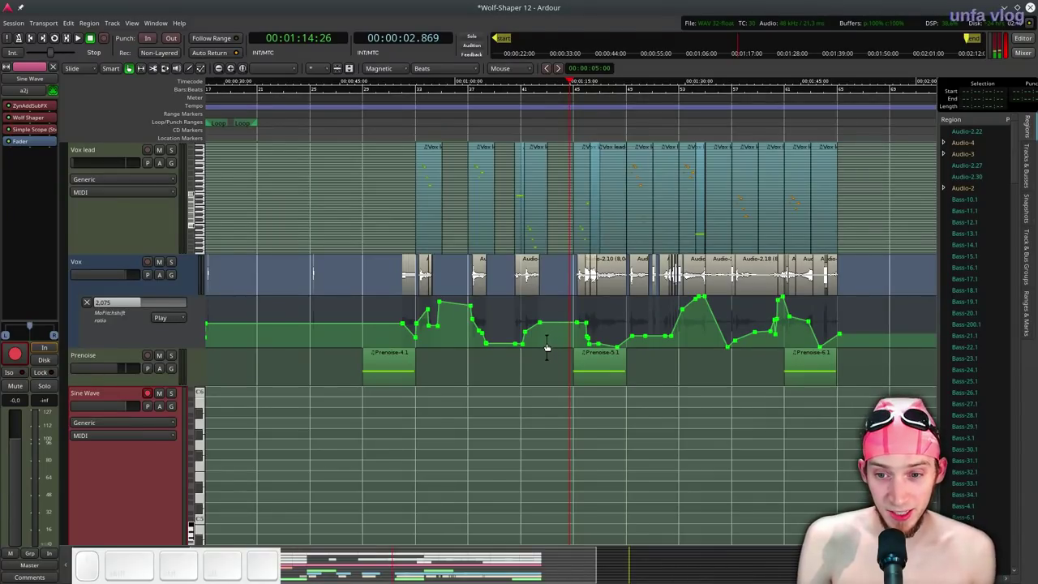
pyautogui.press('ctrl+alt+p')
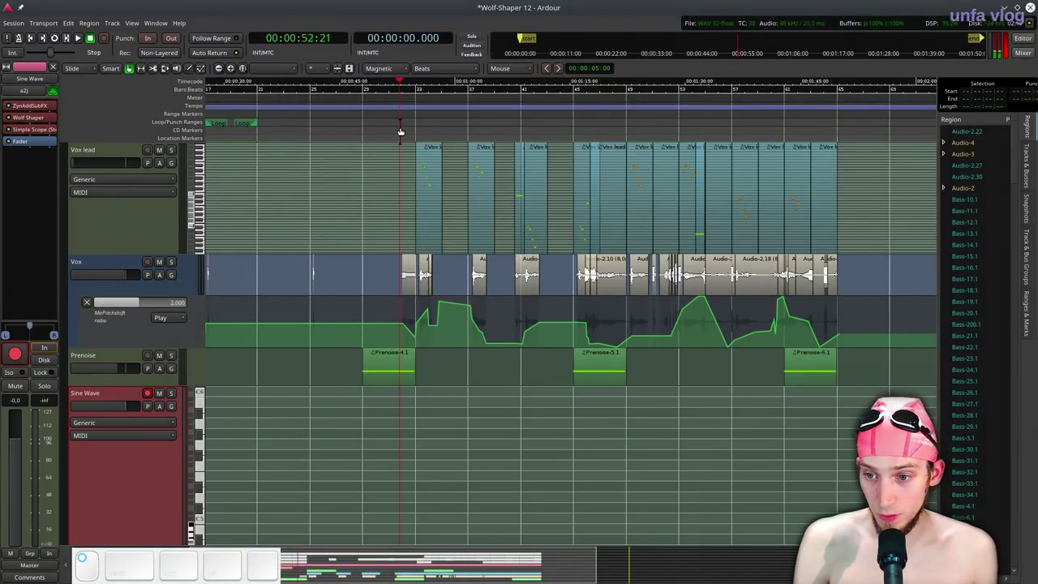